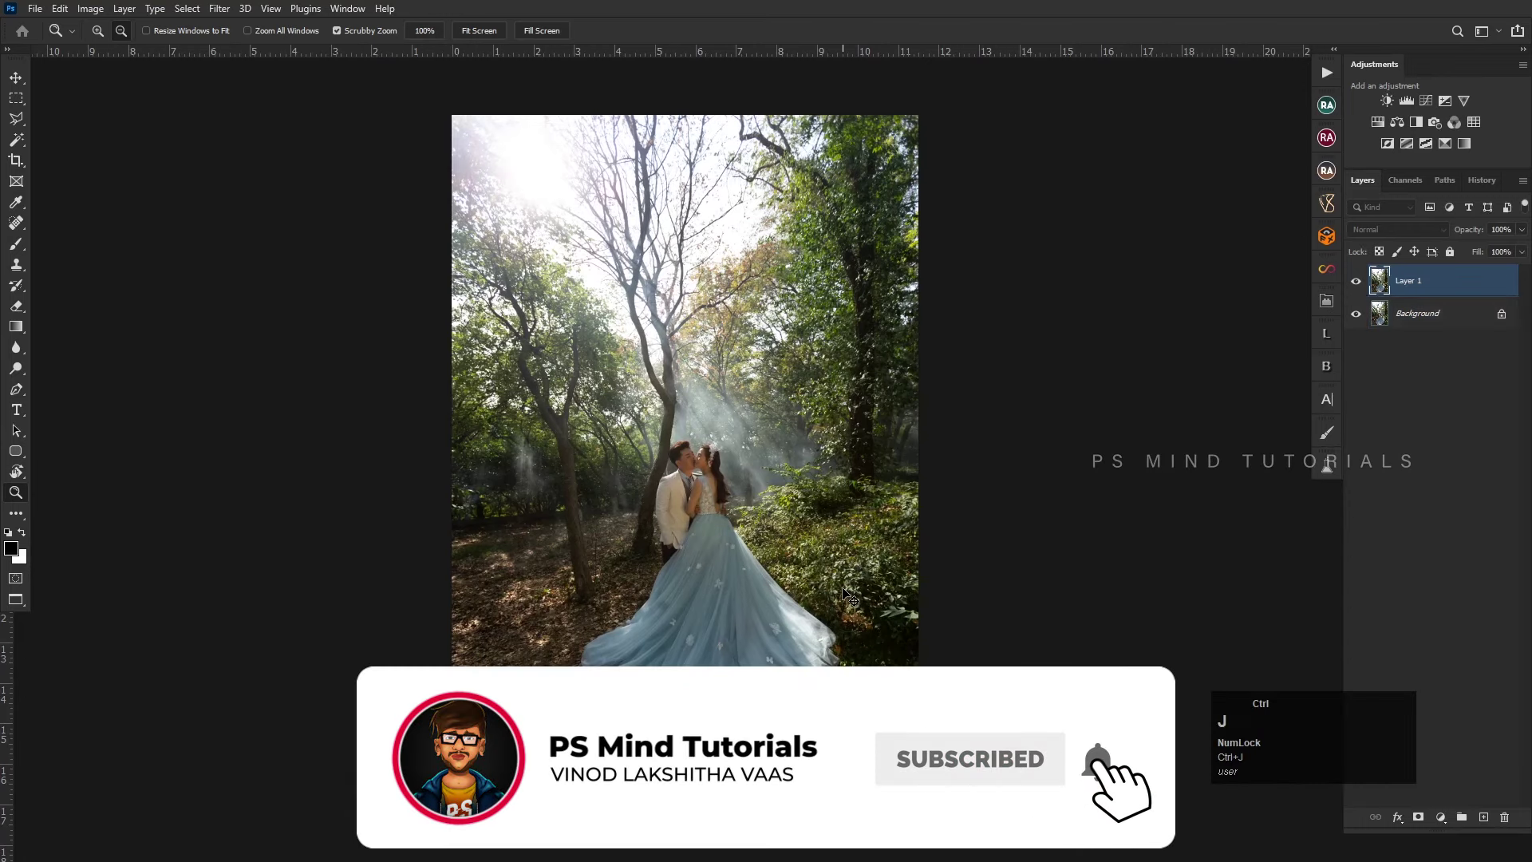
# - Inspect the photo and the couple by zooming in and out, then fit the whole image in view
pyautogui.click(521, 644)
pyautogui.press('space')
pyautogui.click(618, 668)
pyautogui.press('space')
pyautogui.click(734, 543)
pyautogui.press('space')
pyautogui.click(852, 429)
pyautogui.press('space')
pyautogui.click(719, 524)
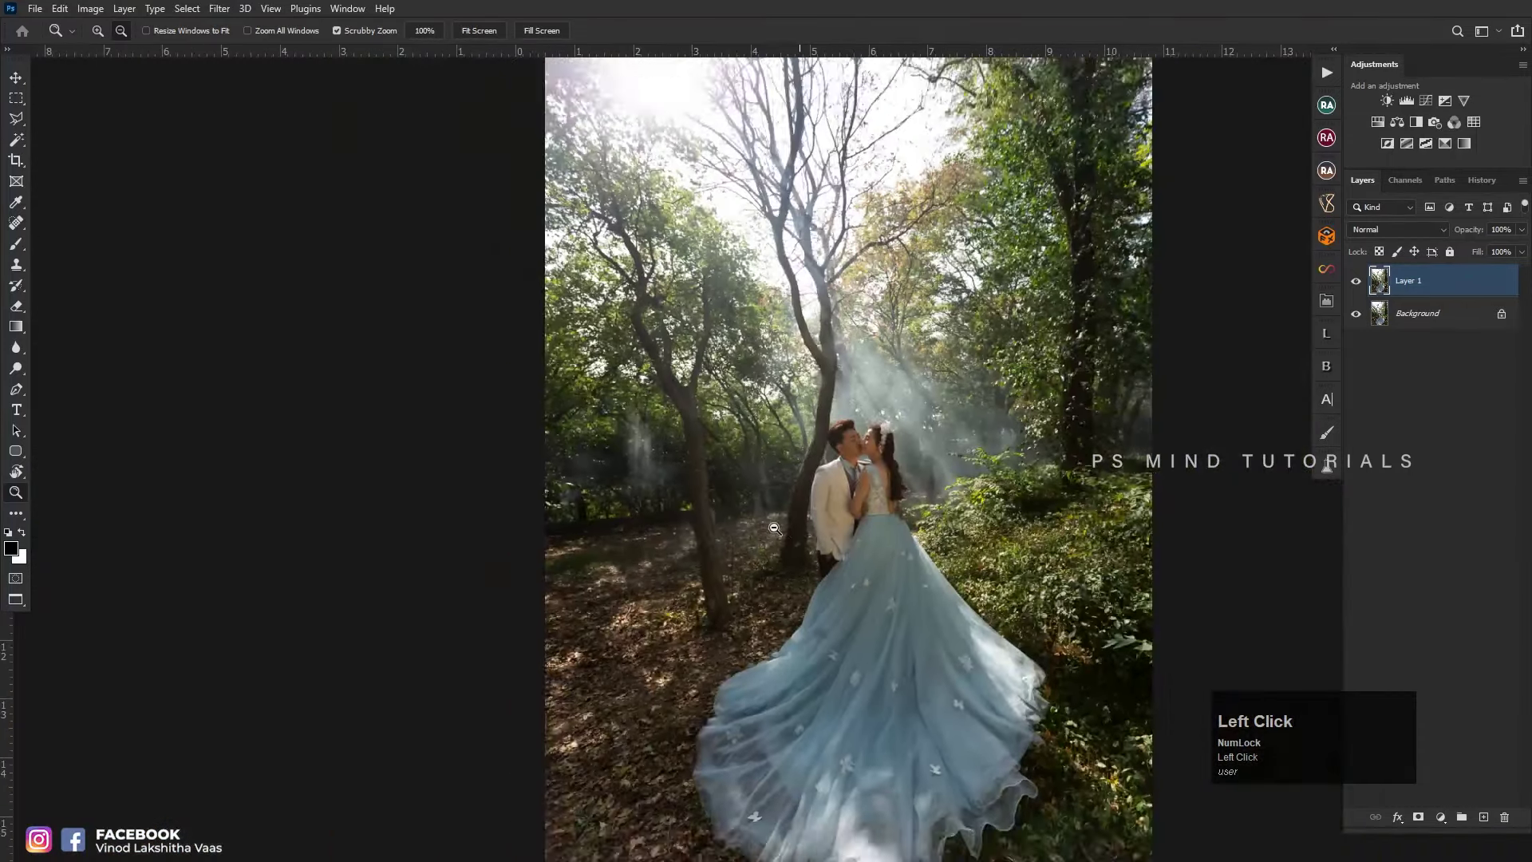
pyautogui.press('space')
pyautogui.click(861, 508)
pyautogui.press('space')
pyautogui.click(665, 472)
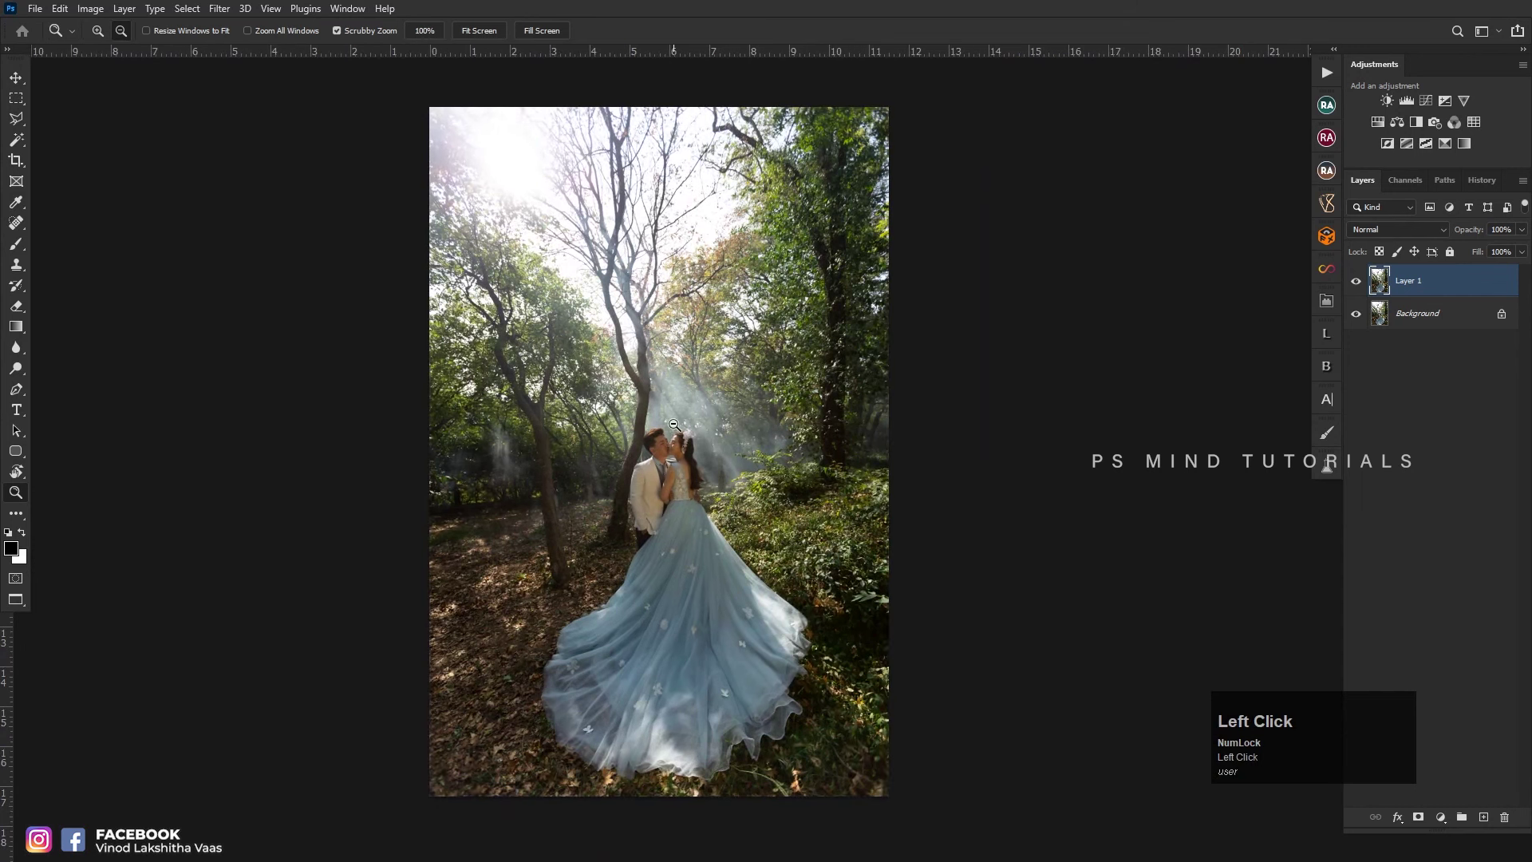
pyautogui.press('ctrl+0')
# - Bring Layer 1 into the Camera Raw filter for colour grading
pyautogui.press('ctrl+shift+a')
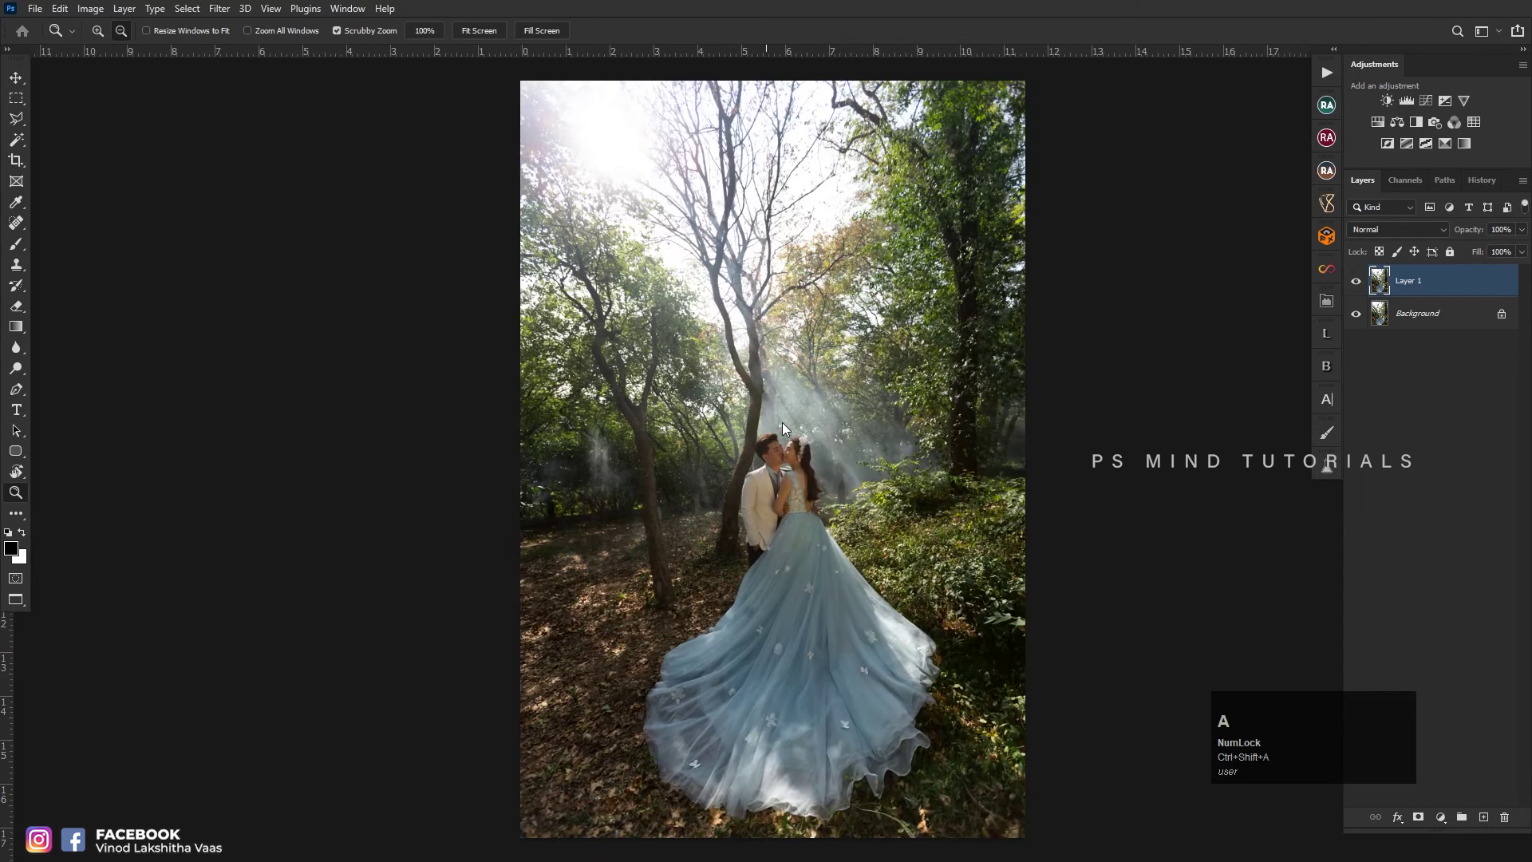
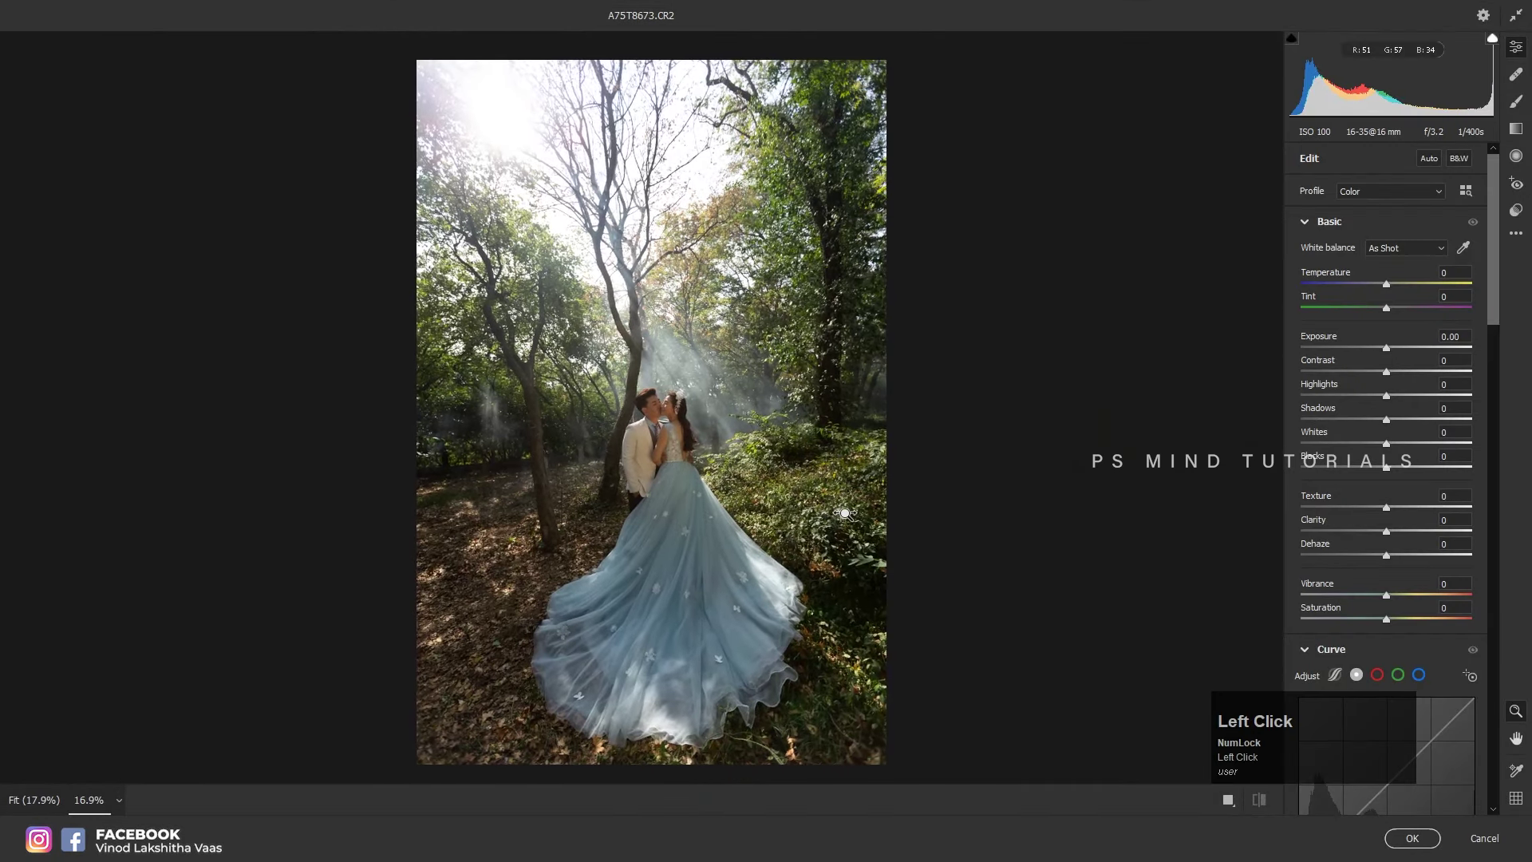
# - Pull Highlights down to -100 and lift Shadows to +59 in the Basic panel
pyautogui.click(1322, 442)
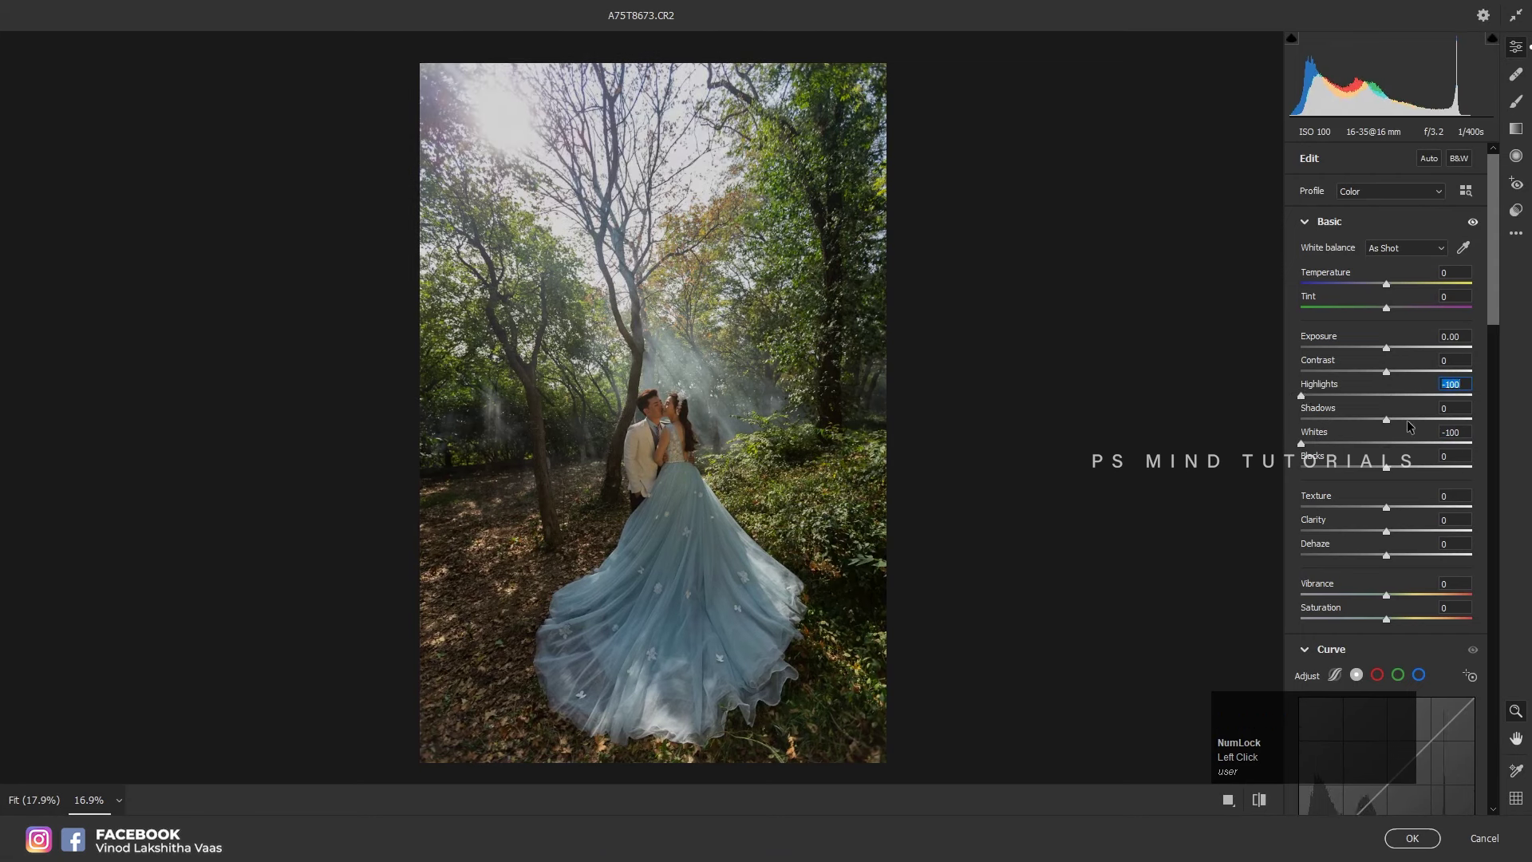
pyautogui.click(1413, 422)
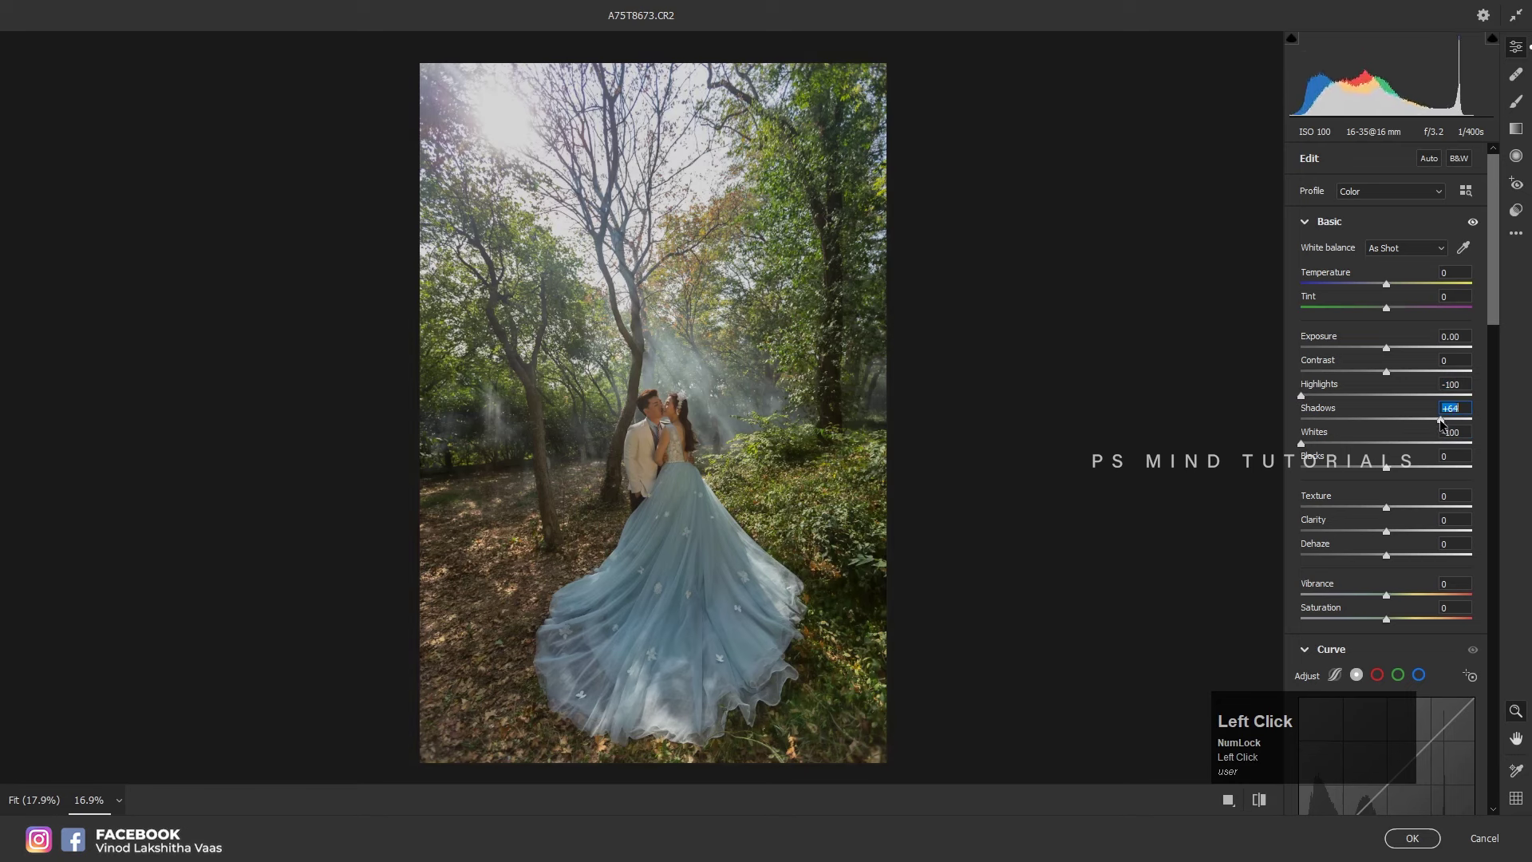
# - Deepen Blacks to -18 and add Contrast +2
pyautogui.doubleClick(1388, 470)
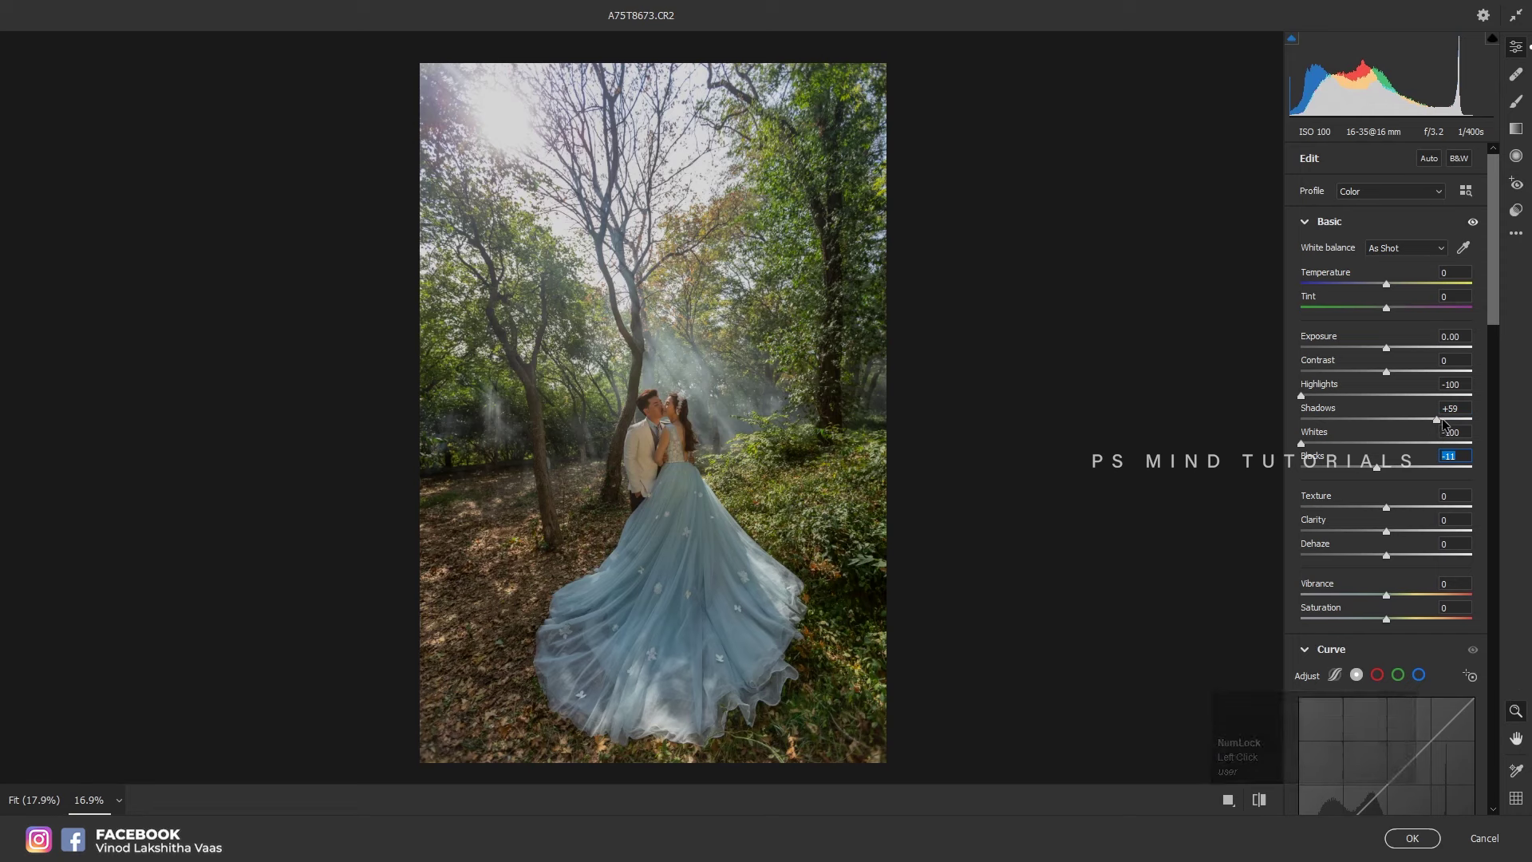
pyautogui.click(1446, 422)
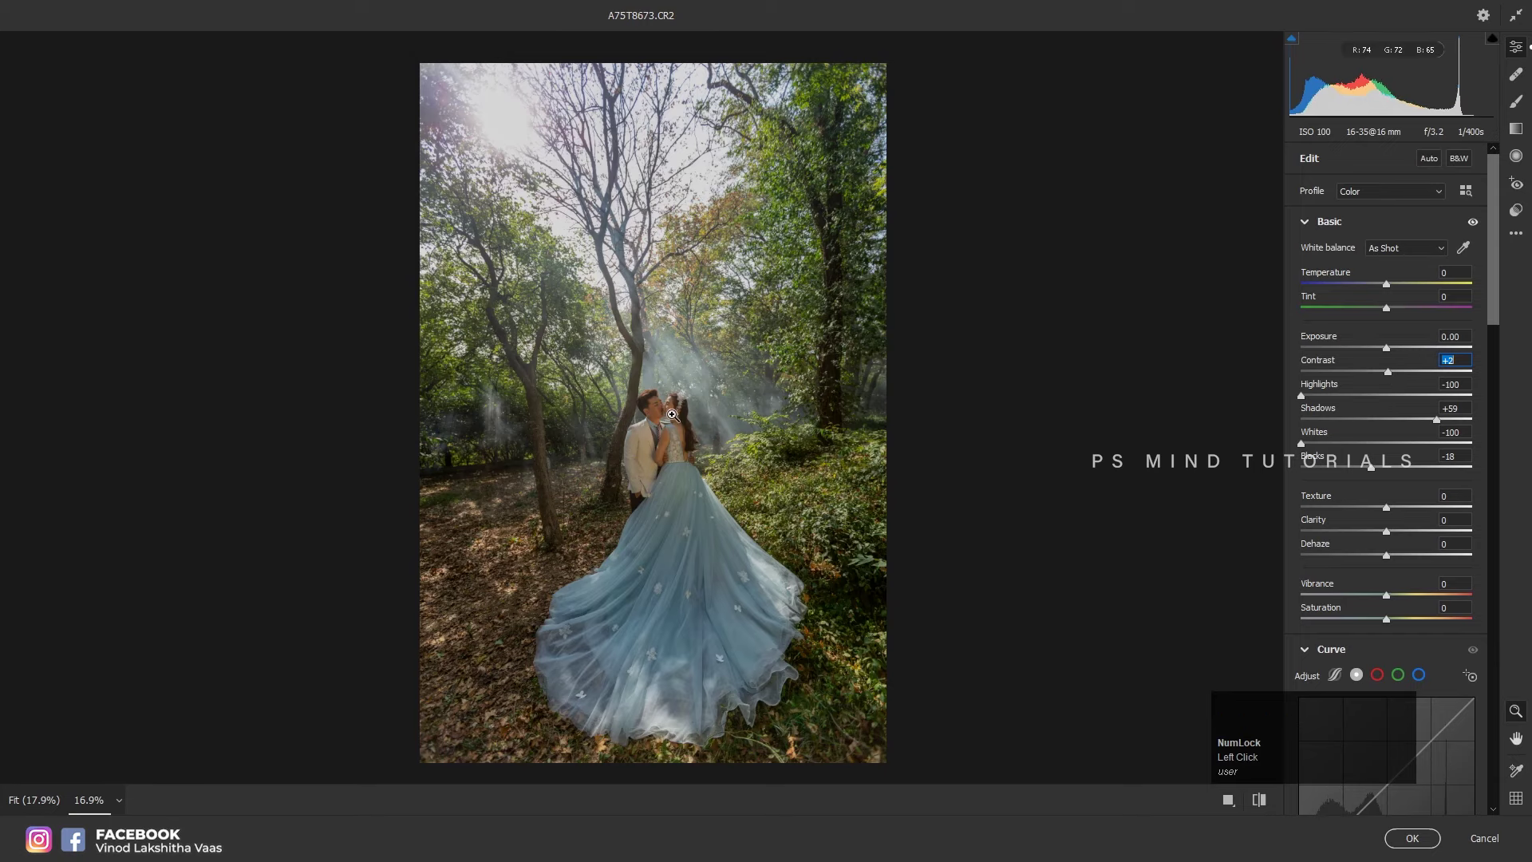
# - Compare before/after and raise Vibrance to +14
pyautogui.press('q')
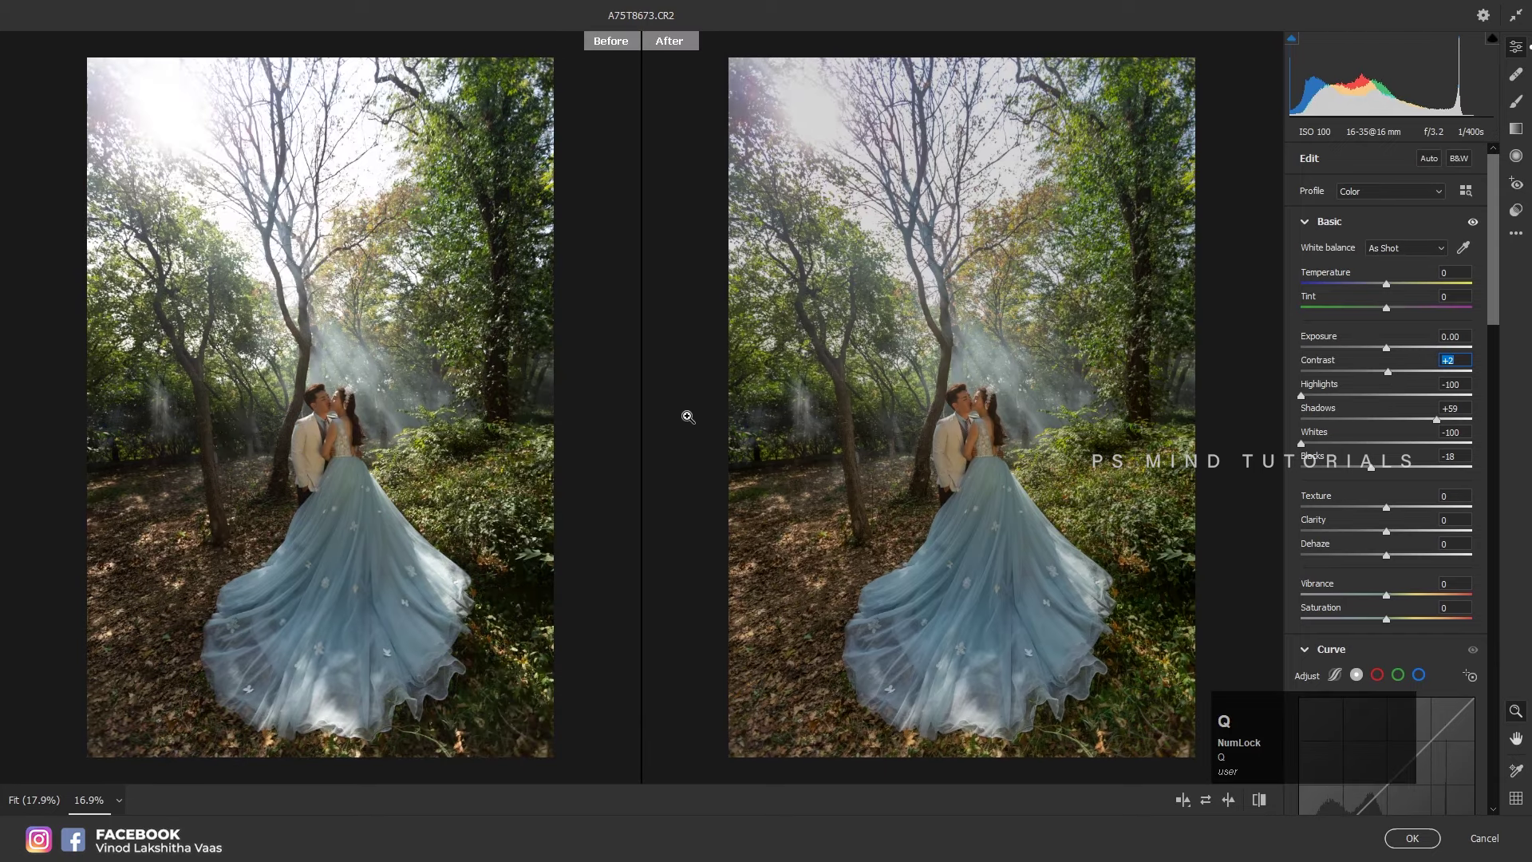
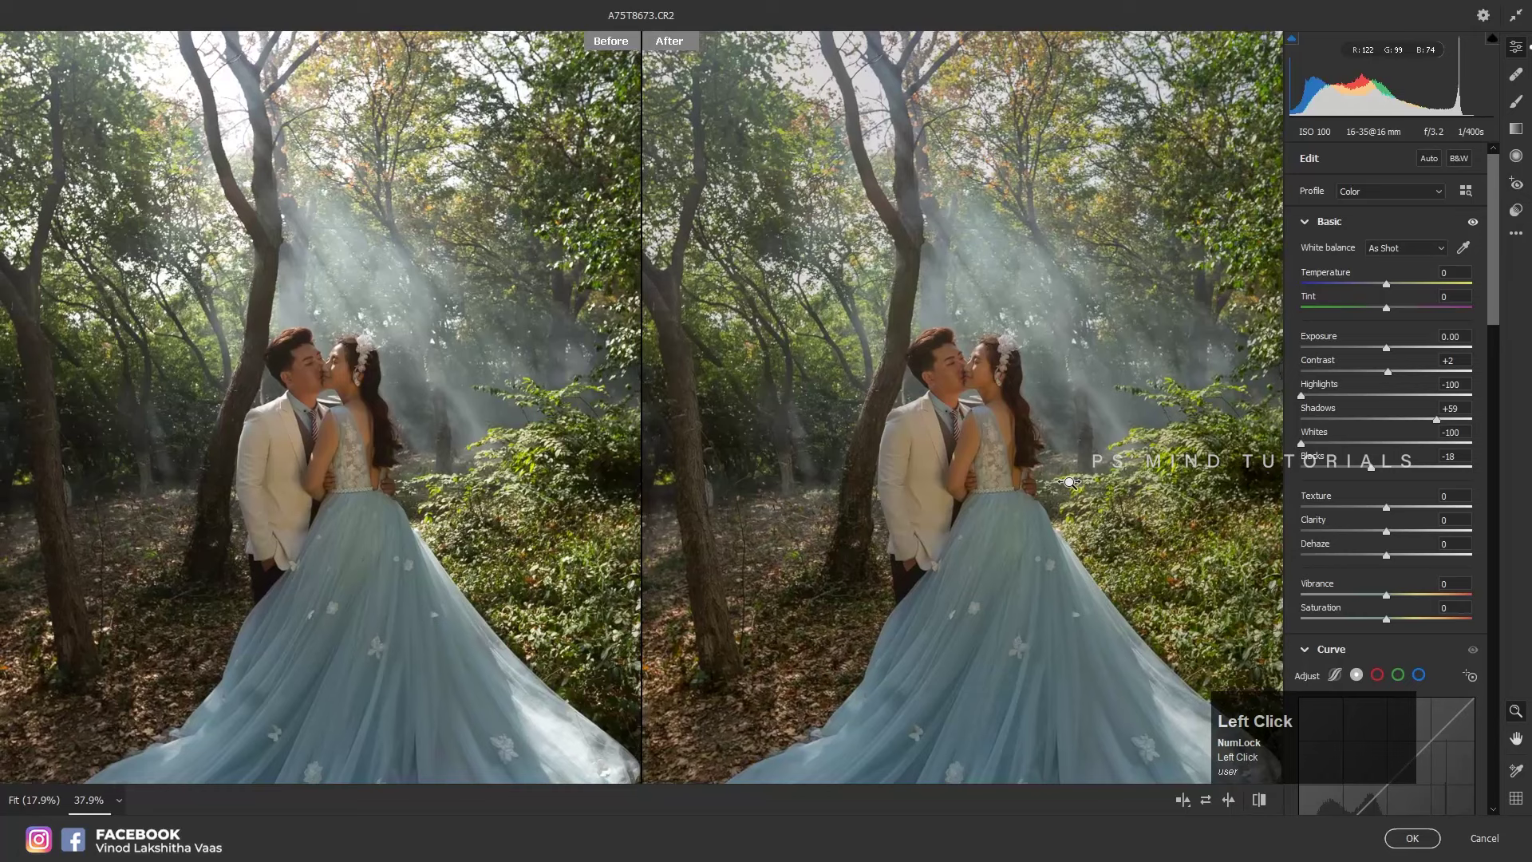
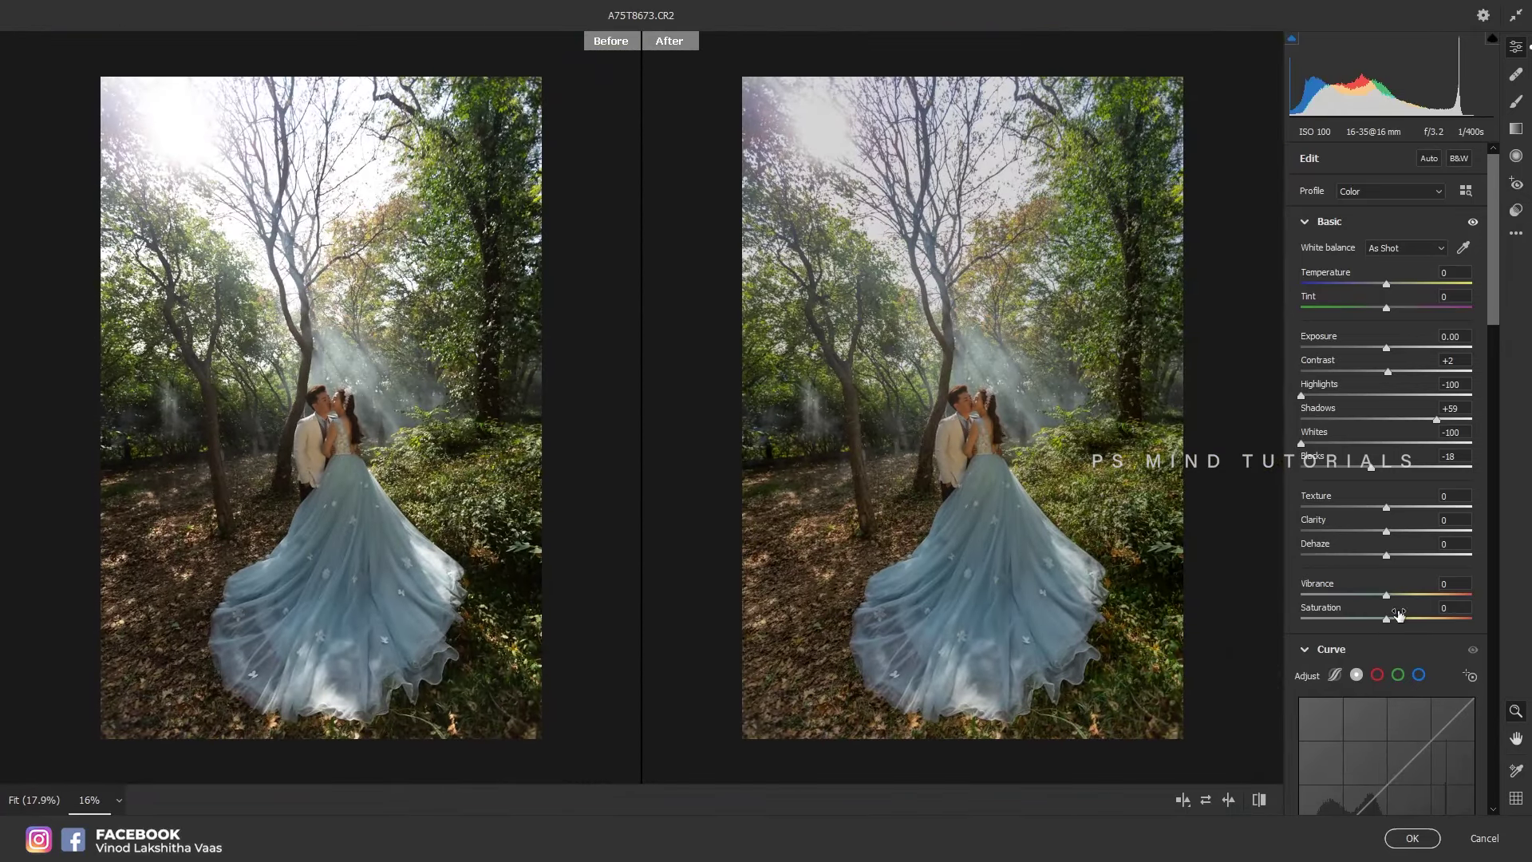
pyautogui.click(1404, 597)
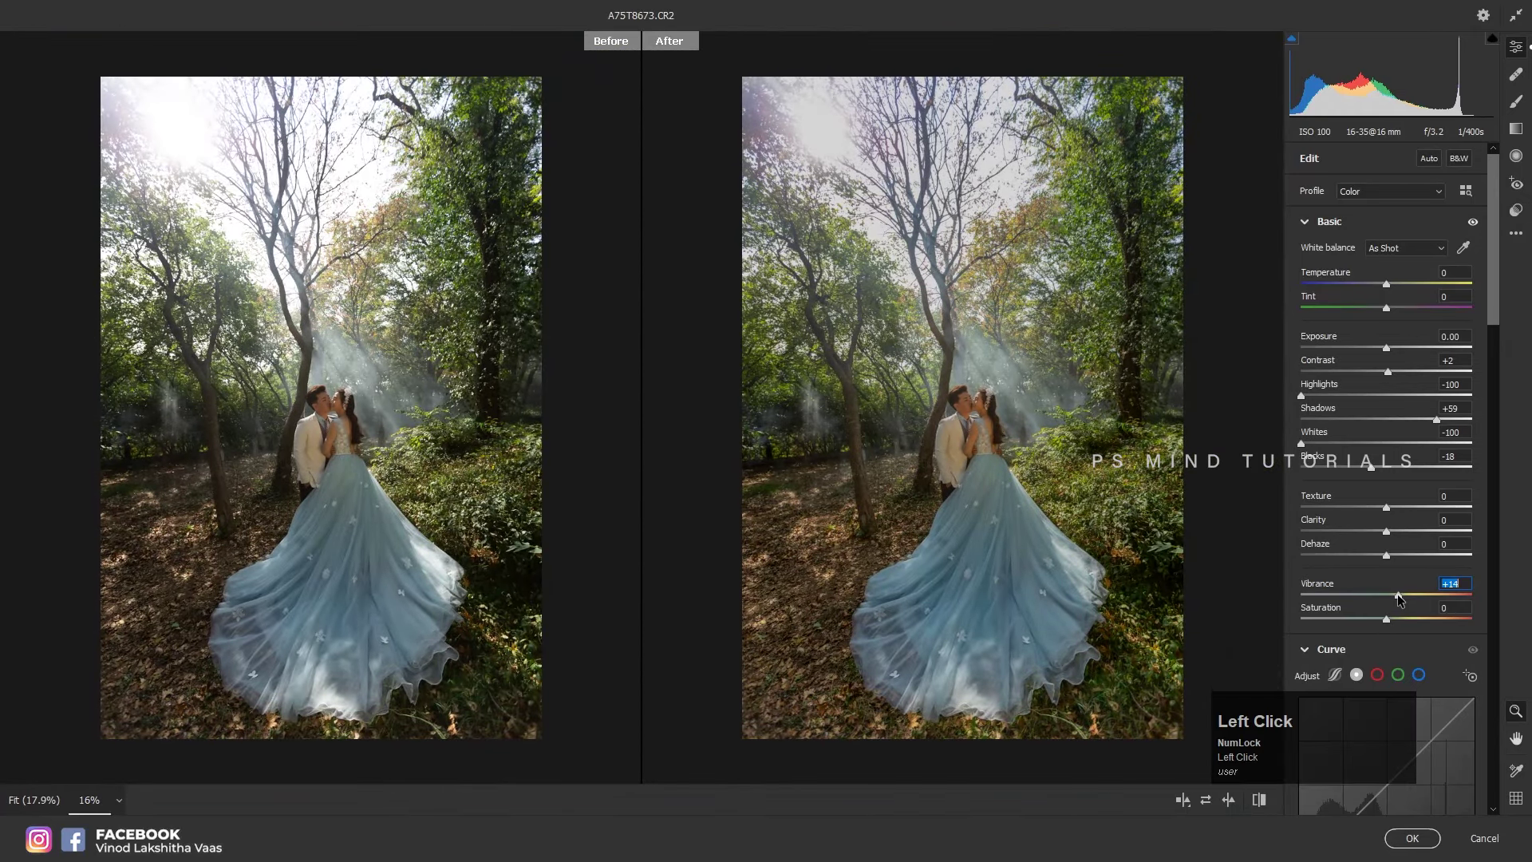
# - Boost Blue and Aqua saturation in Color Mixer and apply the grade to the layer
pyautogui.click(1499, 307)
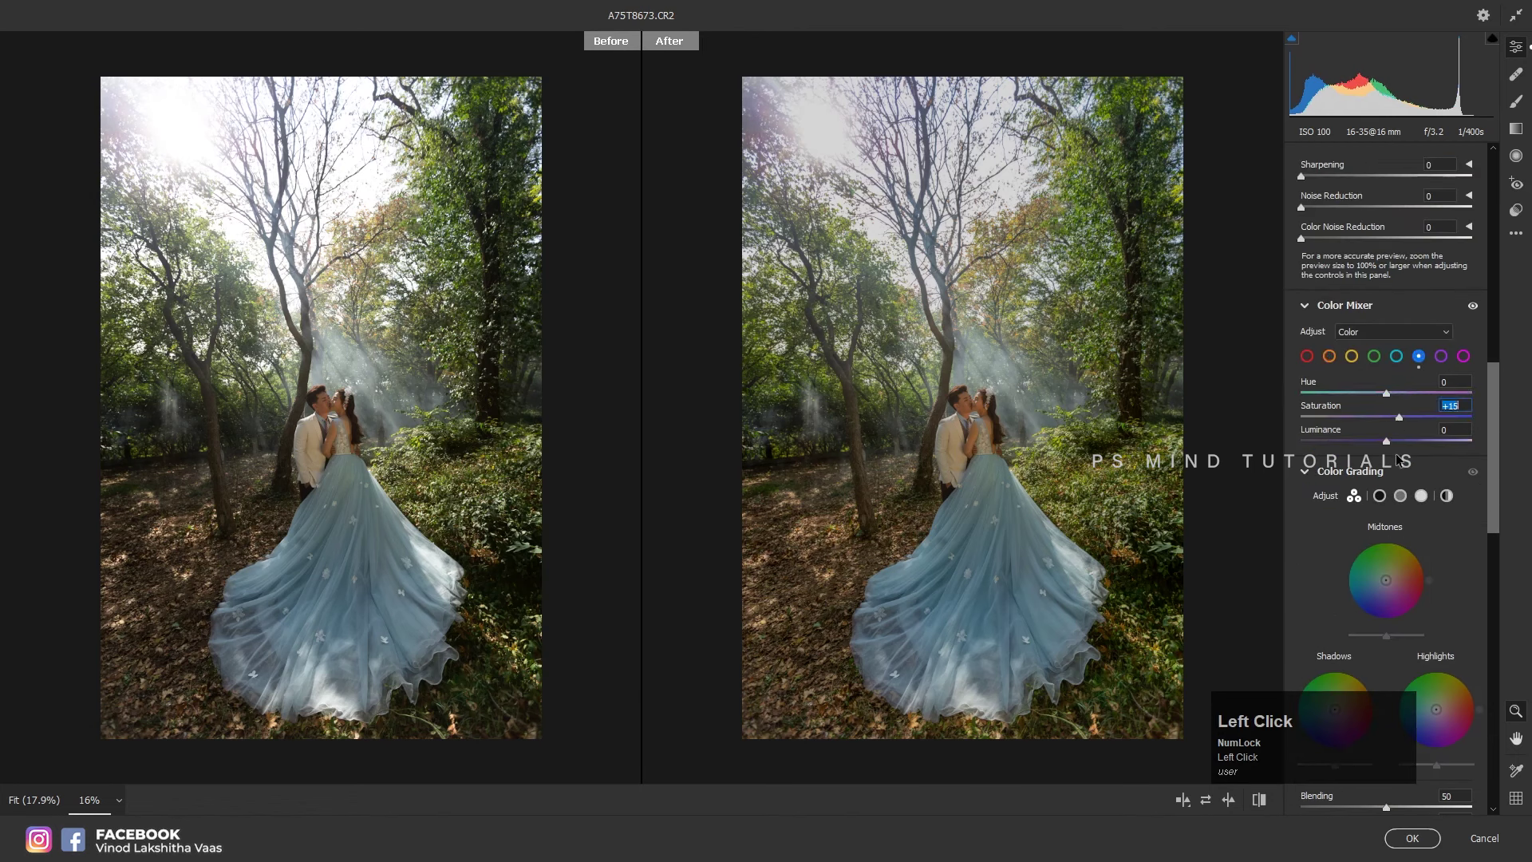
pyautogui.click(1398, 354)
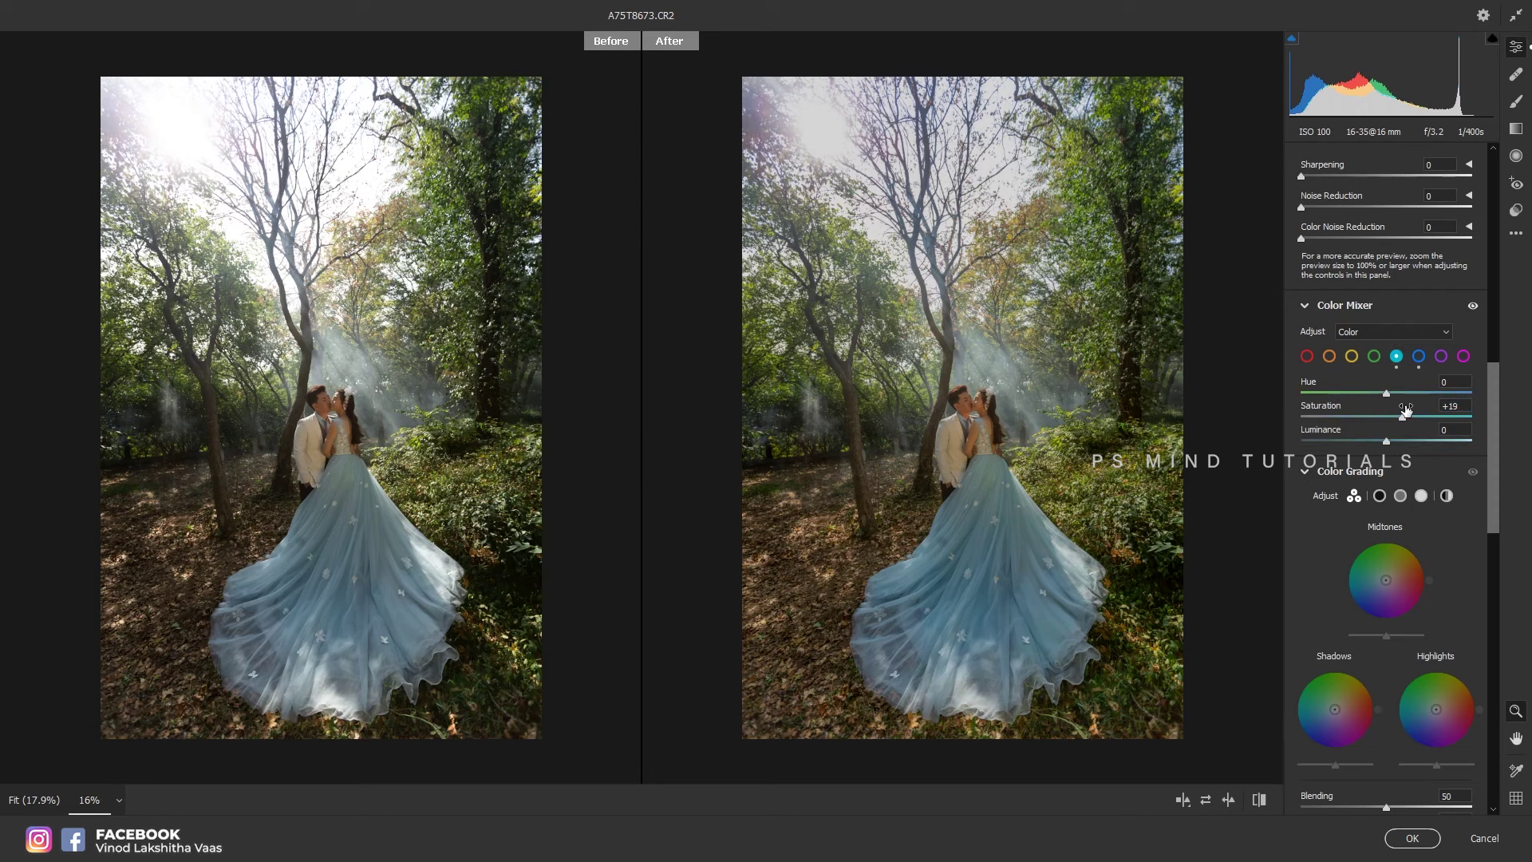
pyautogui.press('ctrl+e')
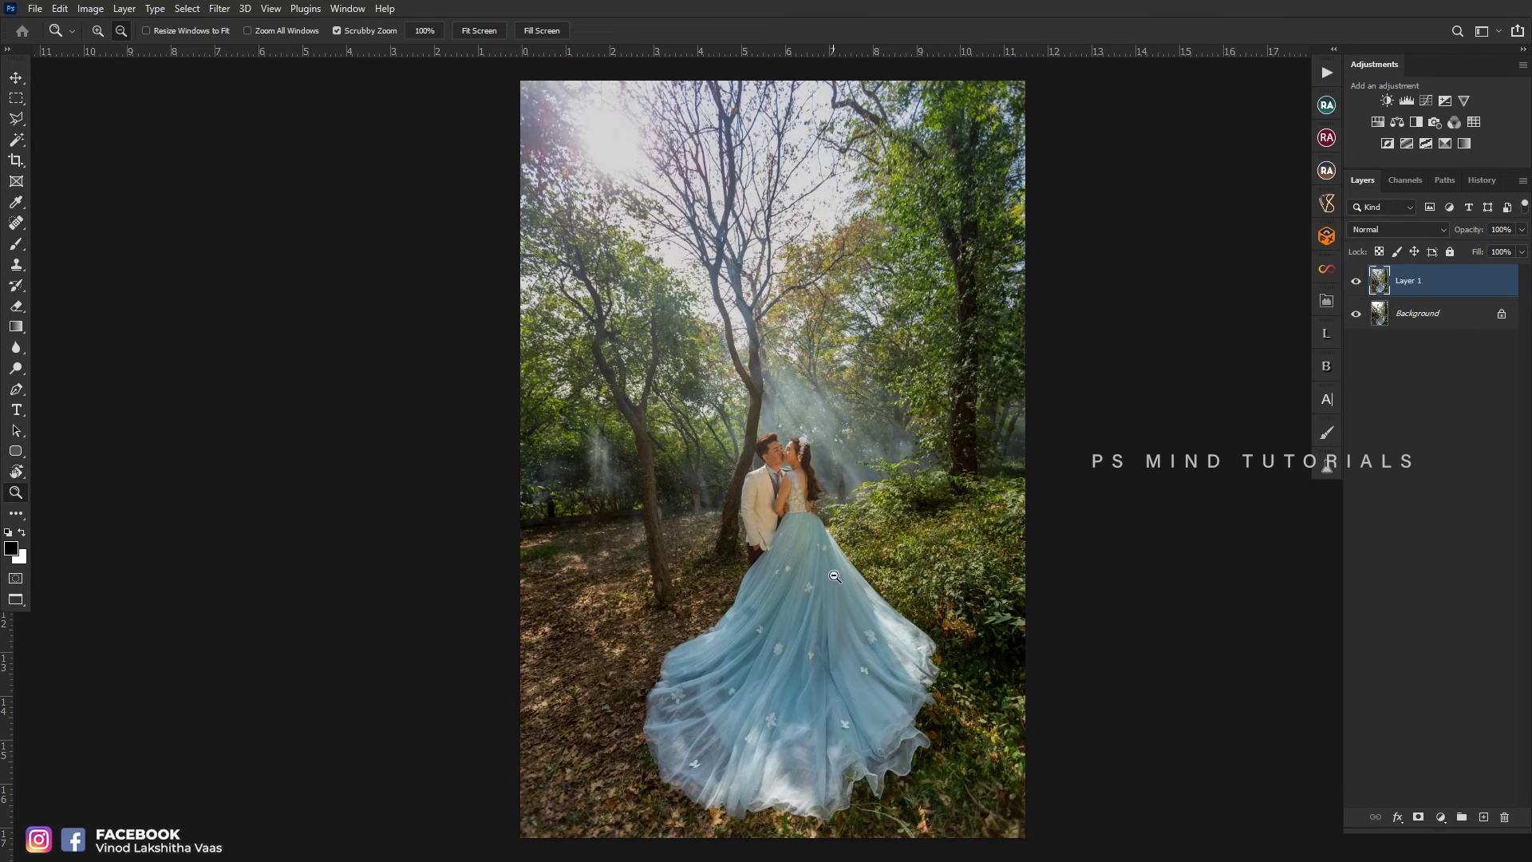
# - Inspect the dress with the Zoom tool and duplicate the graded Layer 1
pyautogui.click(850, 573)
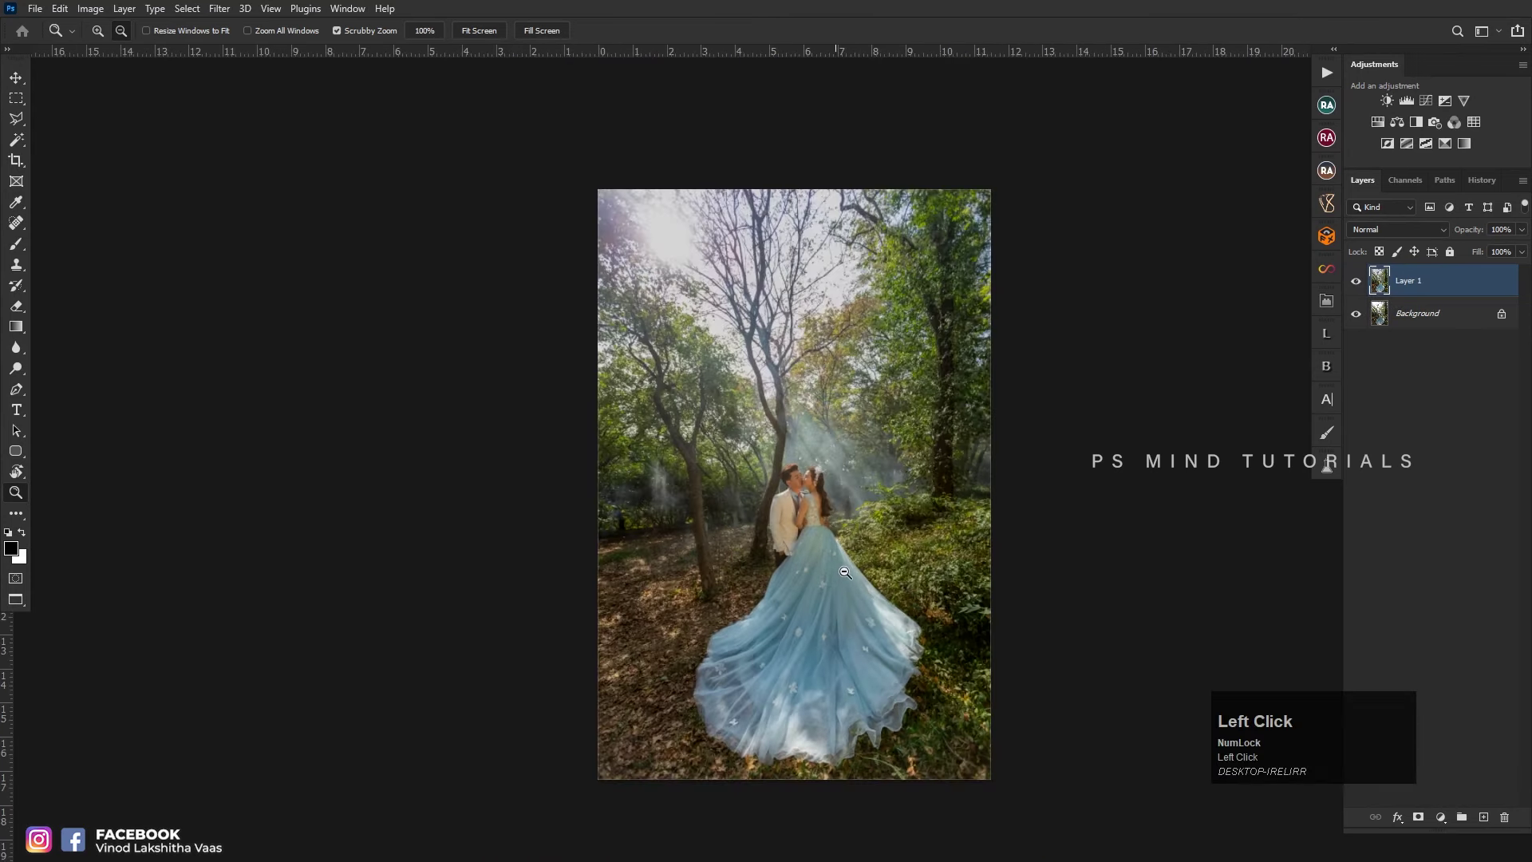
pyautogui.press('space')
pyautogui.click(856, 572)
pyautogui.press('space')
pyautogui.click(840, 550)
pyautogui.press('space')
pyautogui.click(837, 554)
pyautogui.press('space')
pyautogui.click(743, 556)
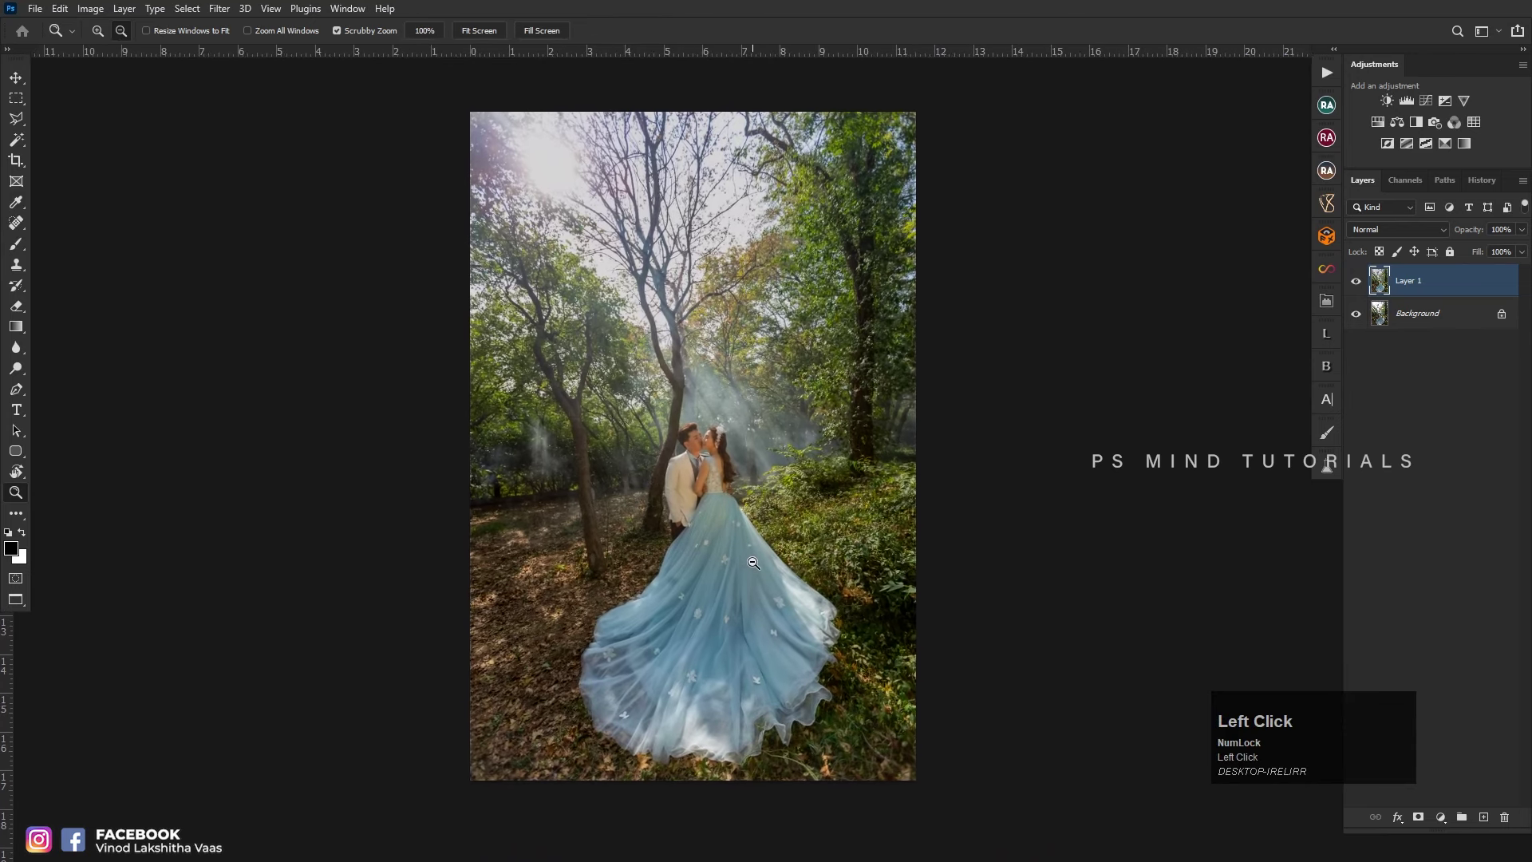
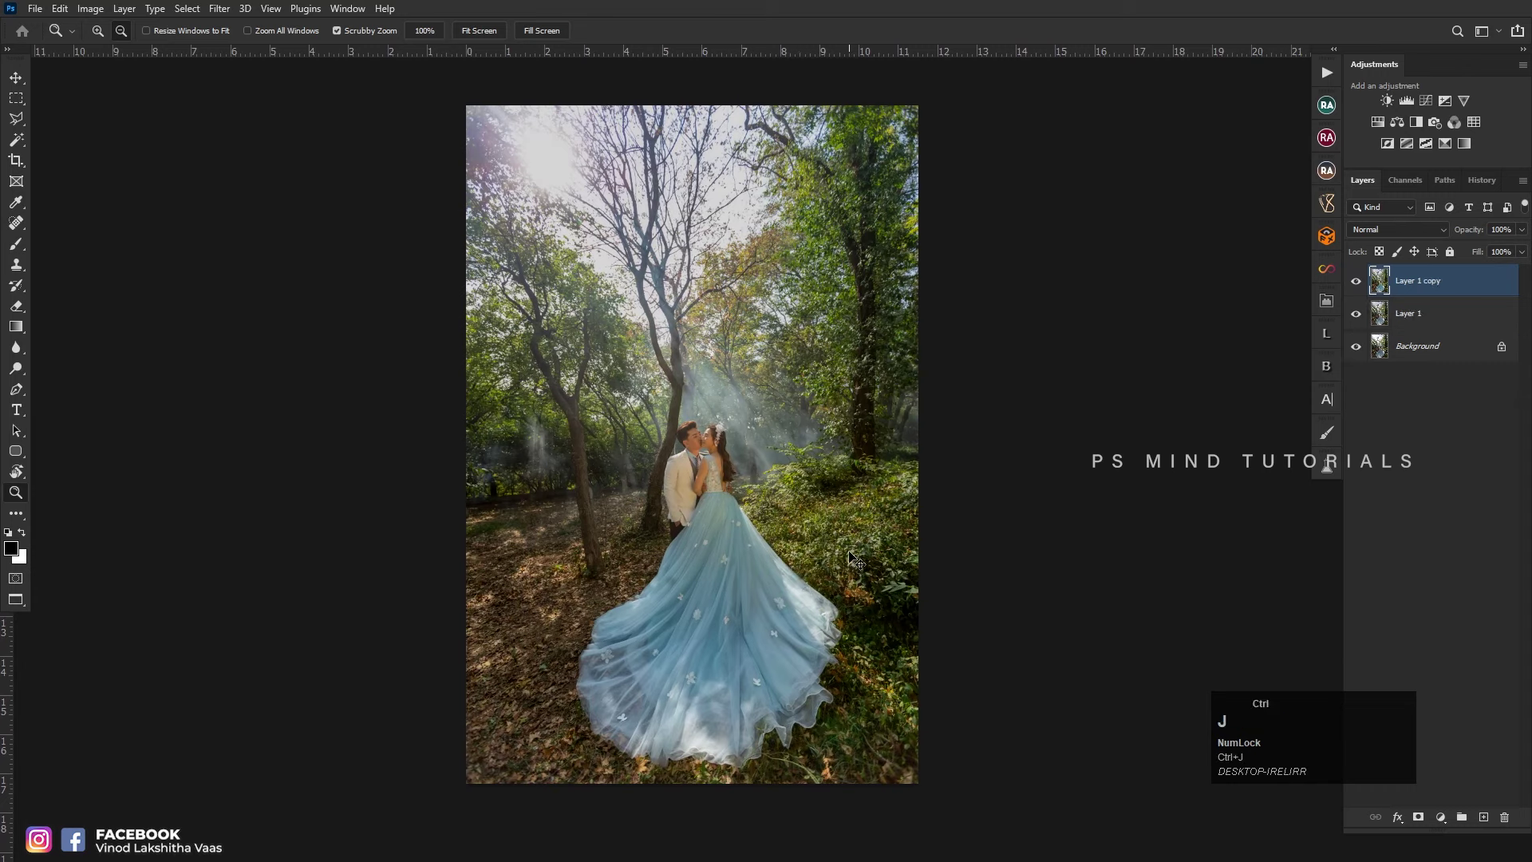
# - On the layer copy set Green Hue +36, Saturation +22, Luminance +70 and Orange Luminance +33 in Camera Raw
pyautogui.press('ctrl+shift+a')
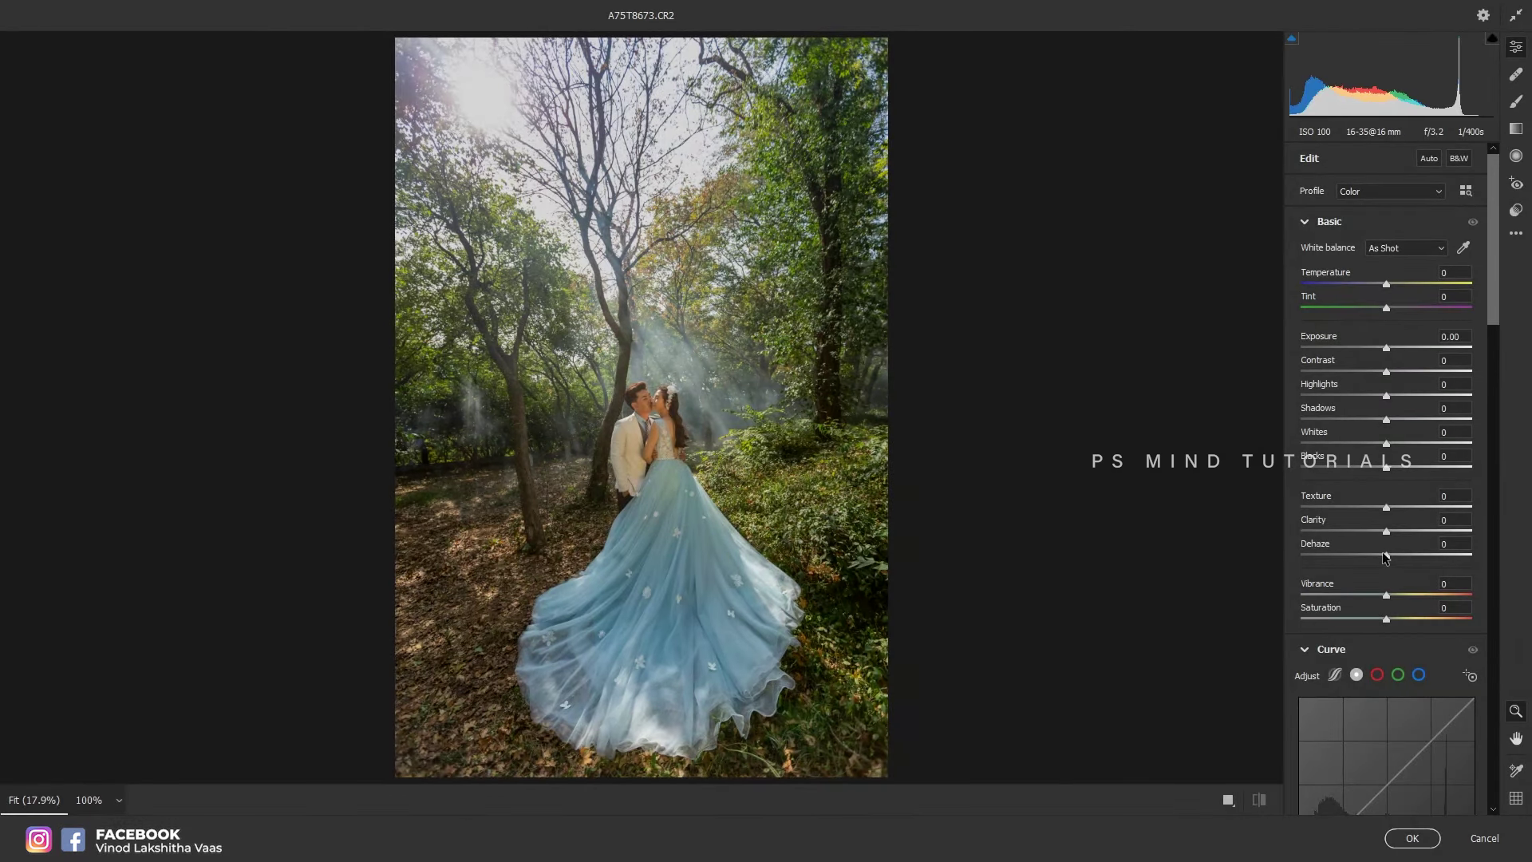
pyautogui.click(1417, 593)
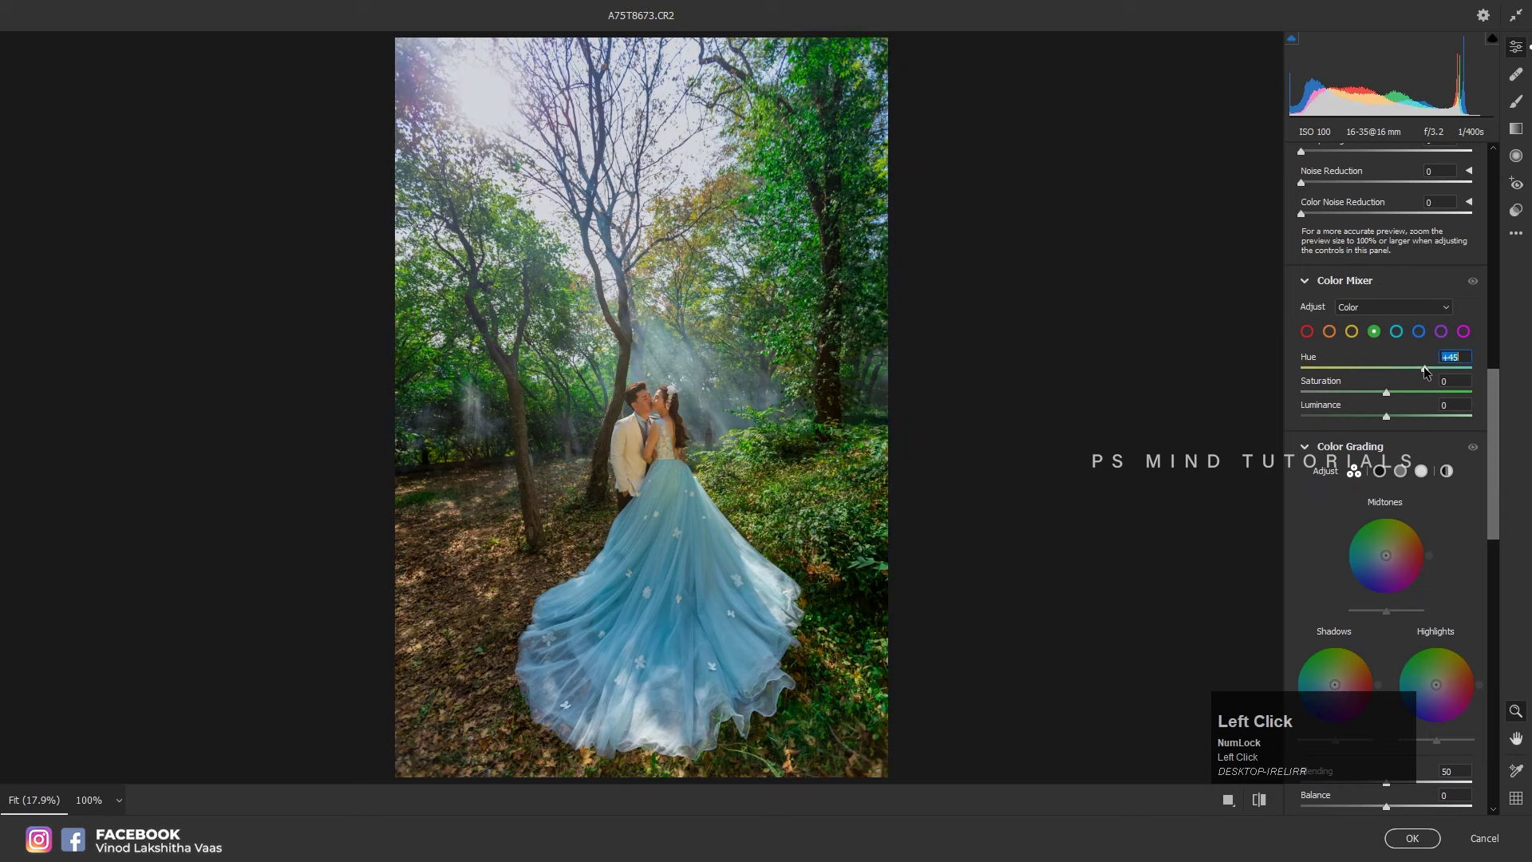
pyautogui.click(1413, 394)
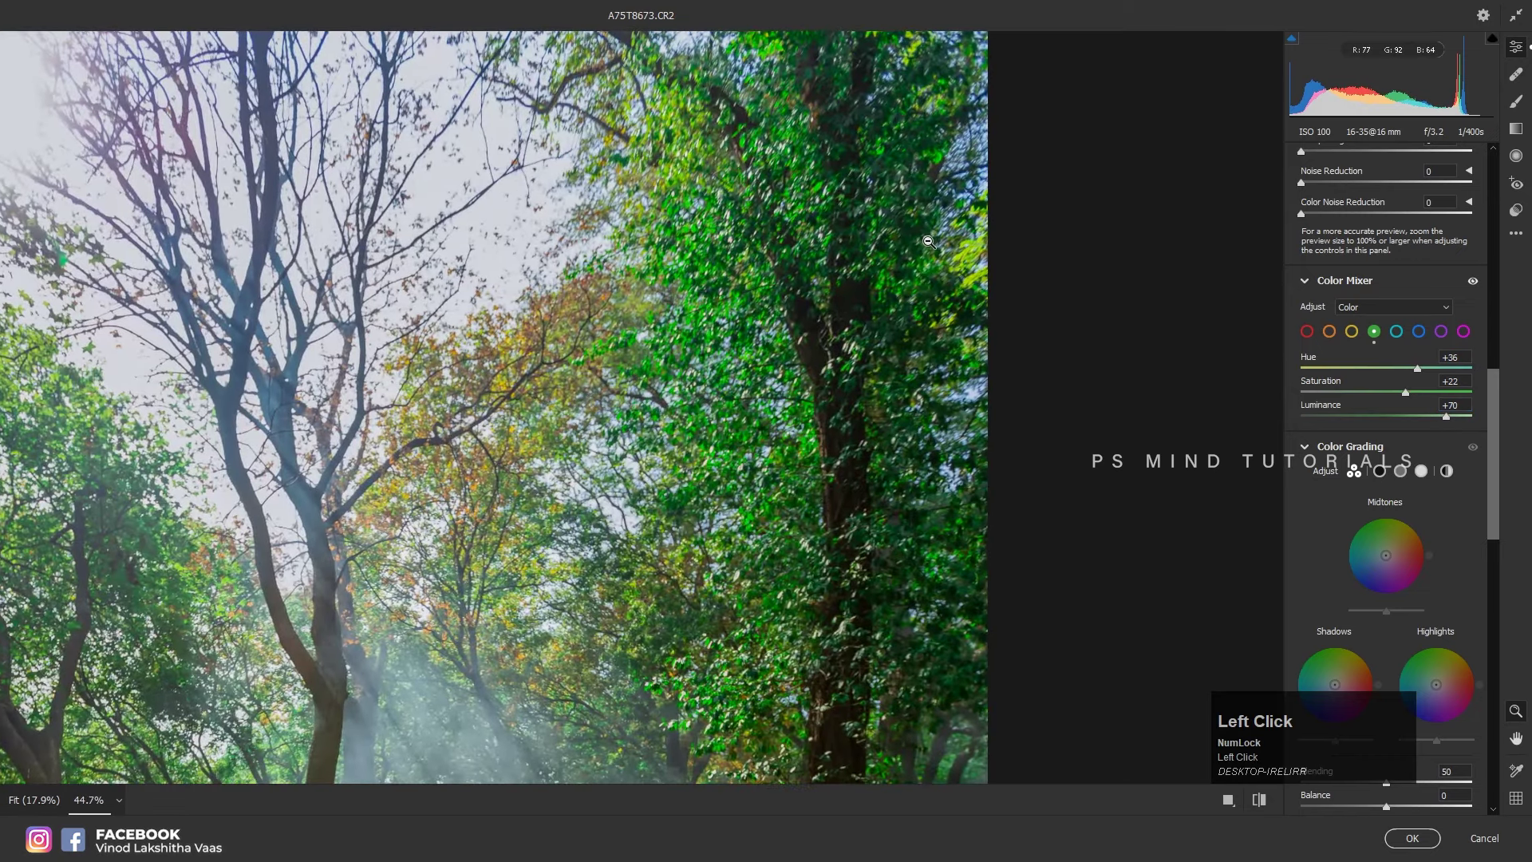
pyautogui.press('ctrl+0')
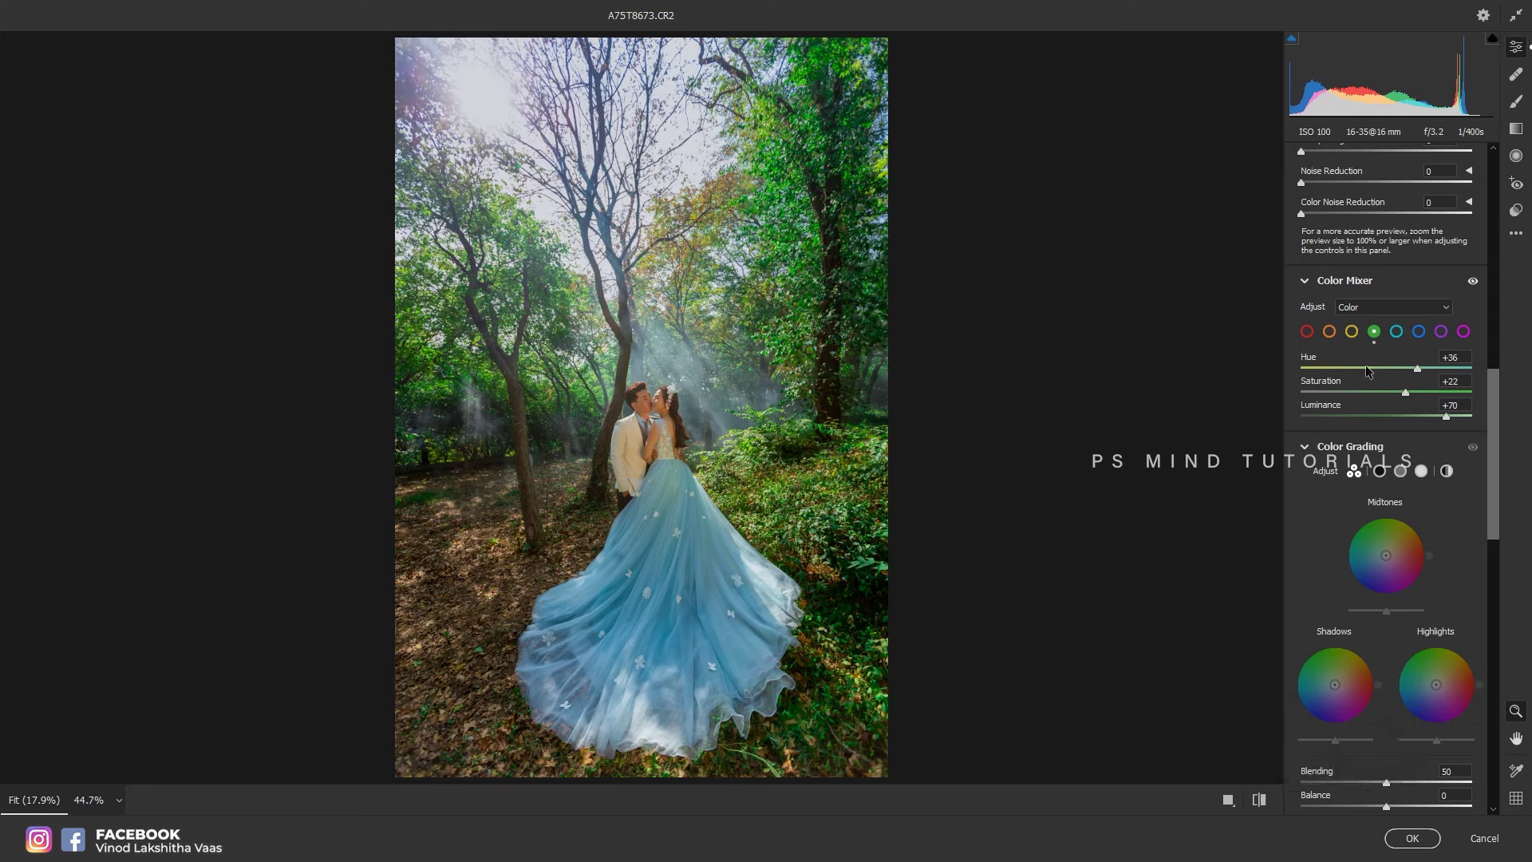
pyautogui.click(1331, 332)
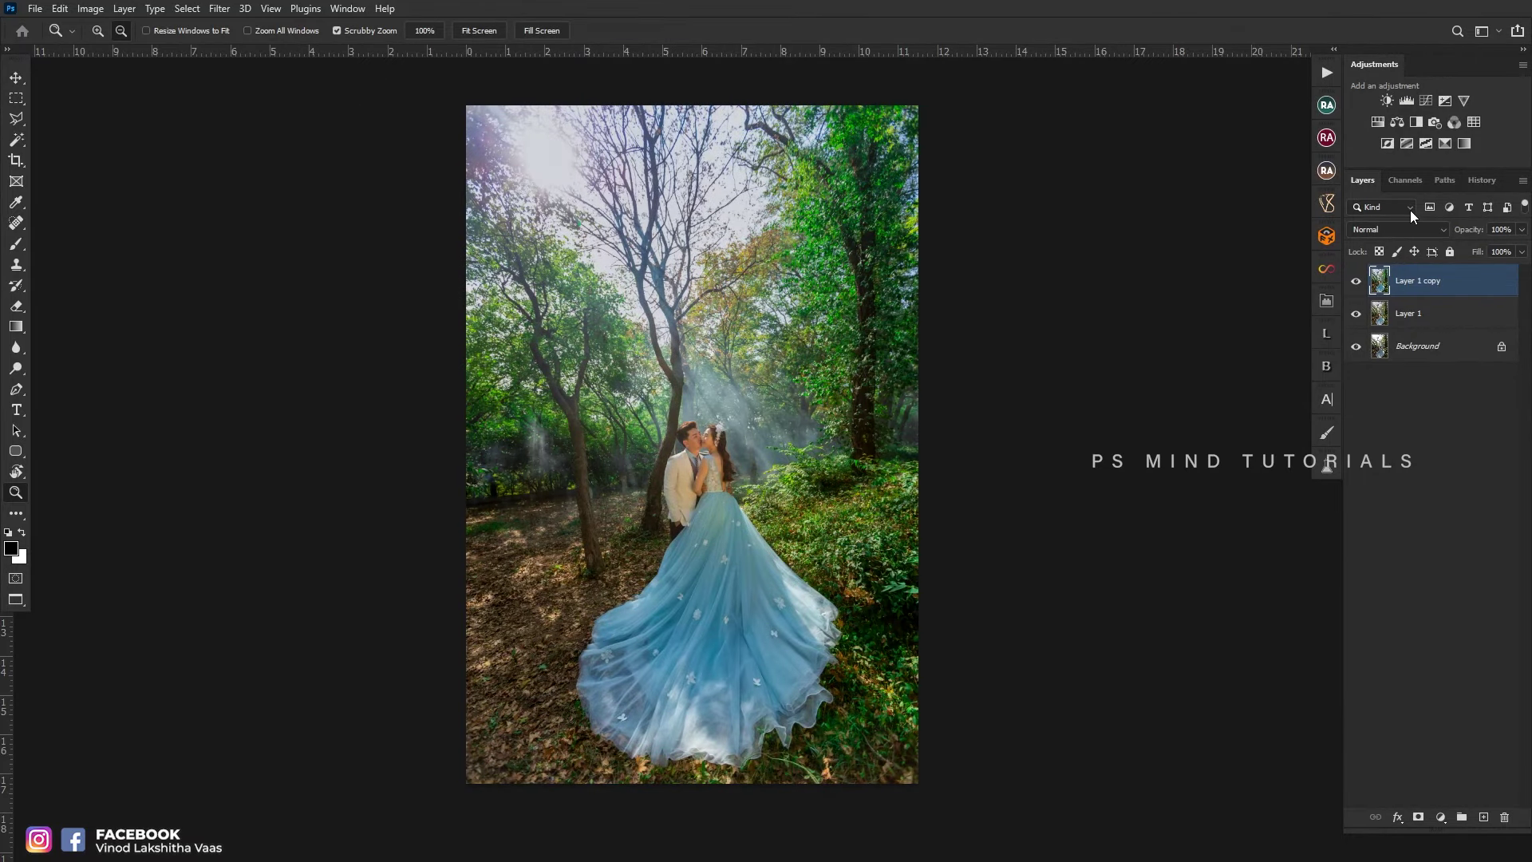
pyautogui.press('ctrl+e')
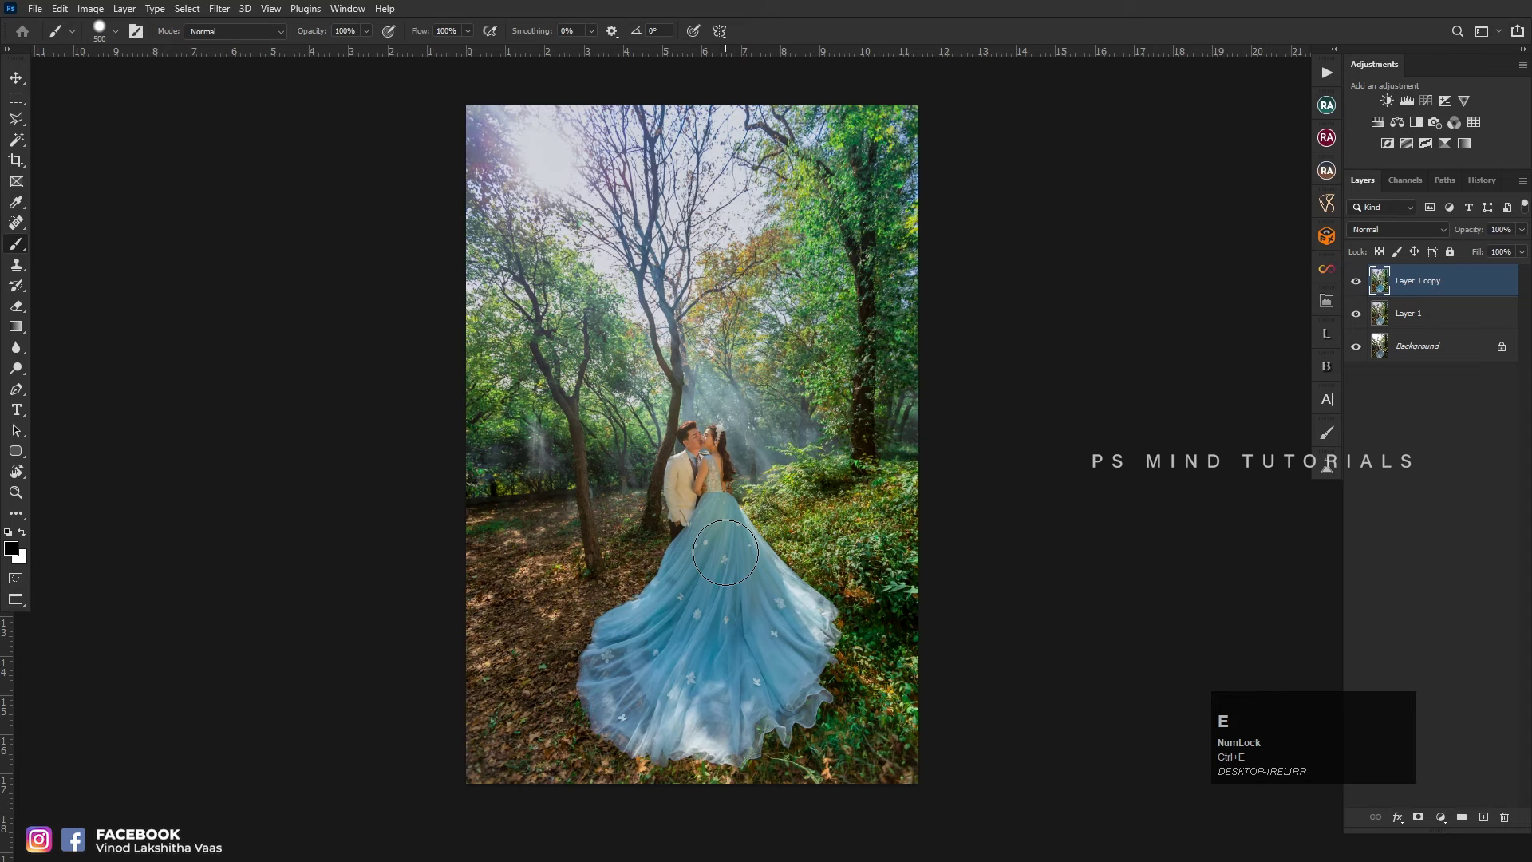
pyautogui.press('z')
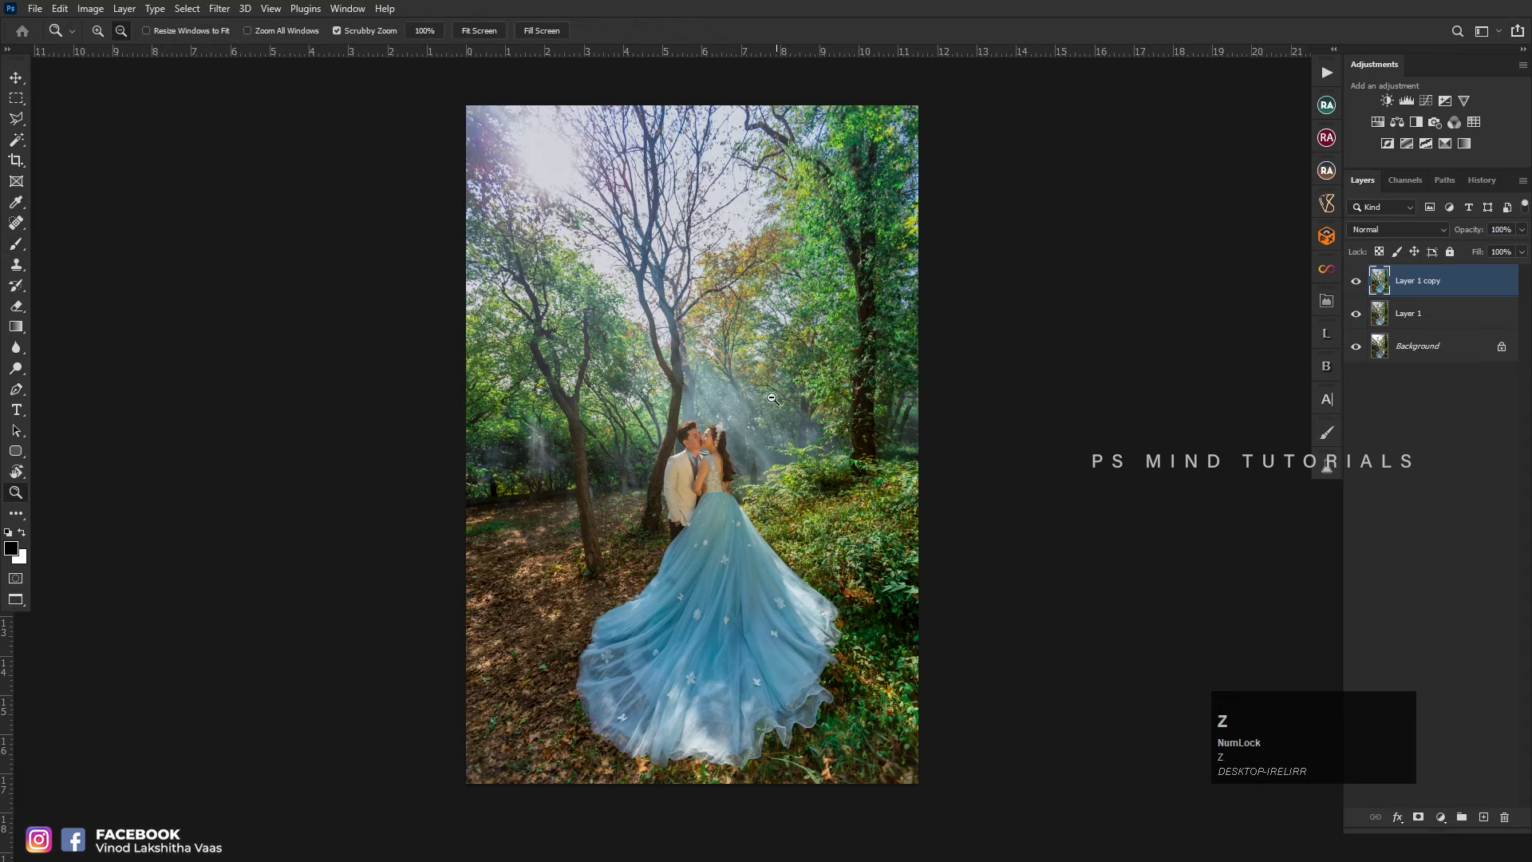
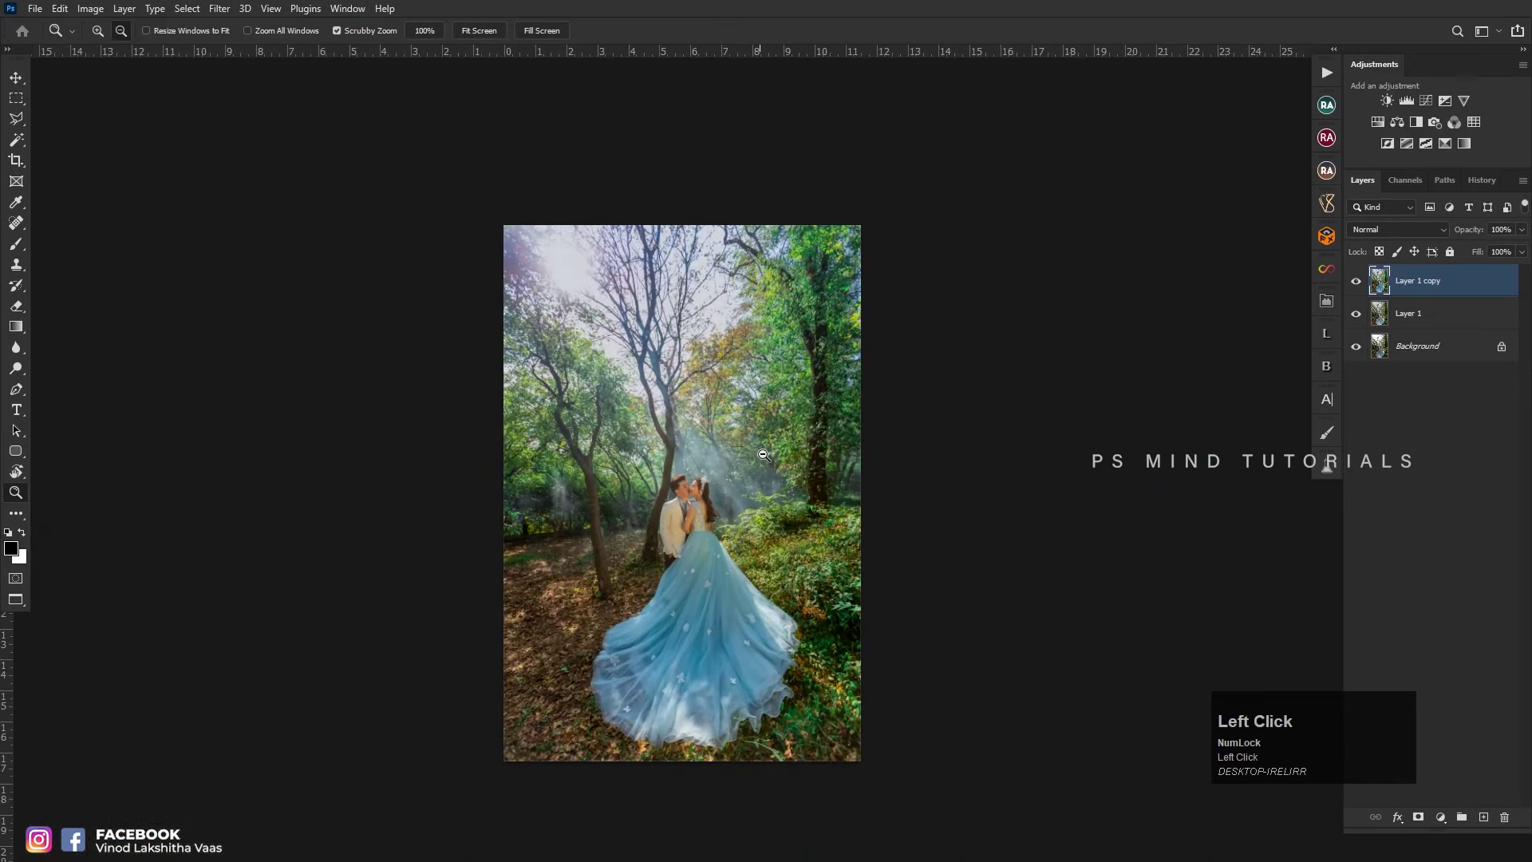
pyautogui.press('ctrl+shift+a')
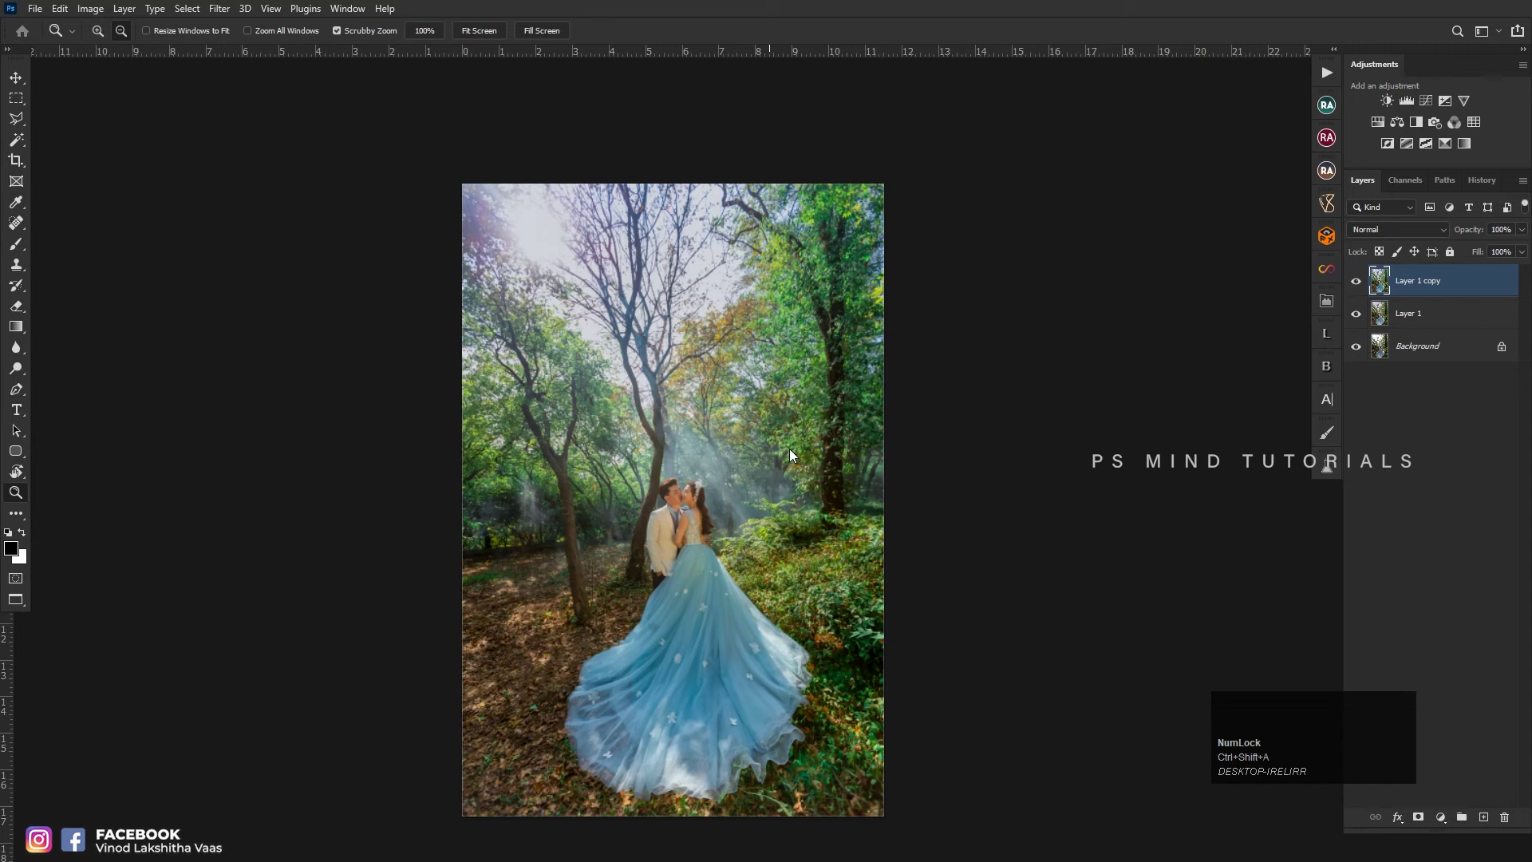
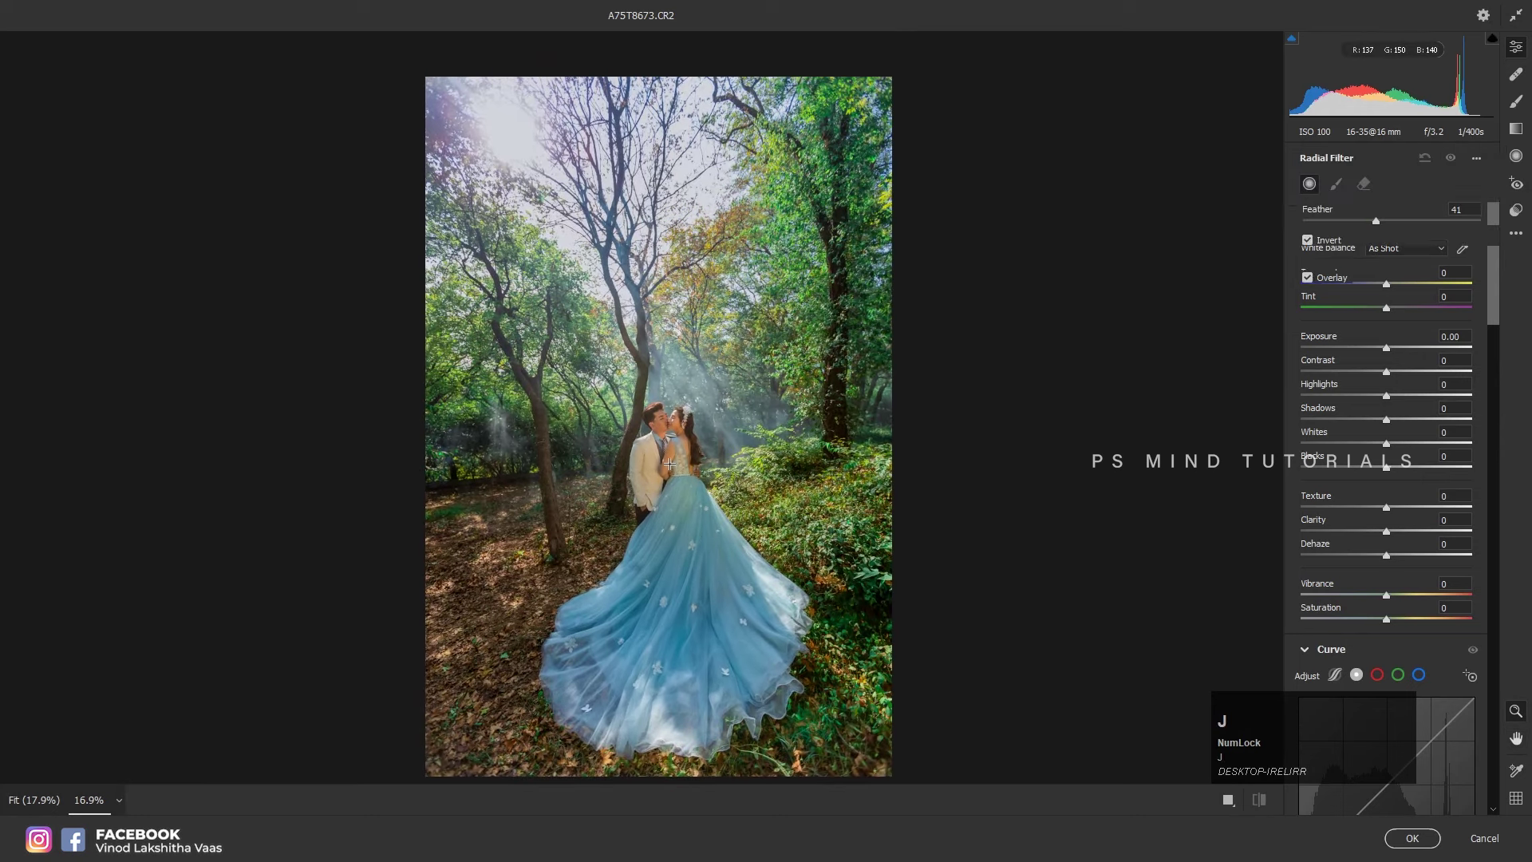
# - Draw an inverted radial filter around the couple with Exposure -1.10 to darken the surrounding forest
pyautogui.click(640, 404)
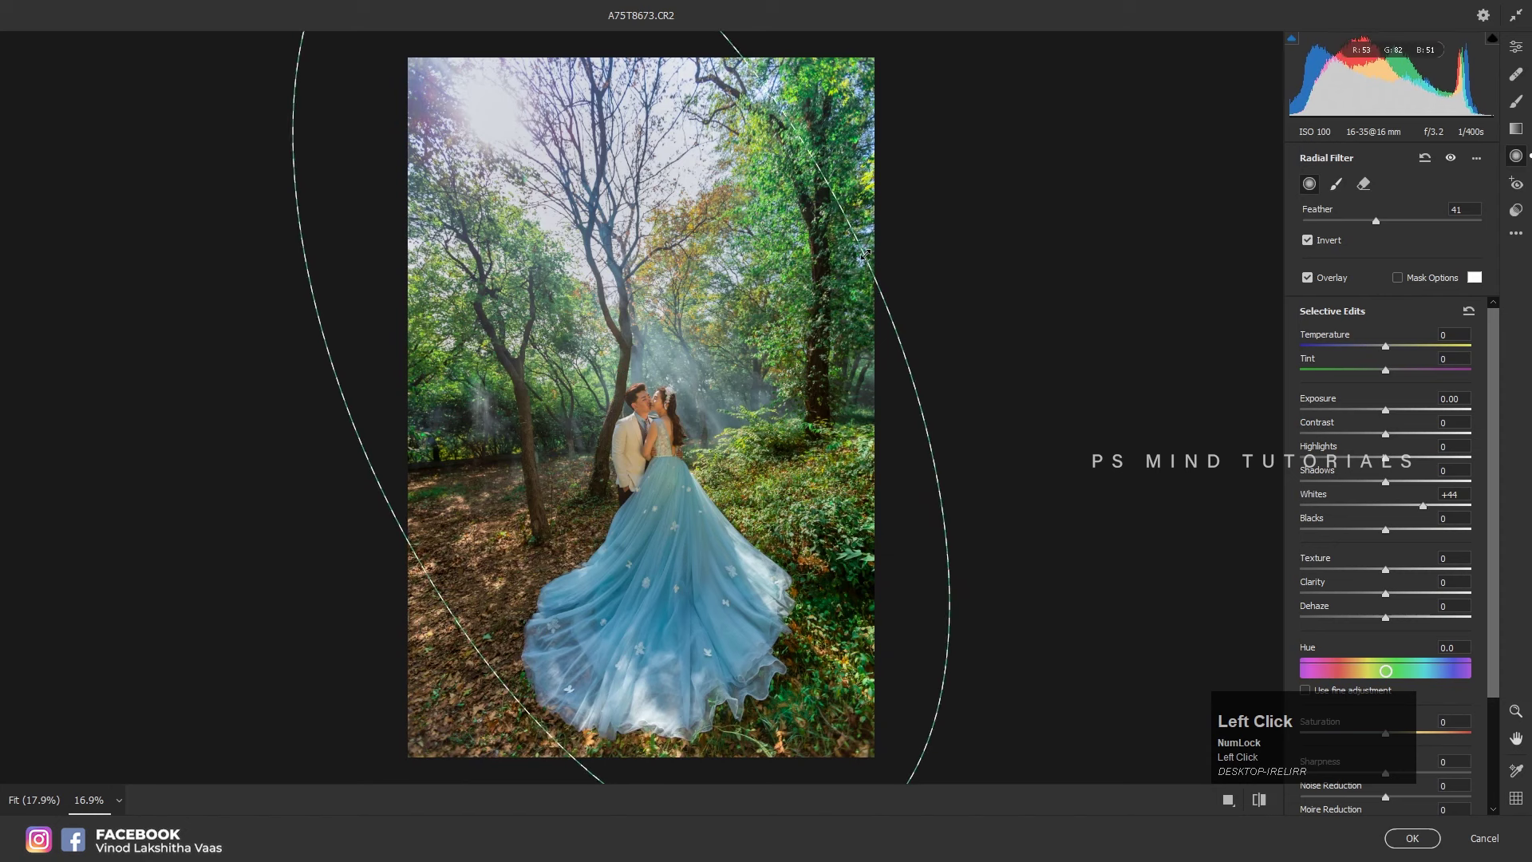
pyautogui.press('x')
pyautogui.click(1475, 311)
pyautogui.press('x')
pyautogui.write('xx')
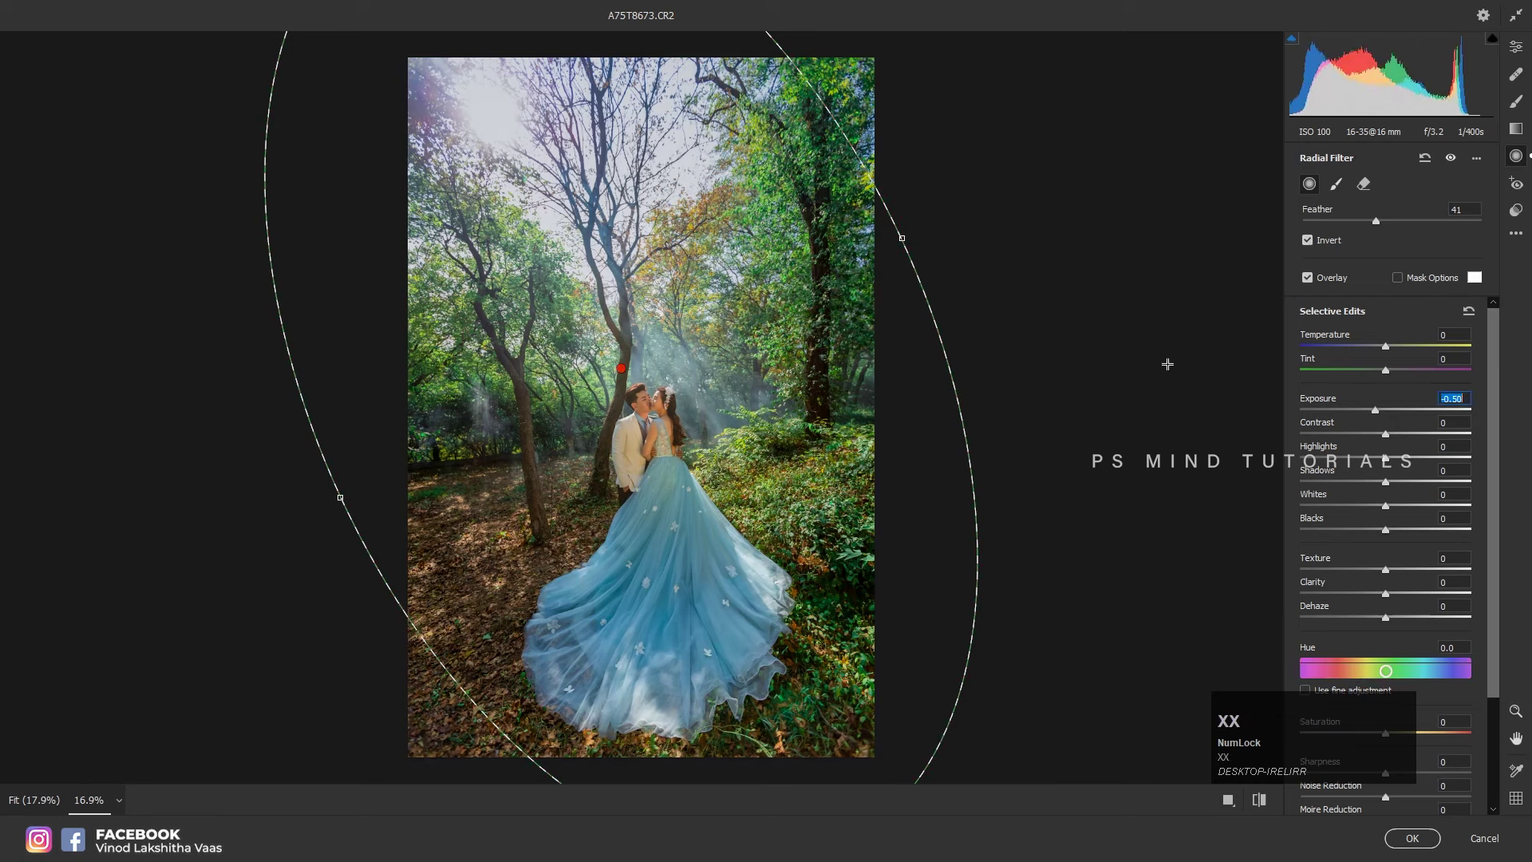
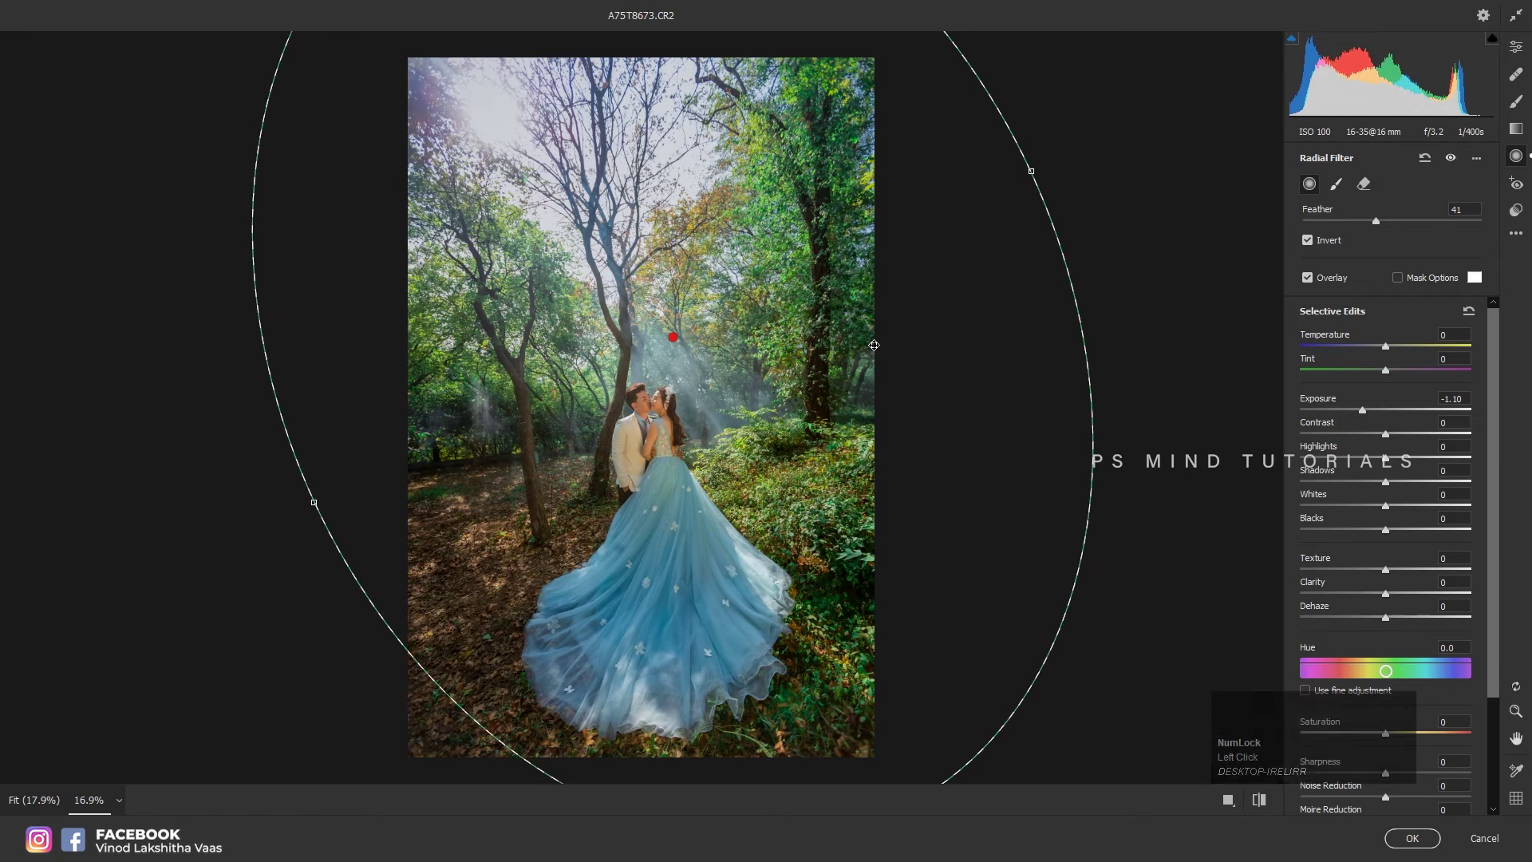
# - Add a non-inverted radial filter over the sun and raise its Whites to +40
pyautogui.press('j')
pyautogui.write('jj')
pyautogui.click(490, 121)
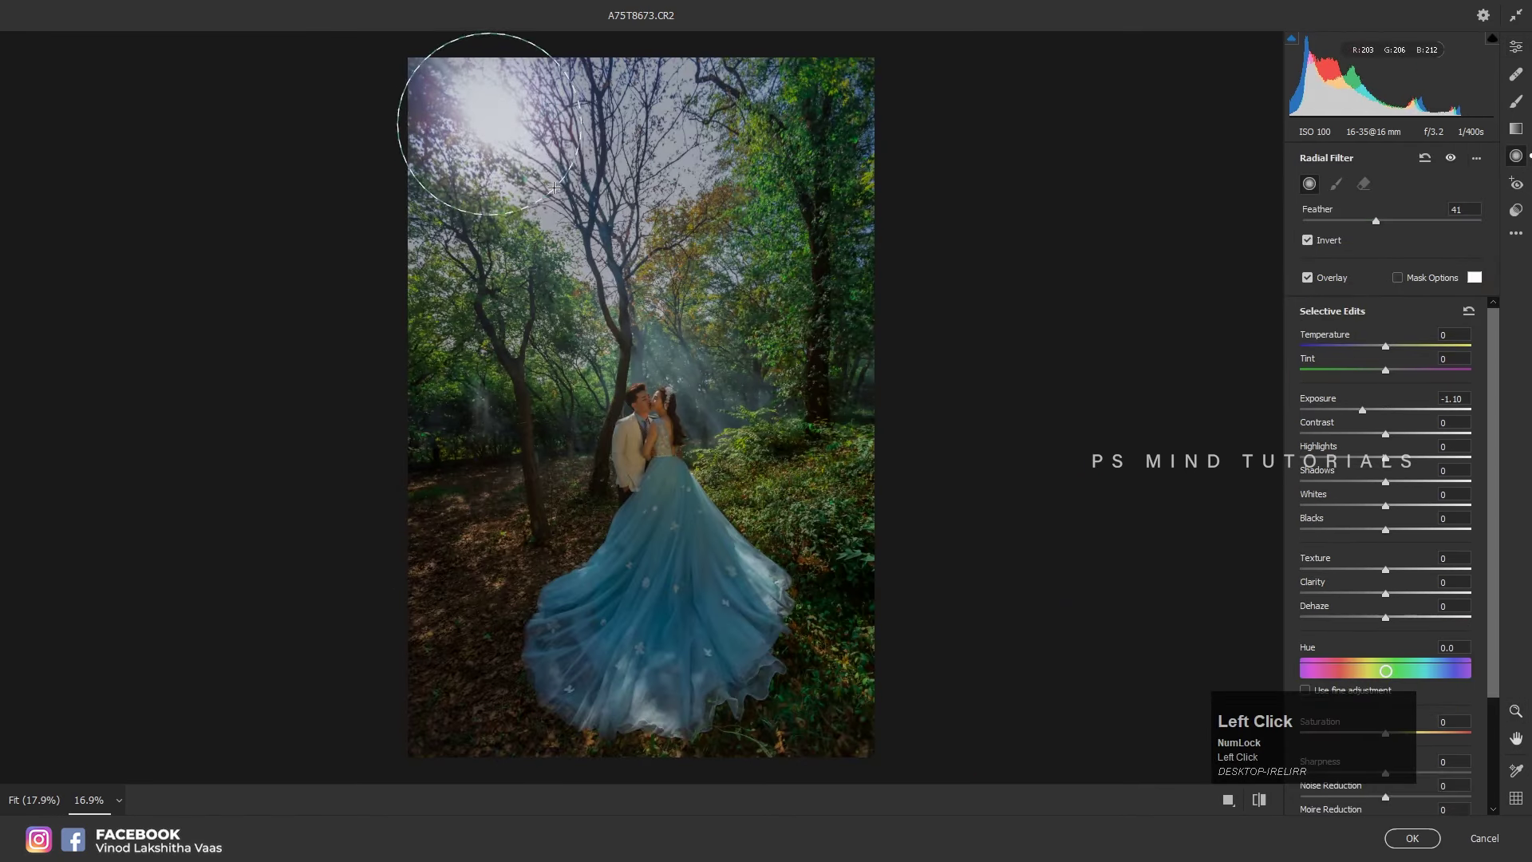
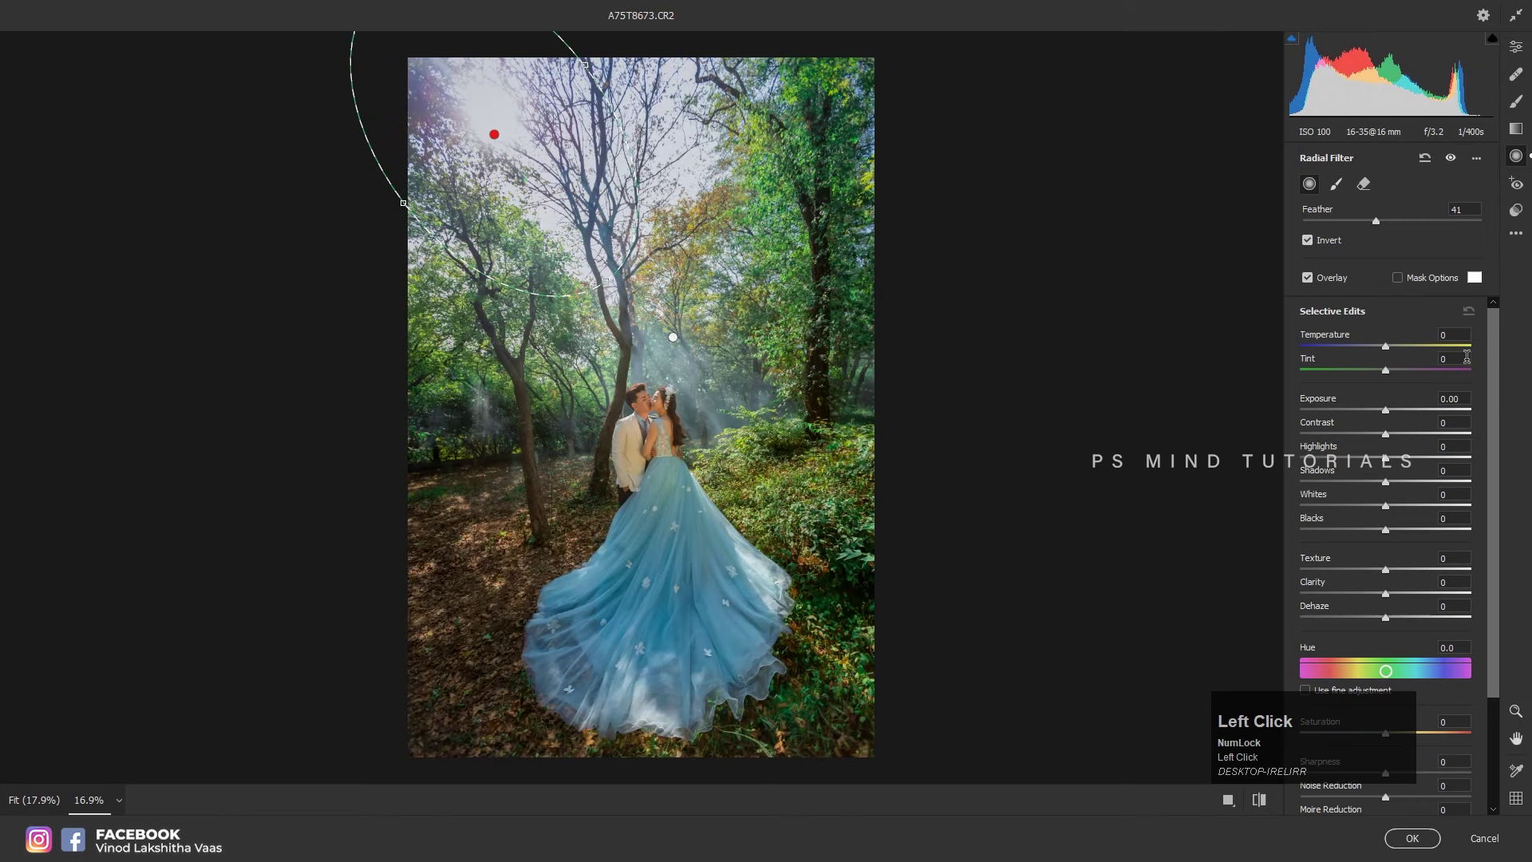
pyautogui.press('x')
pyautogui.click(1424, 508)
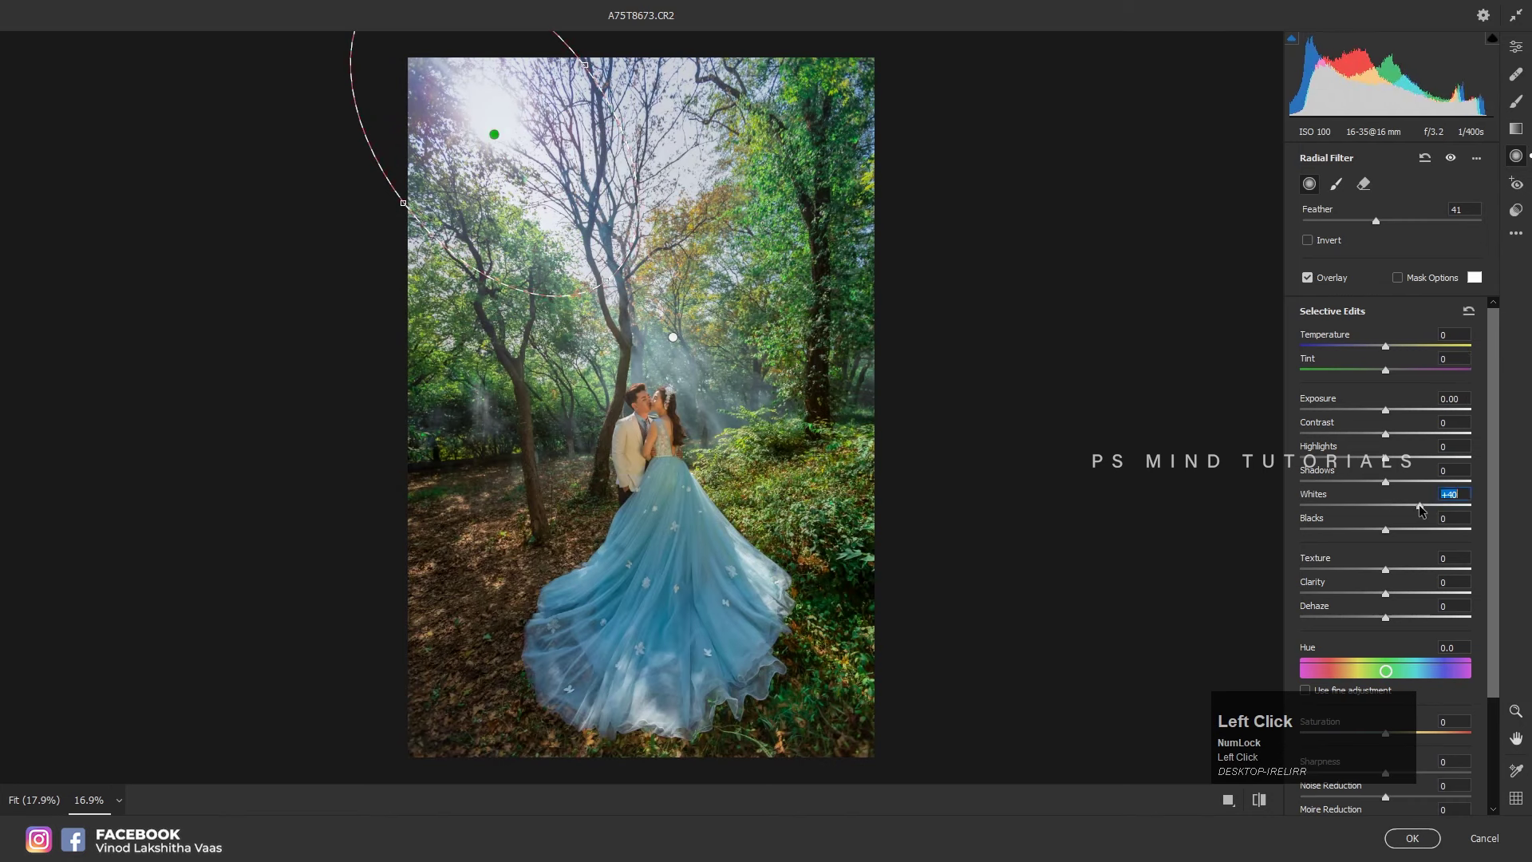
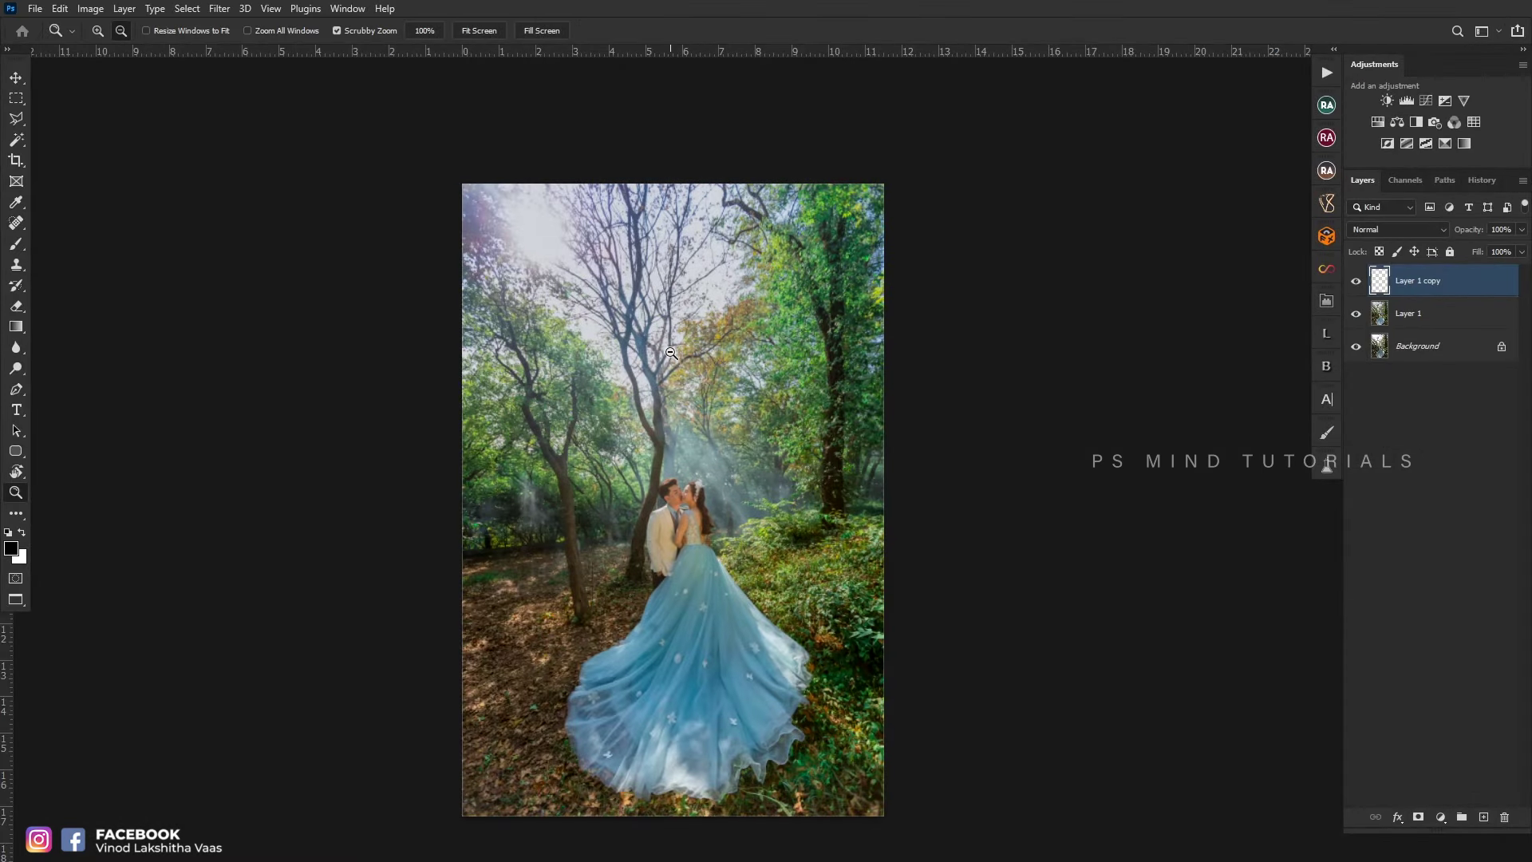
# - Review the edge-darkened, sun-brightened grade on canvas with the photo fitted on screen
pyautogui.press('z')
pyautogui.doubleClick(723, 570)
pyautogui.press('space')
pyautogui.press('space')
pyautogui.click(787, 532)
pyautogui.press('space')
pyautogui.click(792, 510)
pyautogui.press('space')
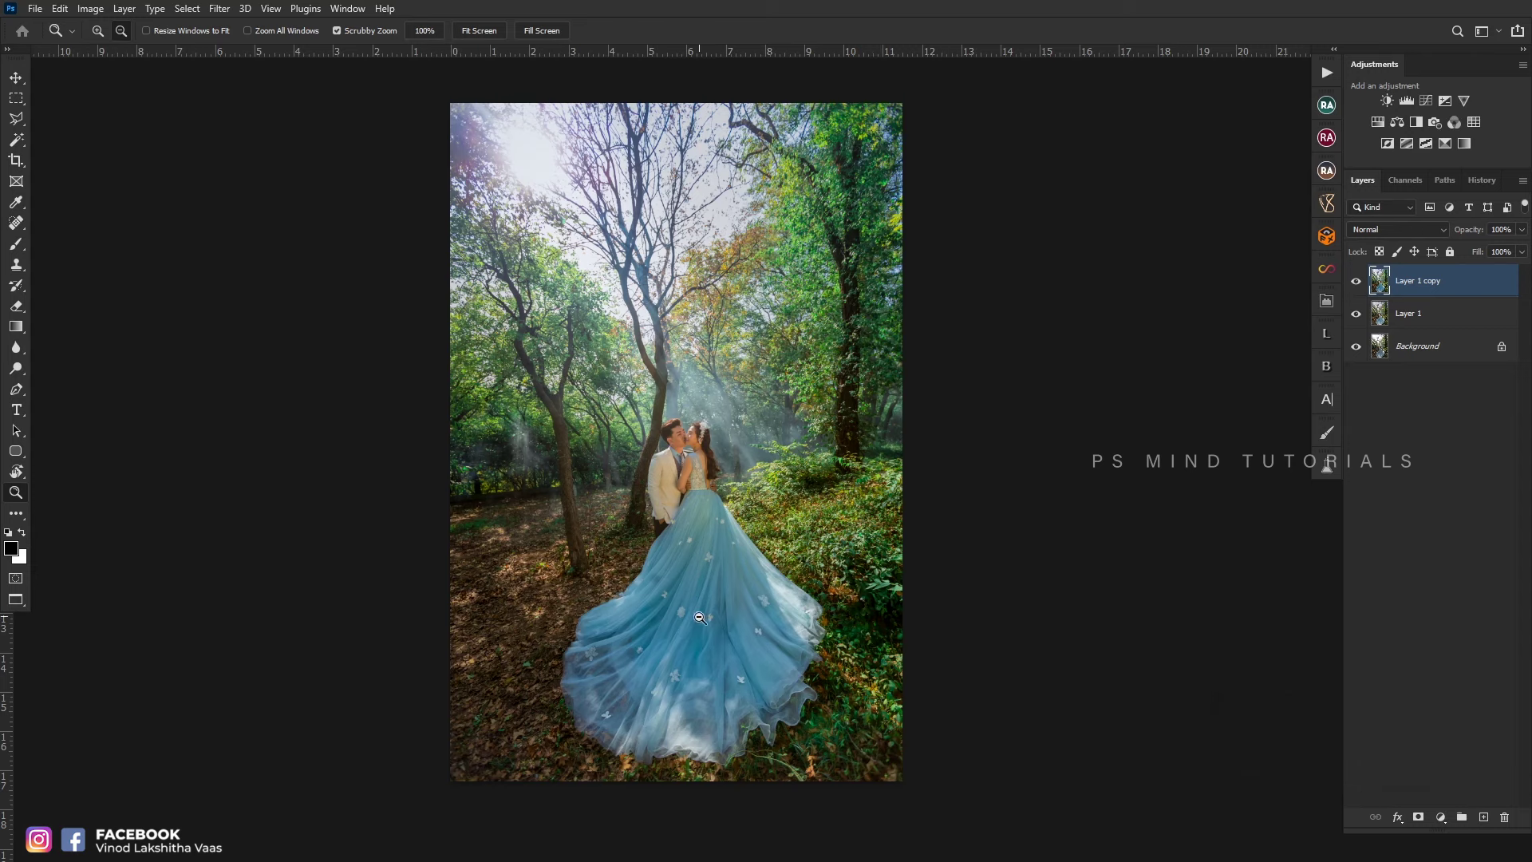
pyautogui.press('ctrl+space')
# - Duplicate the layer as Layer 1 copy 2 and bring it into Camera Raw
pyautogui.press('ctrl+j')
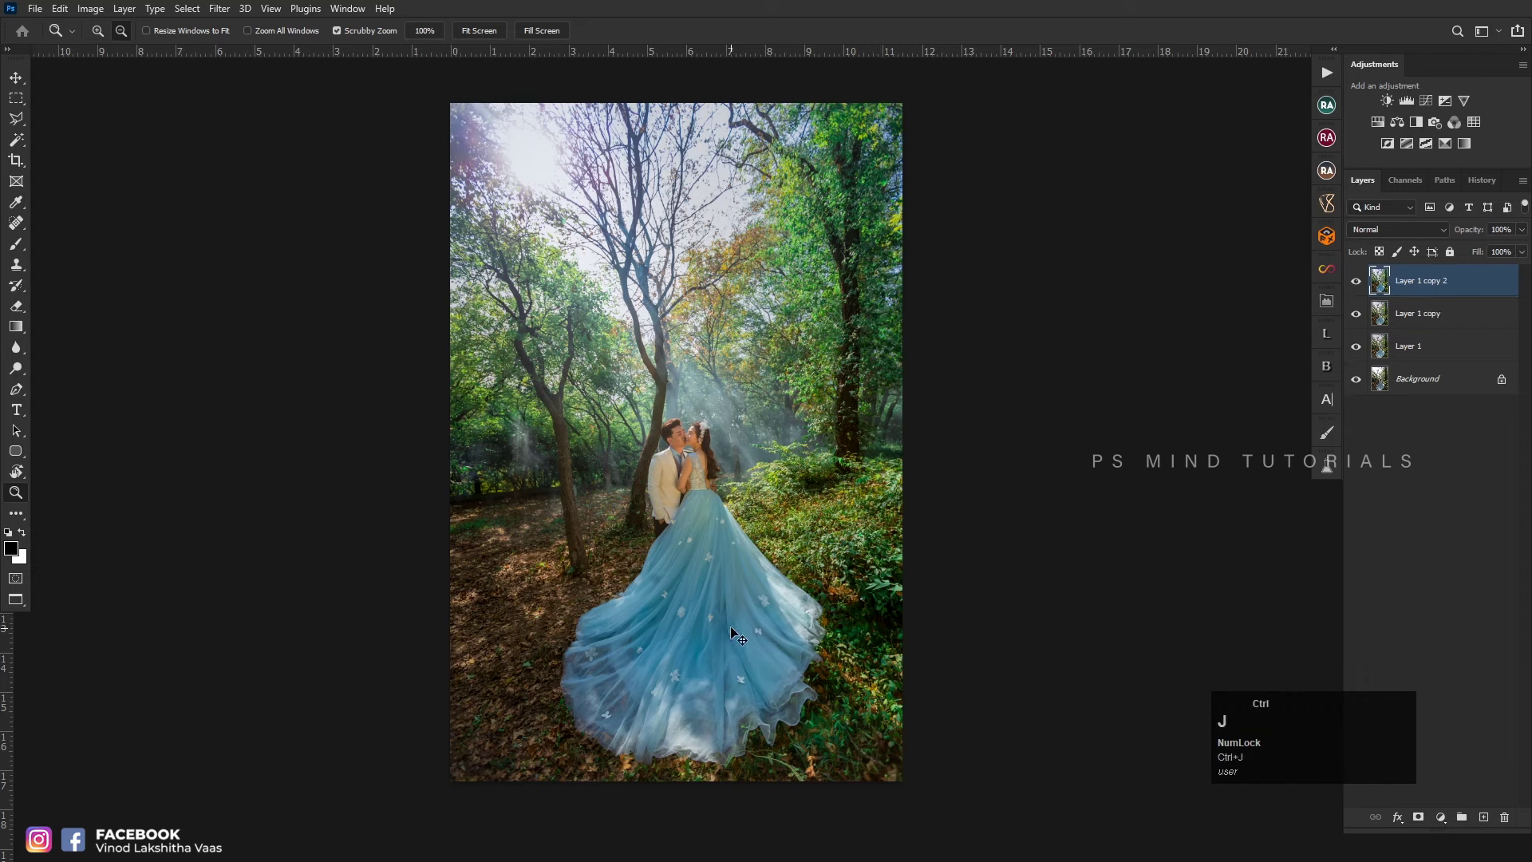
pyautogui.press('ctrl+shift+a')
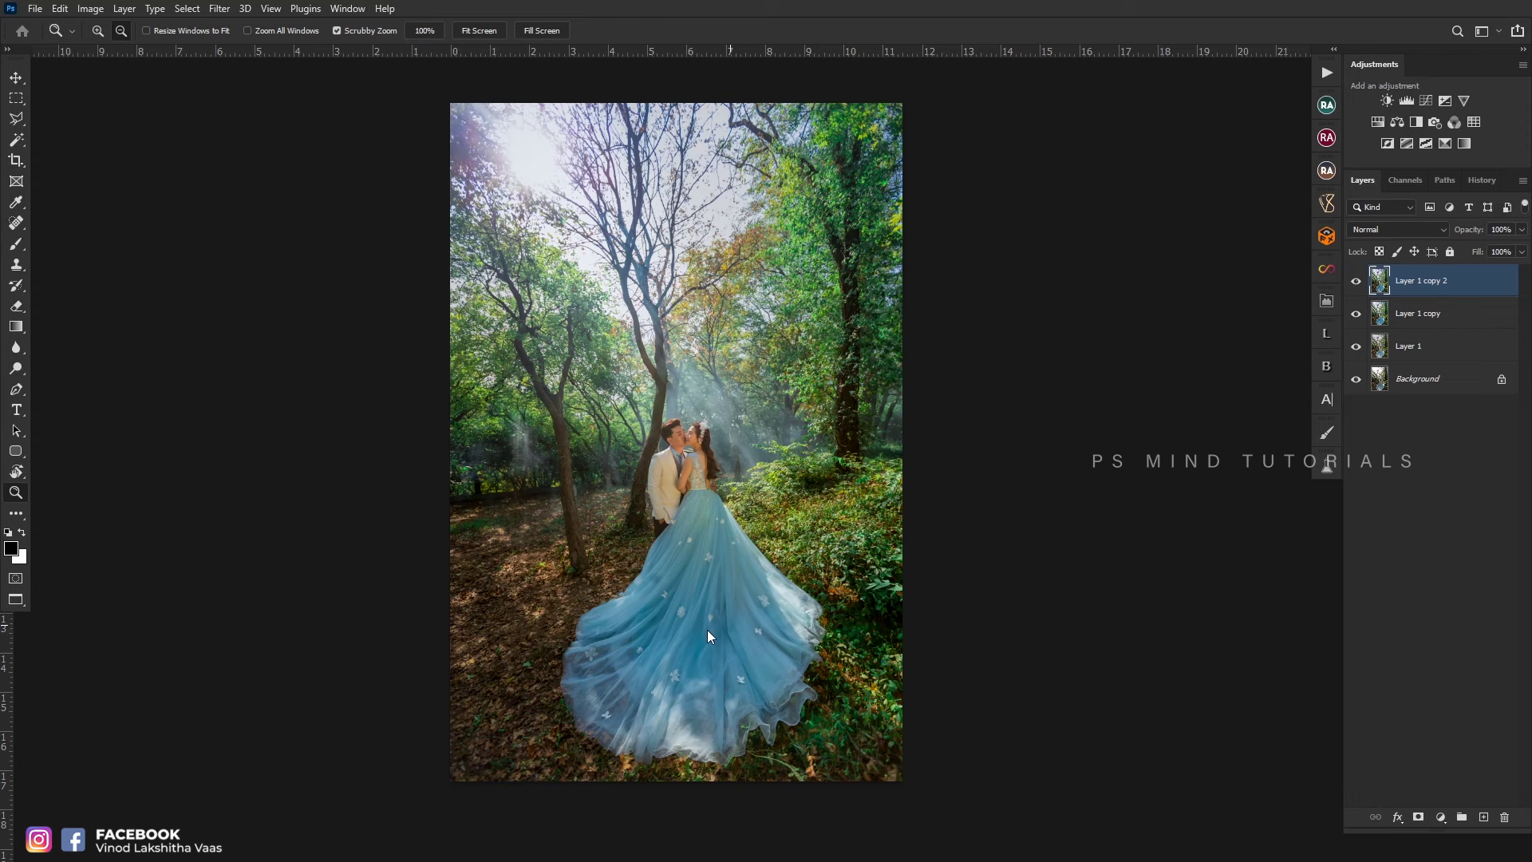
# - Set Aqua Hue +43 and Saturation +50 and Blue Saturation +52 to deepen the dress
pyautogui.click(1499, 311)
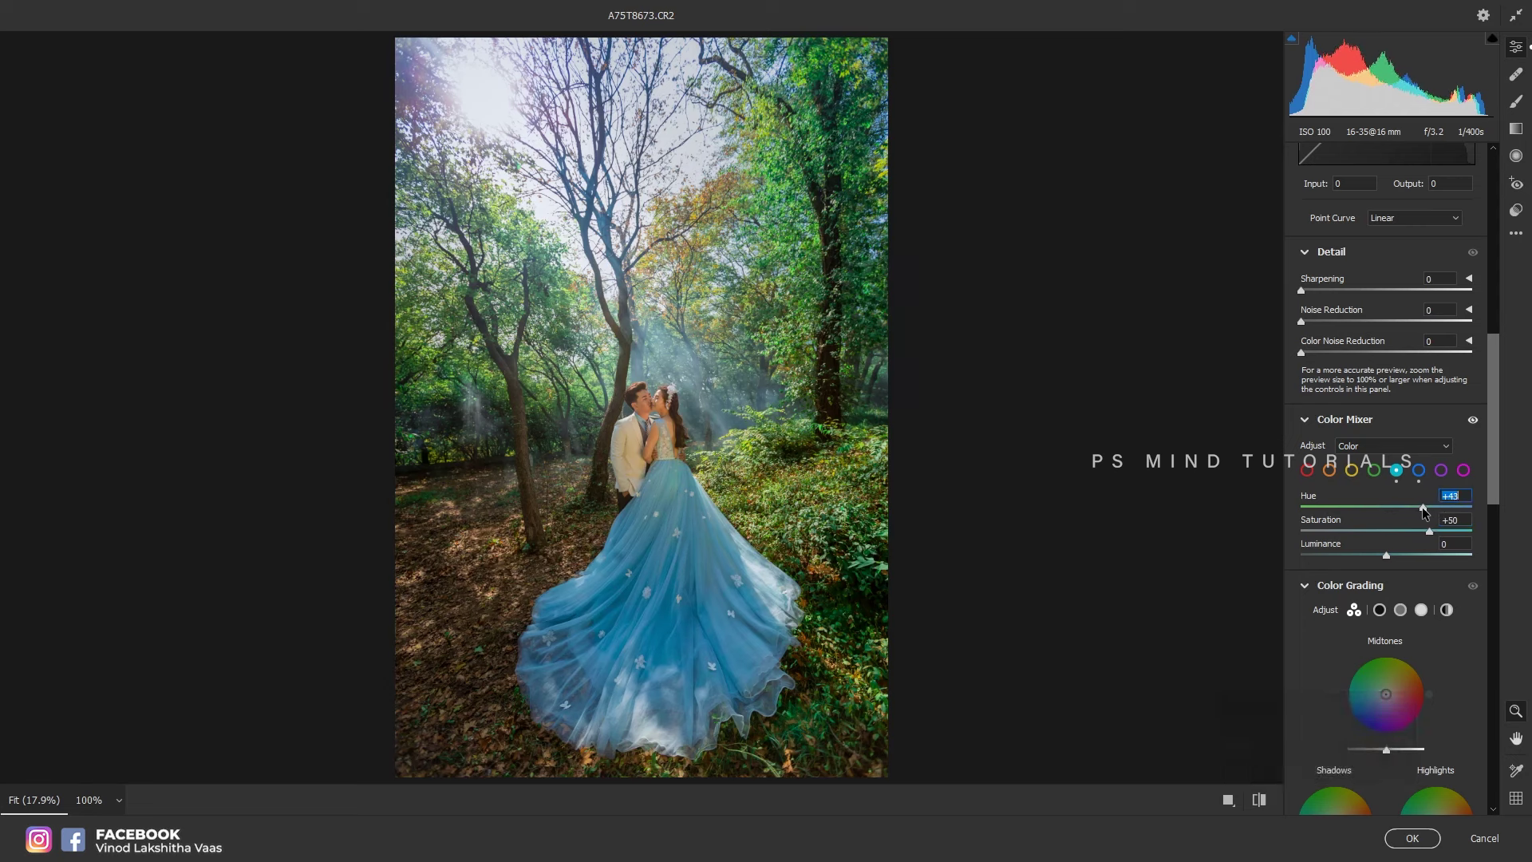
pyautogui.click(1425, 471)
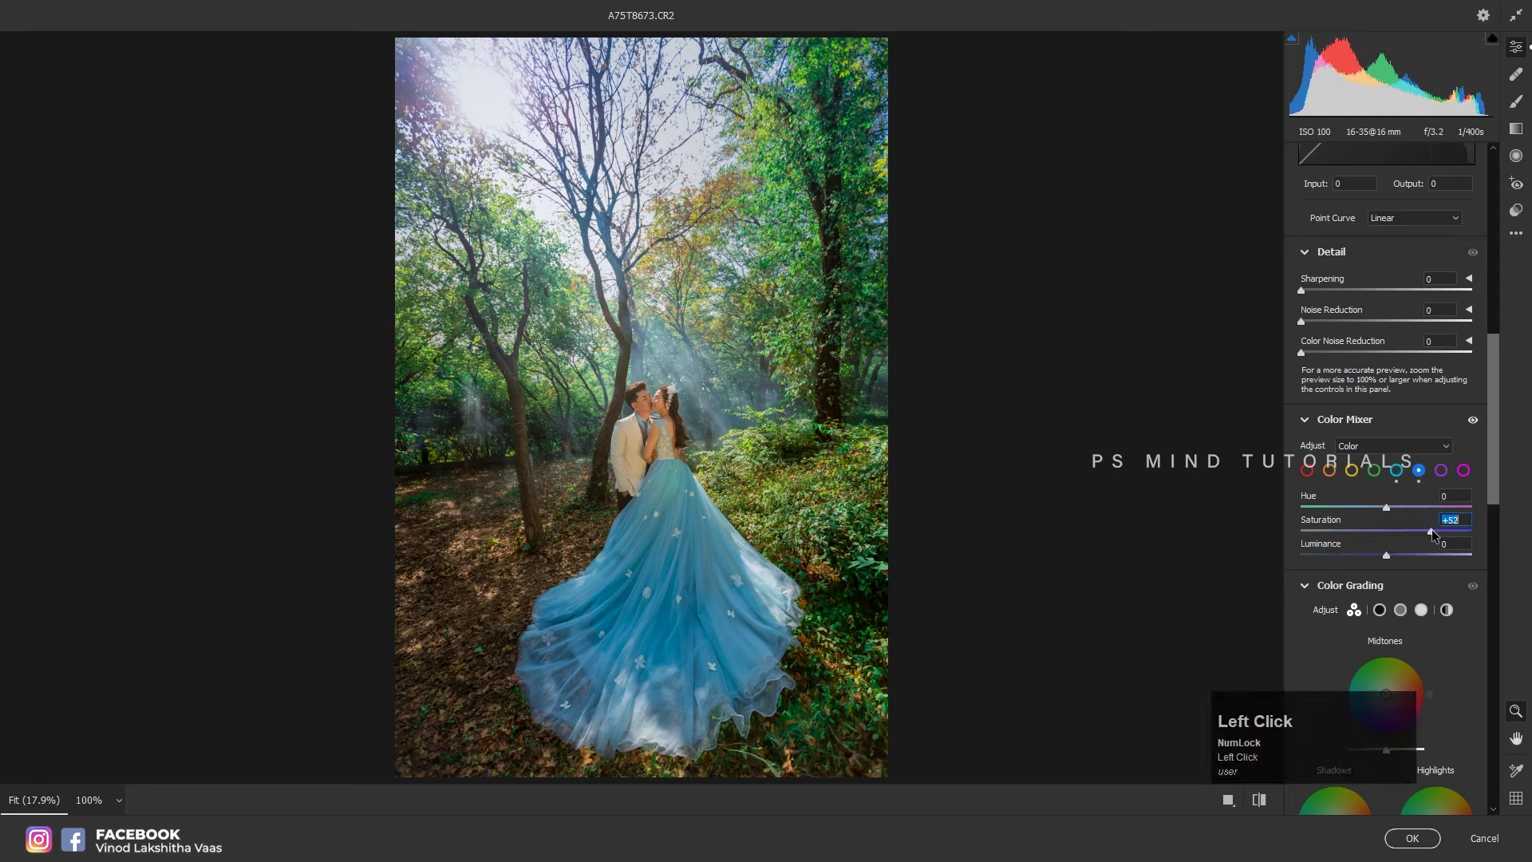
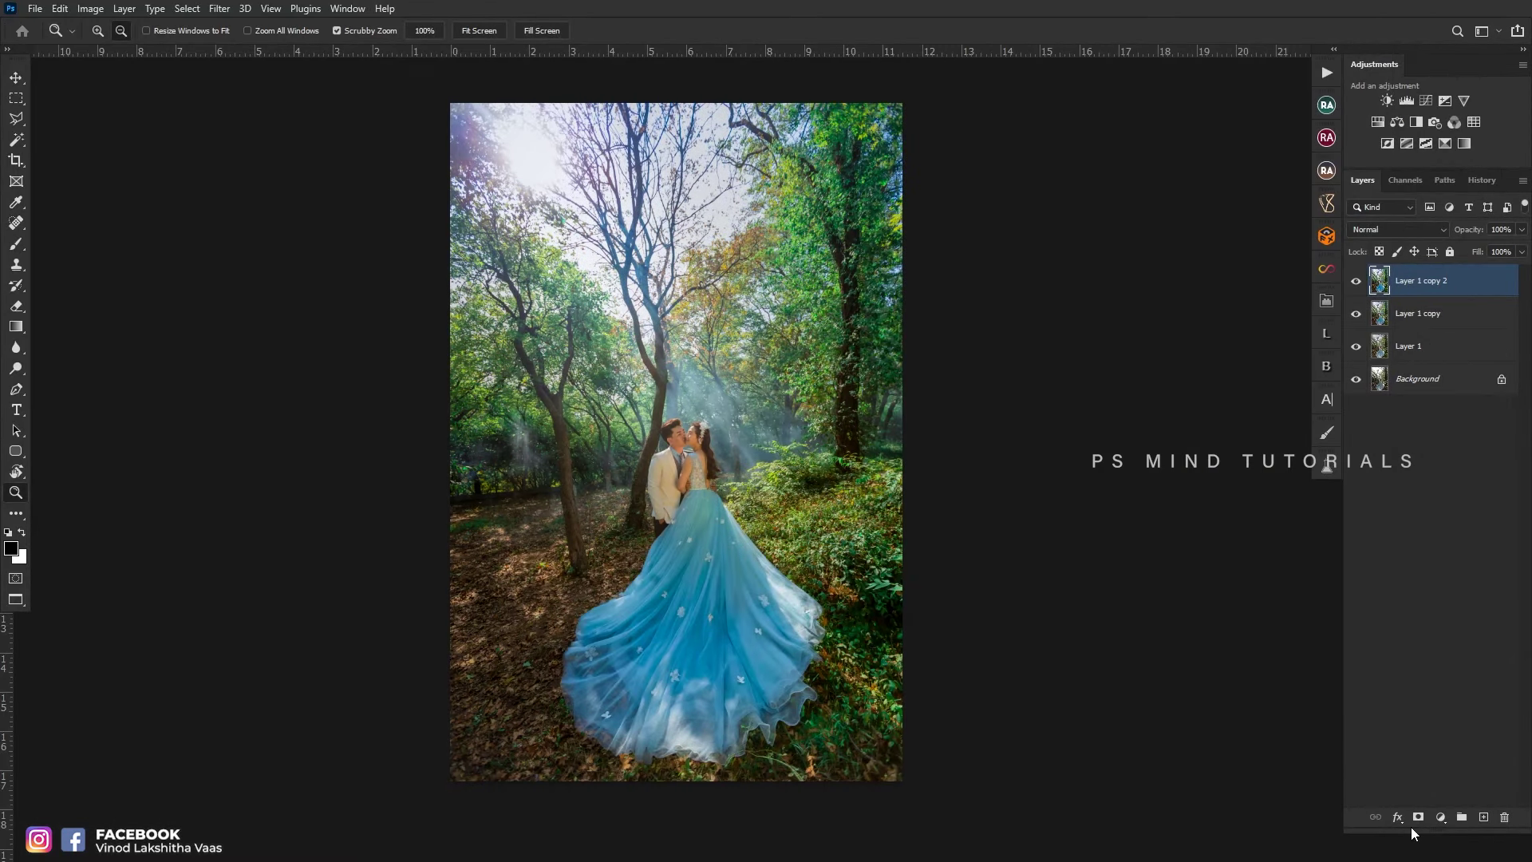
# - Apply the blue grade to Layer 1 copy 2 and compare before and after the edits
pyautogui.click(1412, 830)
pyautogui.press('ctrl+e')
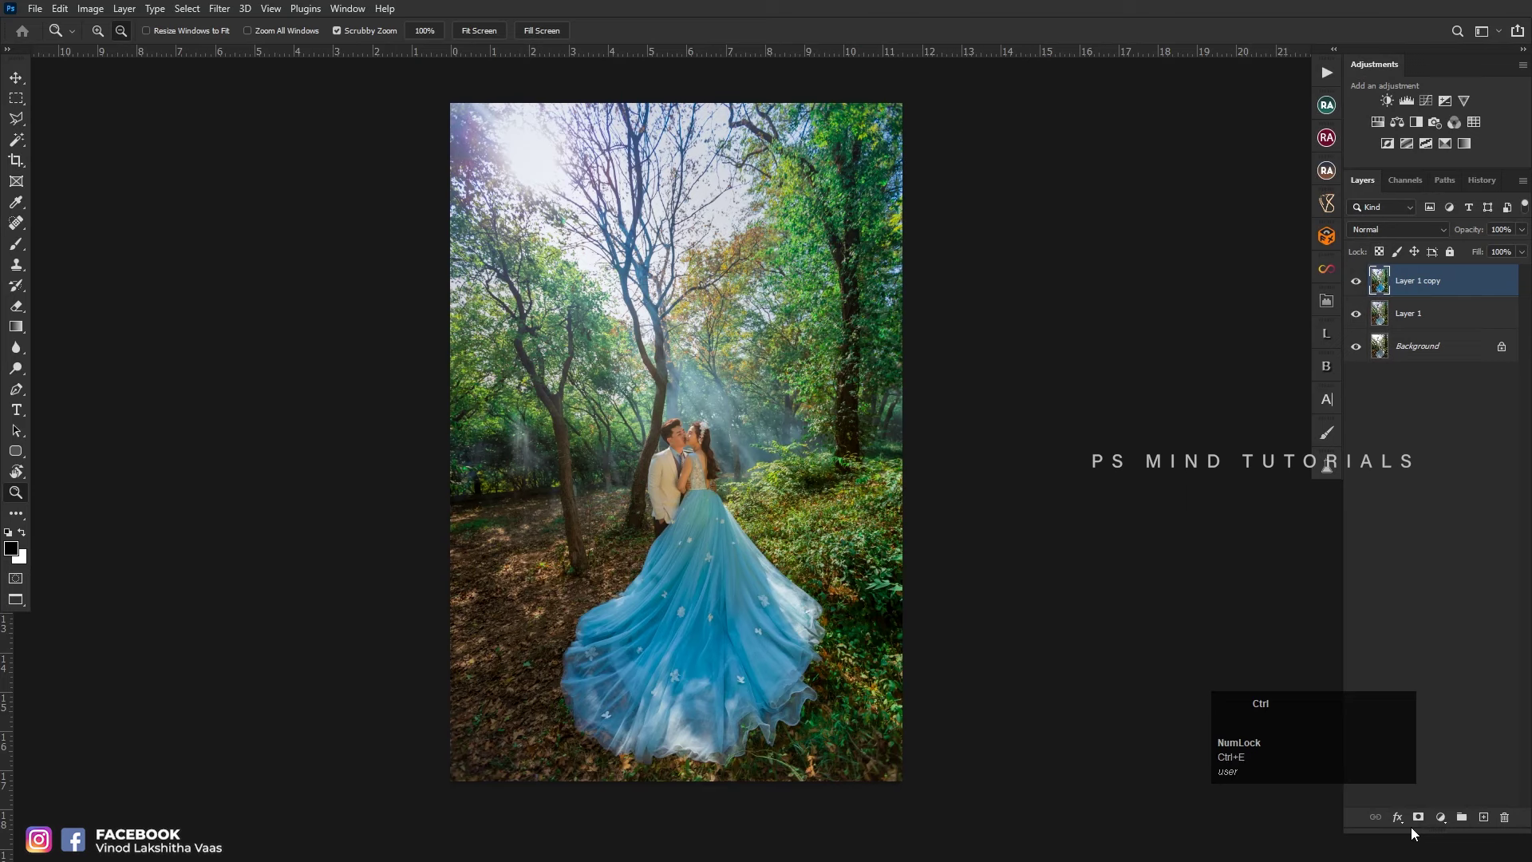
pyautogui.press('ctrl+j')
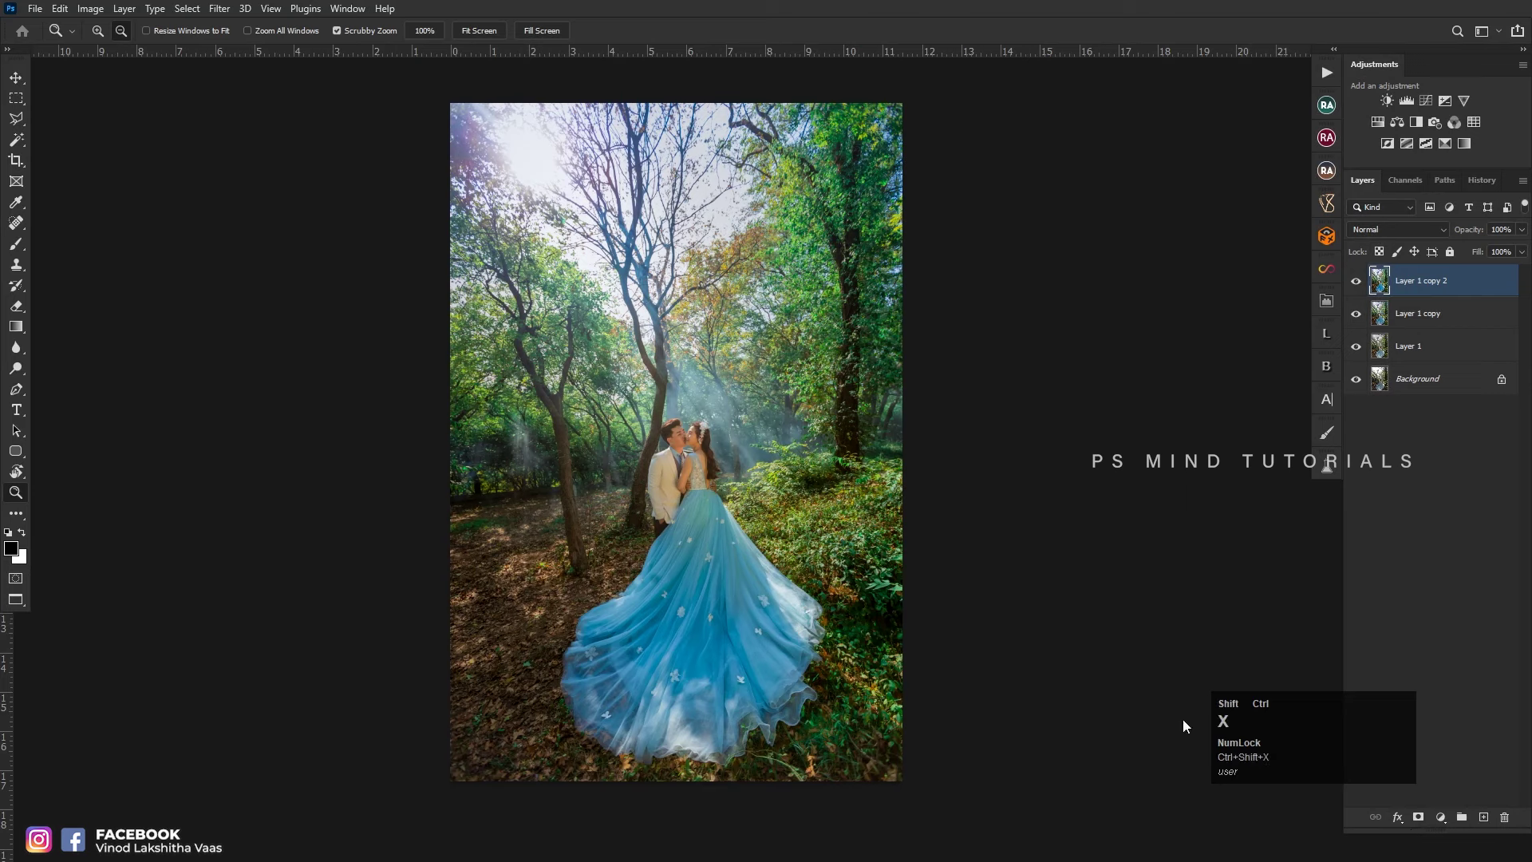
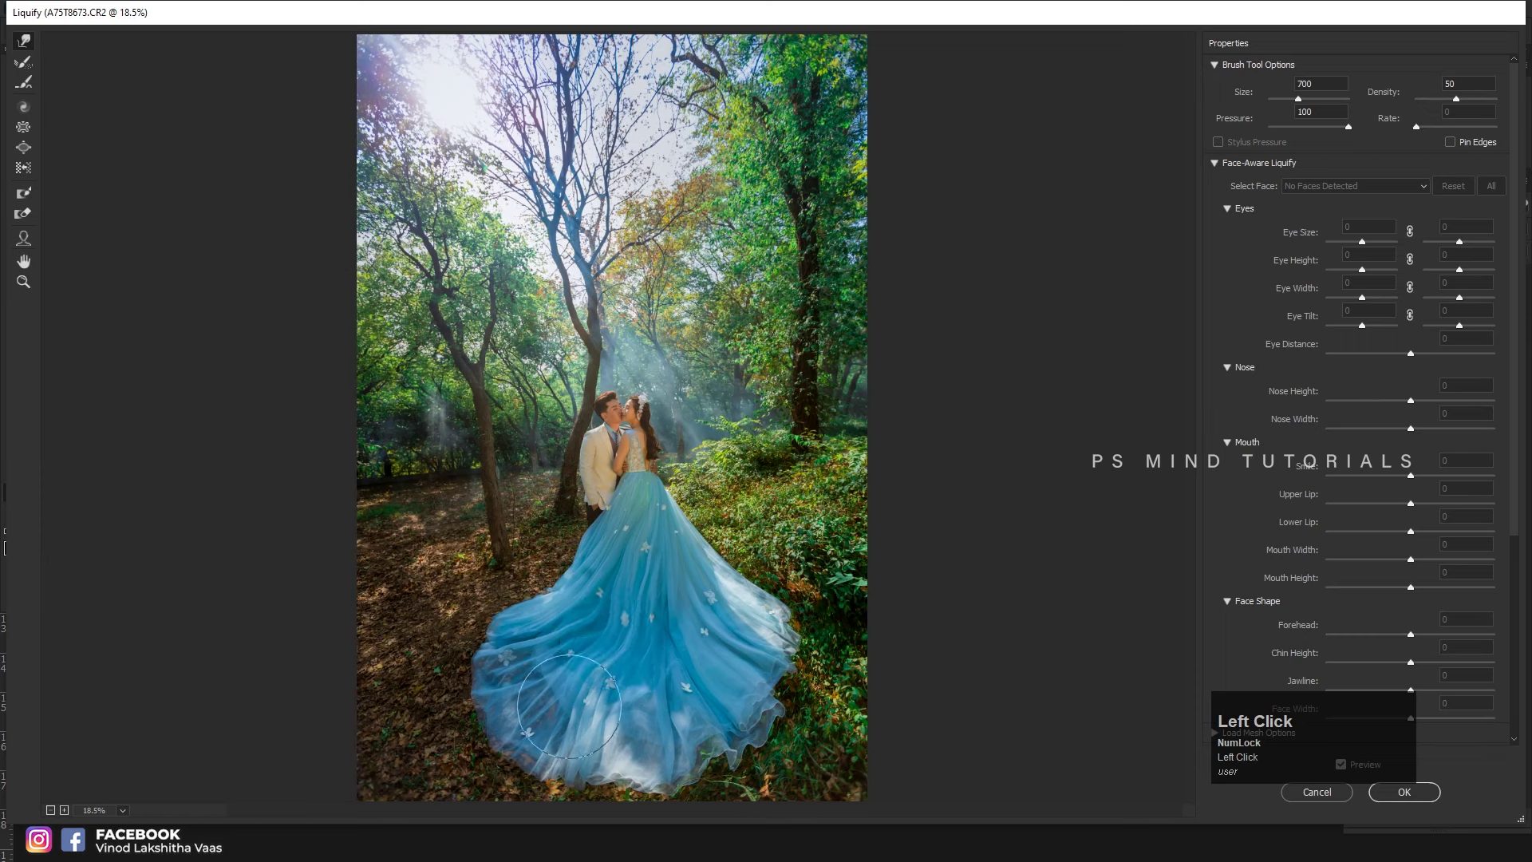
# - Push the gown's train outward with Forward Warp into fuller sweeping folds, resizing the brush as needed
pyautogui.write(']')
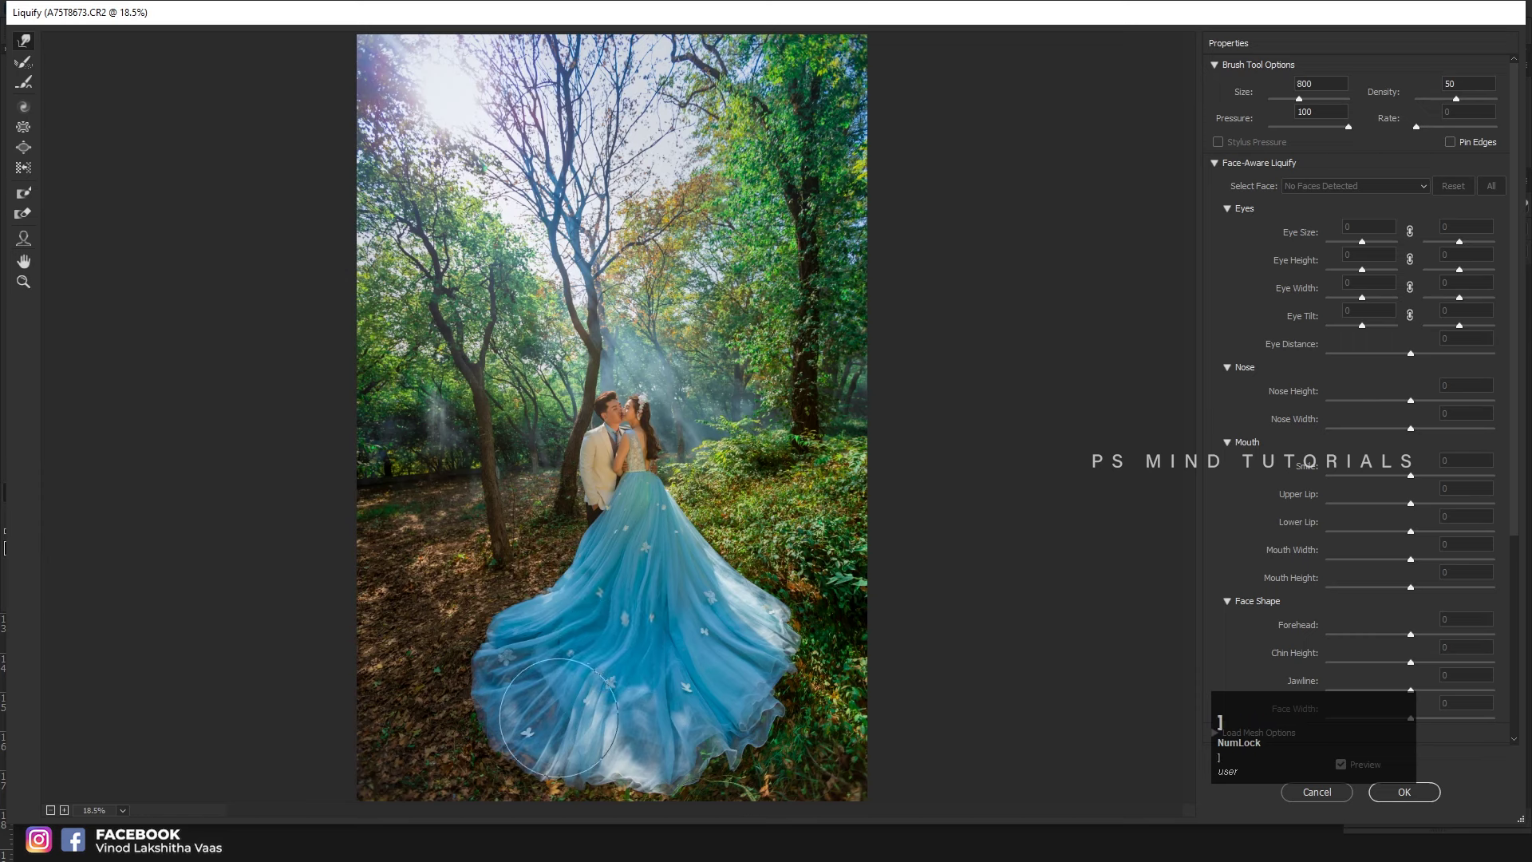
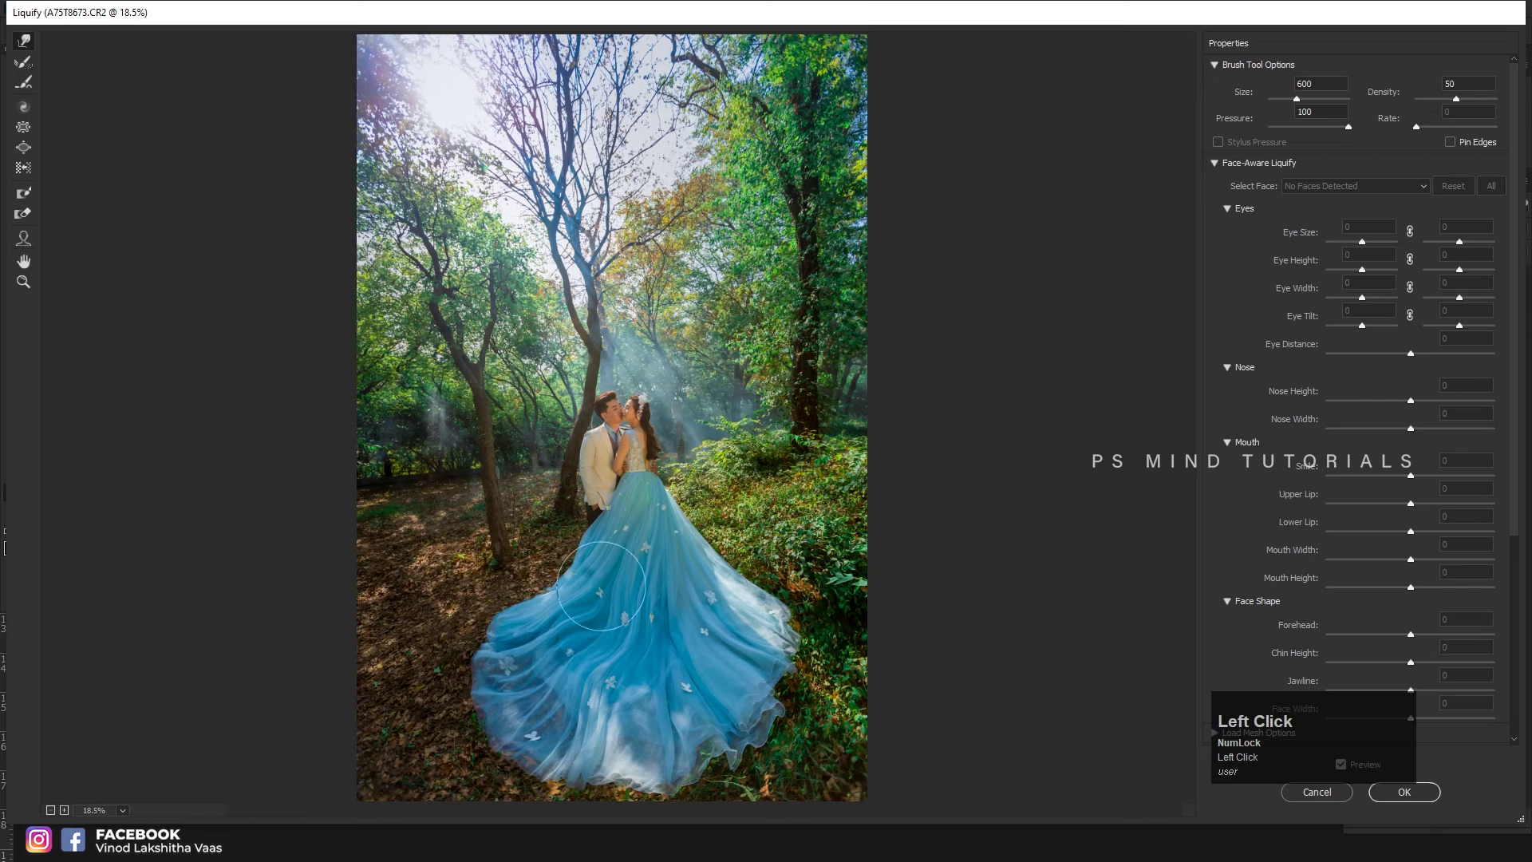
pyautogui.press('[')
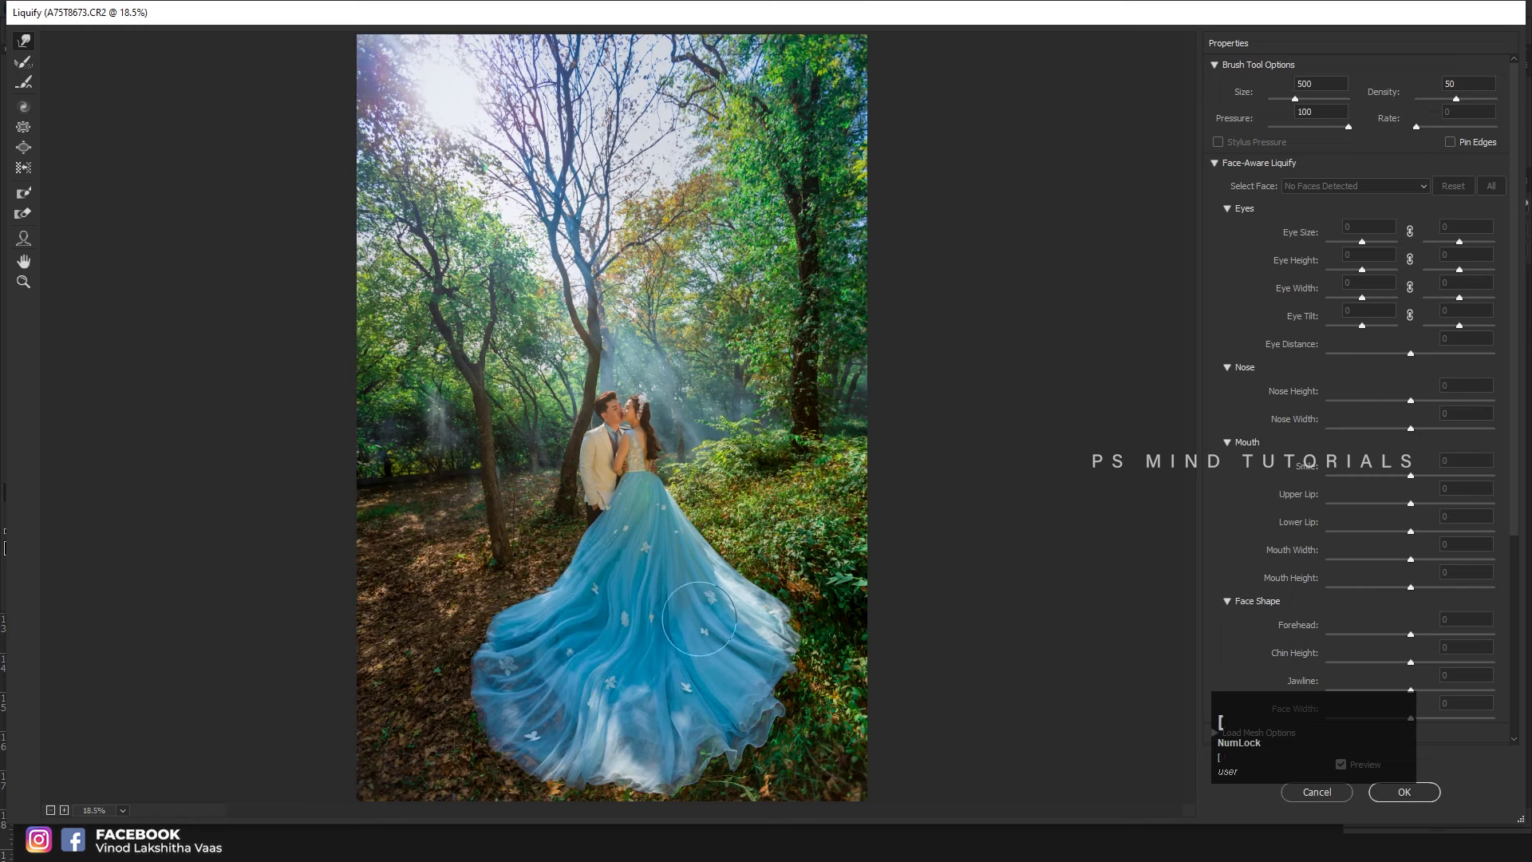
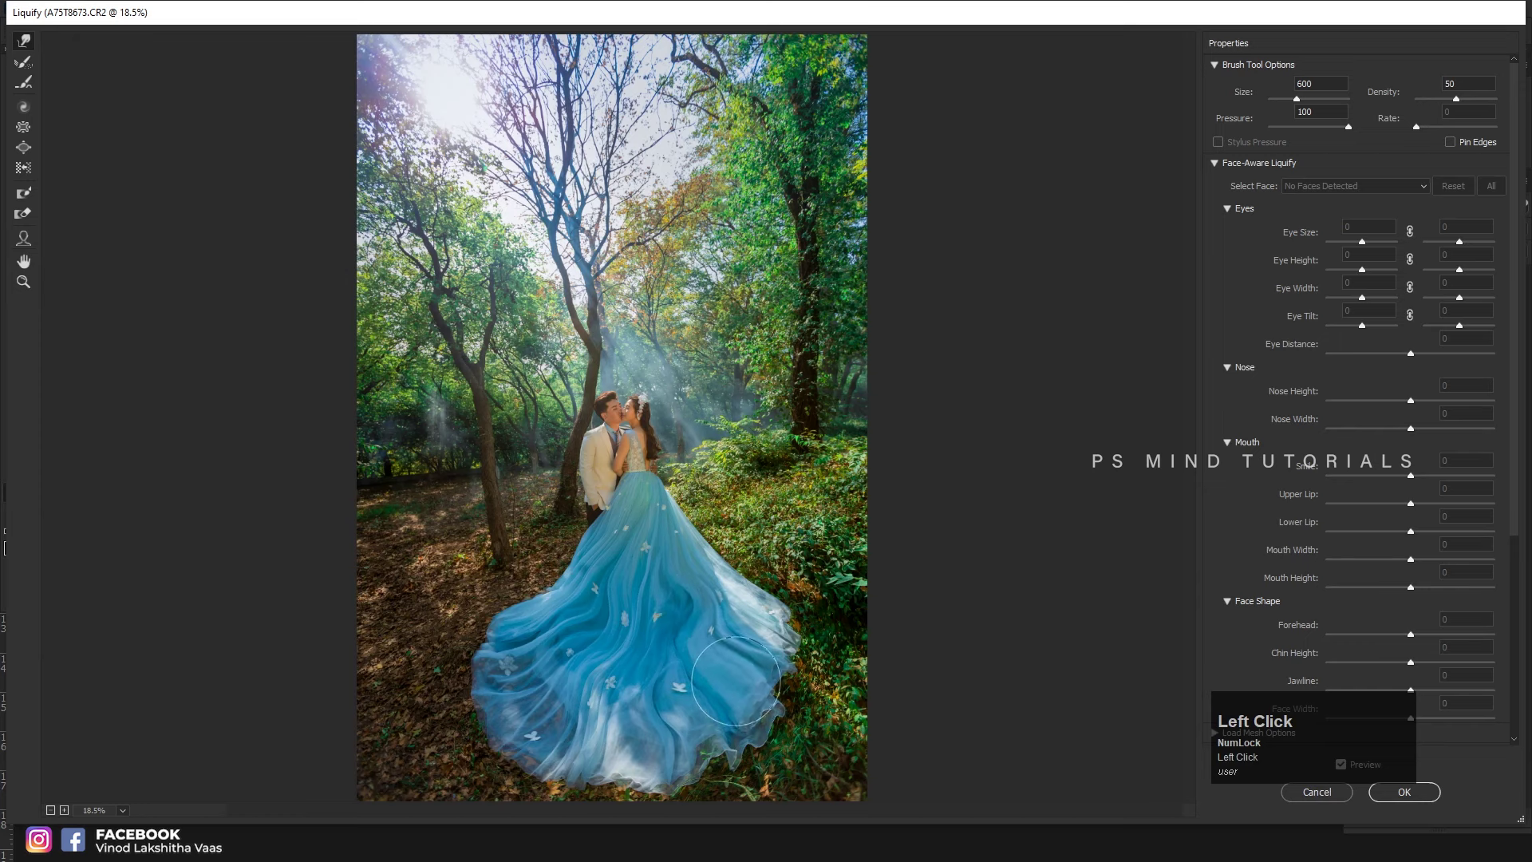
pyautogui.press(']')
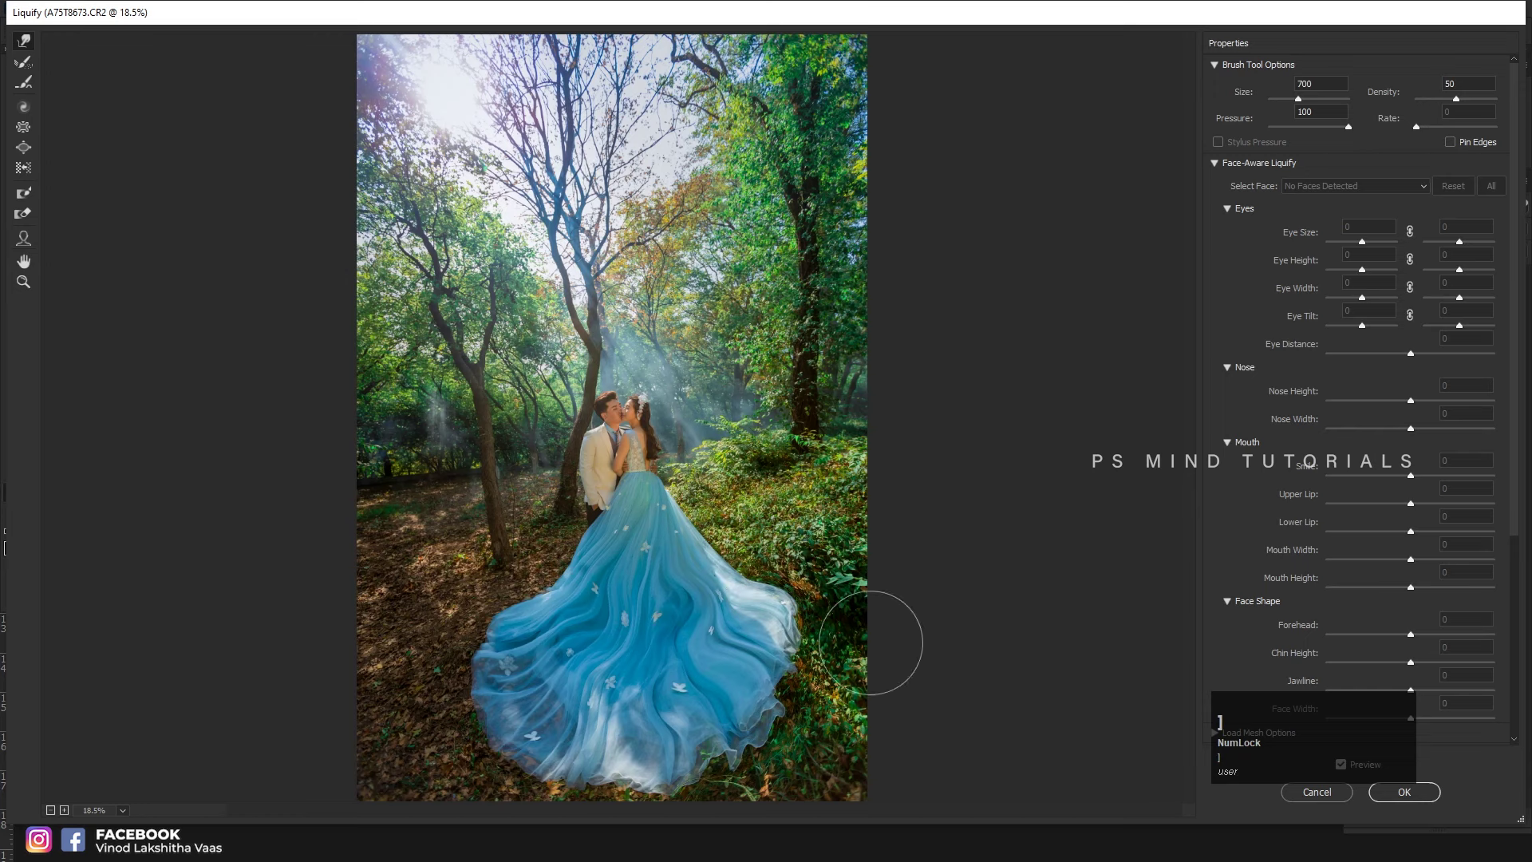
pyautogui.write(']]')
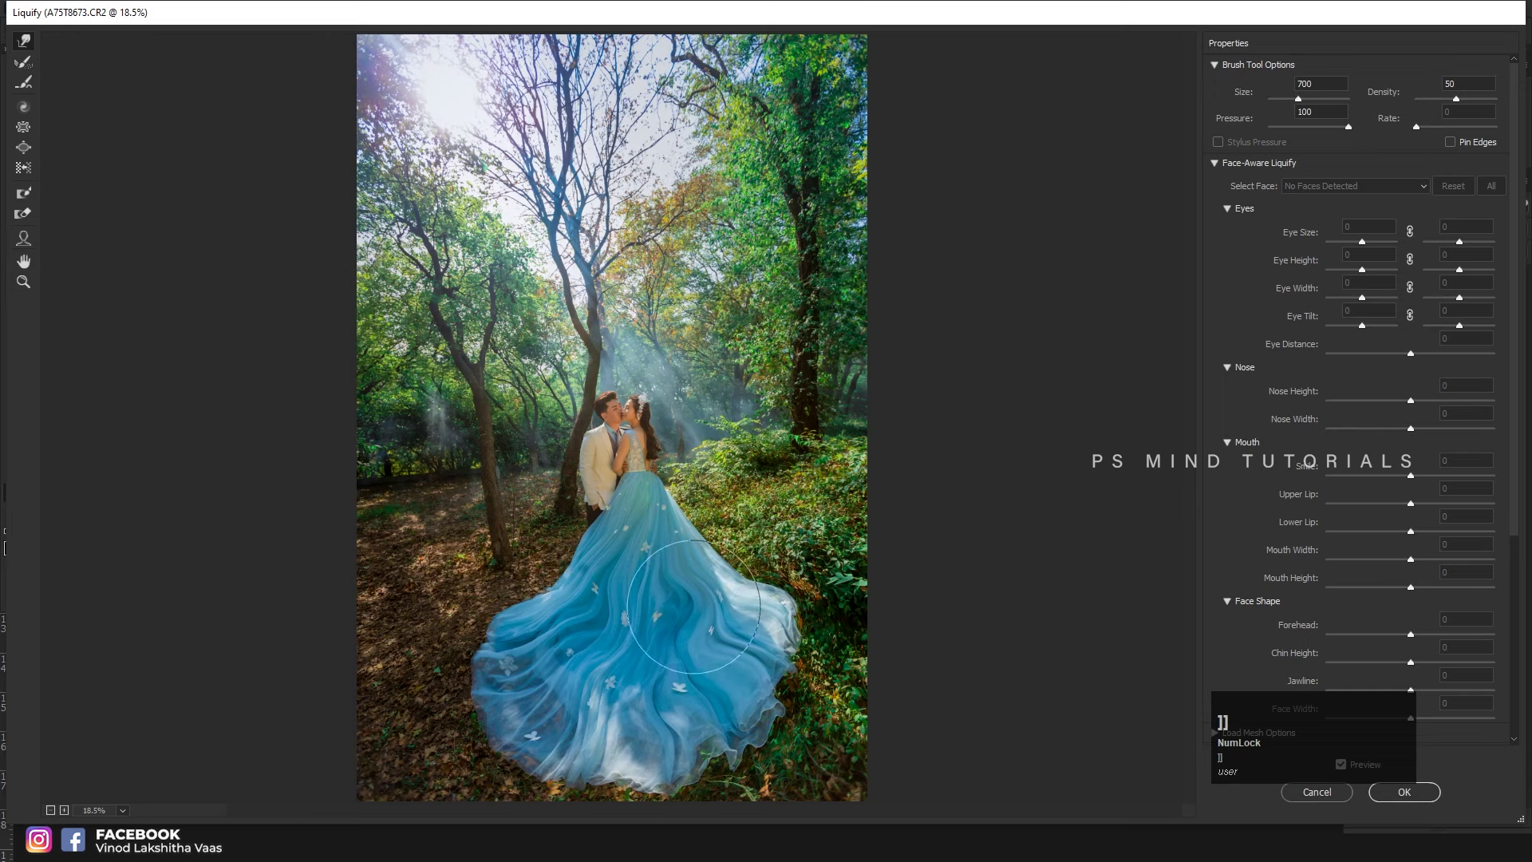
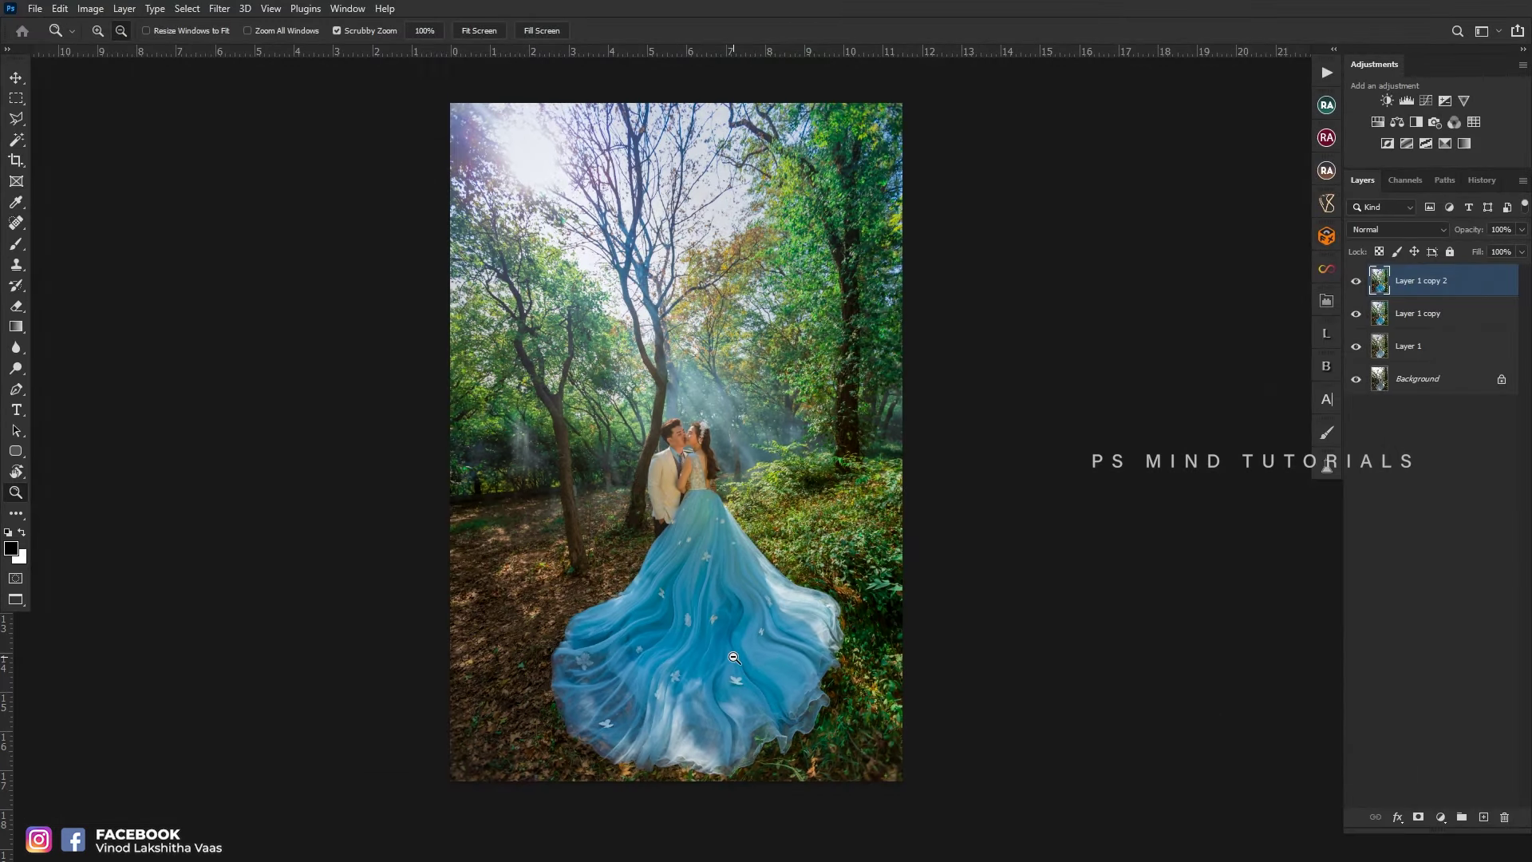
pyautogui.write('zx')
pyautogui.click(731, 657)
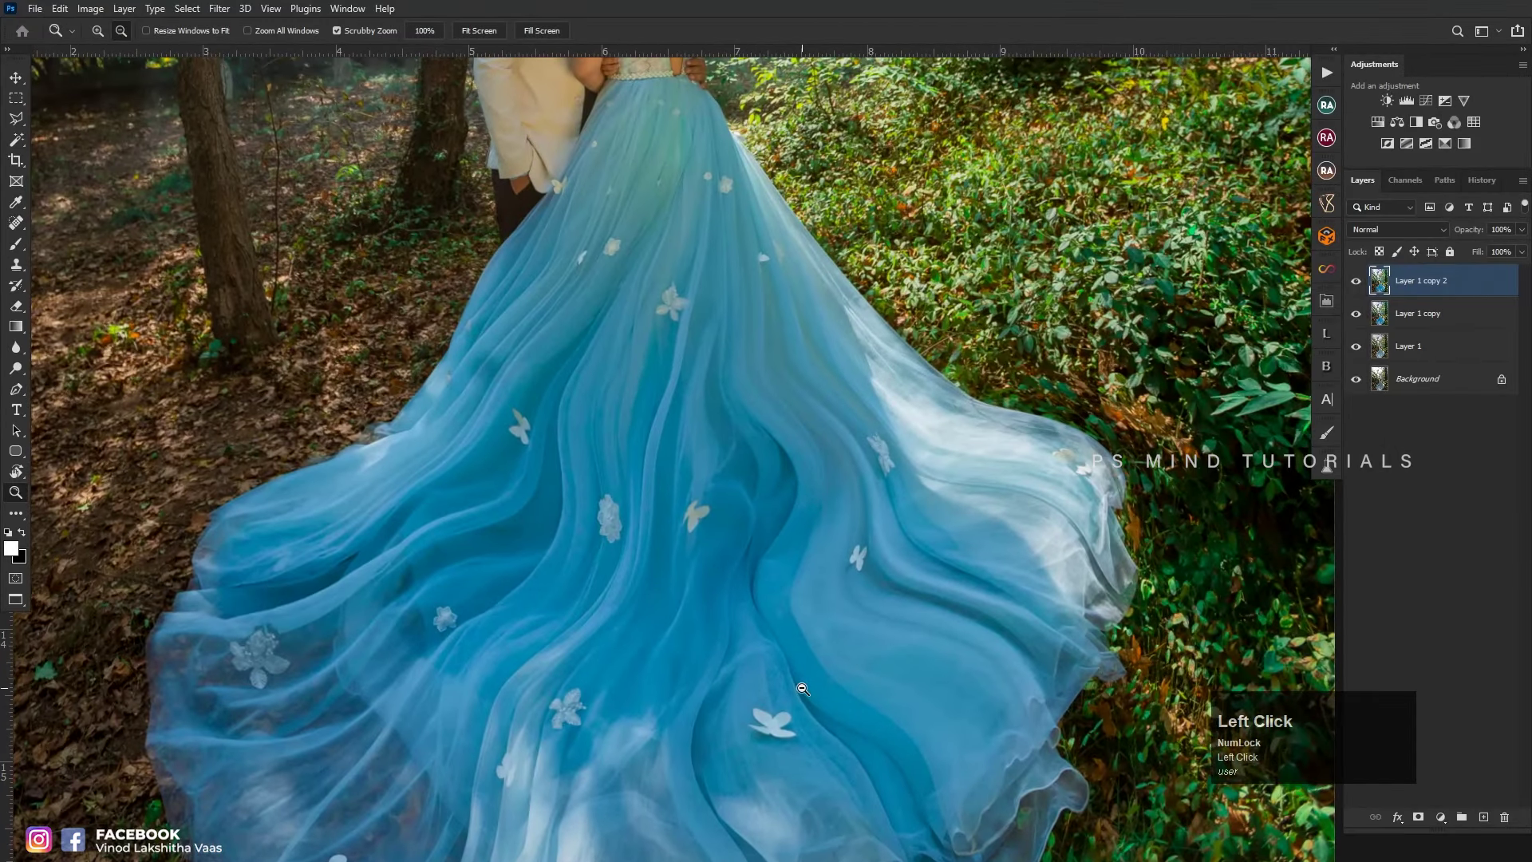
pyautogui.click(775, 668)
pyautogui.press('space')
pyautogui.click(780, 628)
pyautogui.press('space')
pyautogui.click(857, 209)
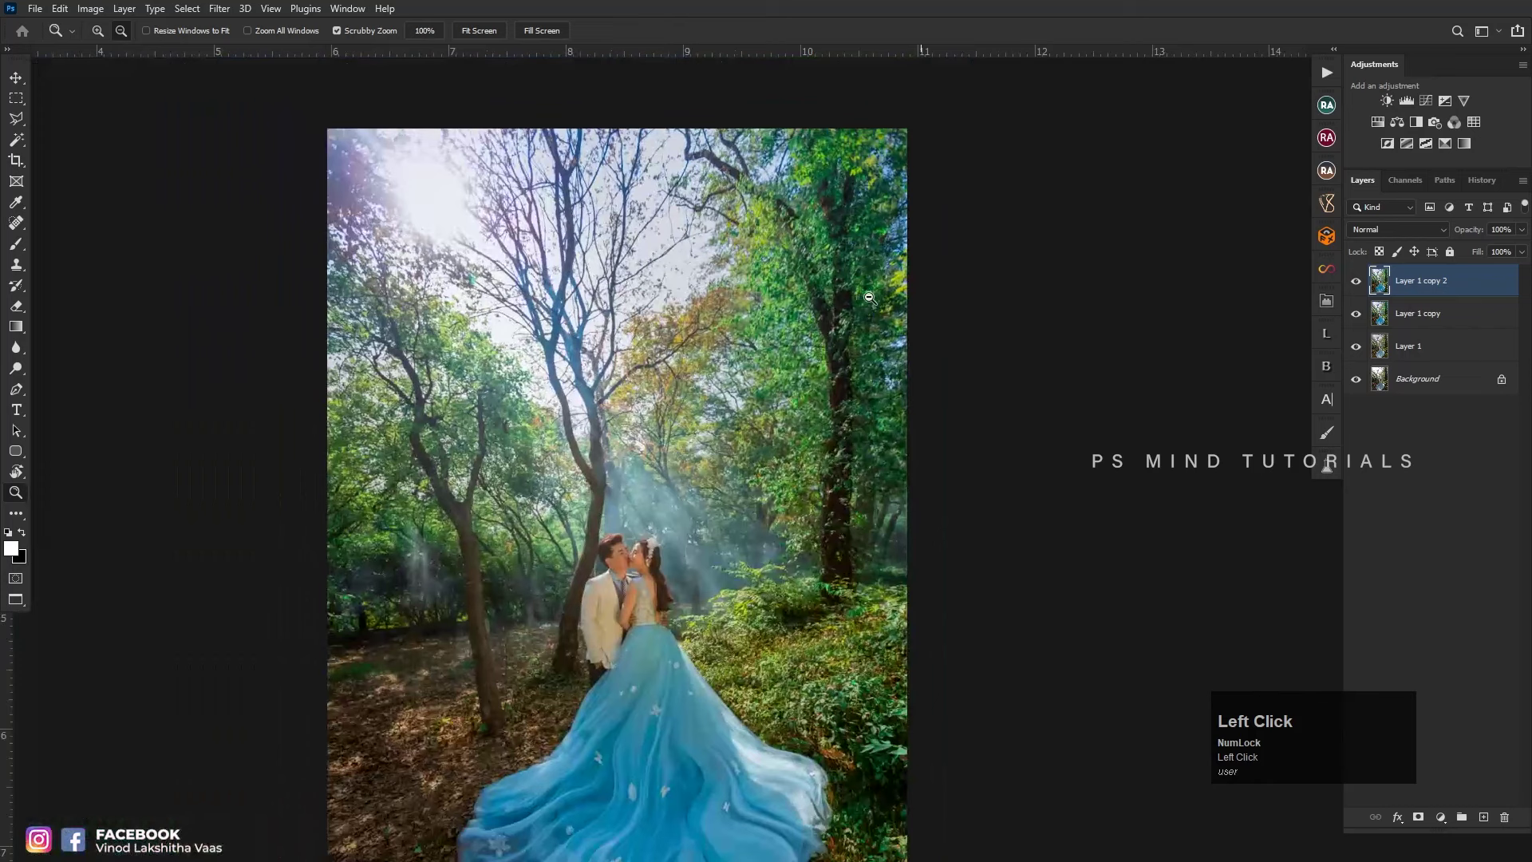
pyautogui.press('space')
pyautogui.click(851, 371)
pyautogui.press('space')
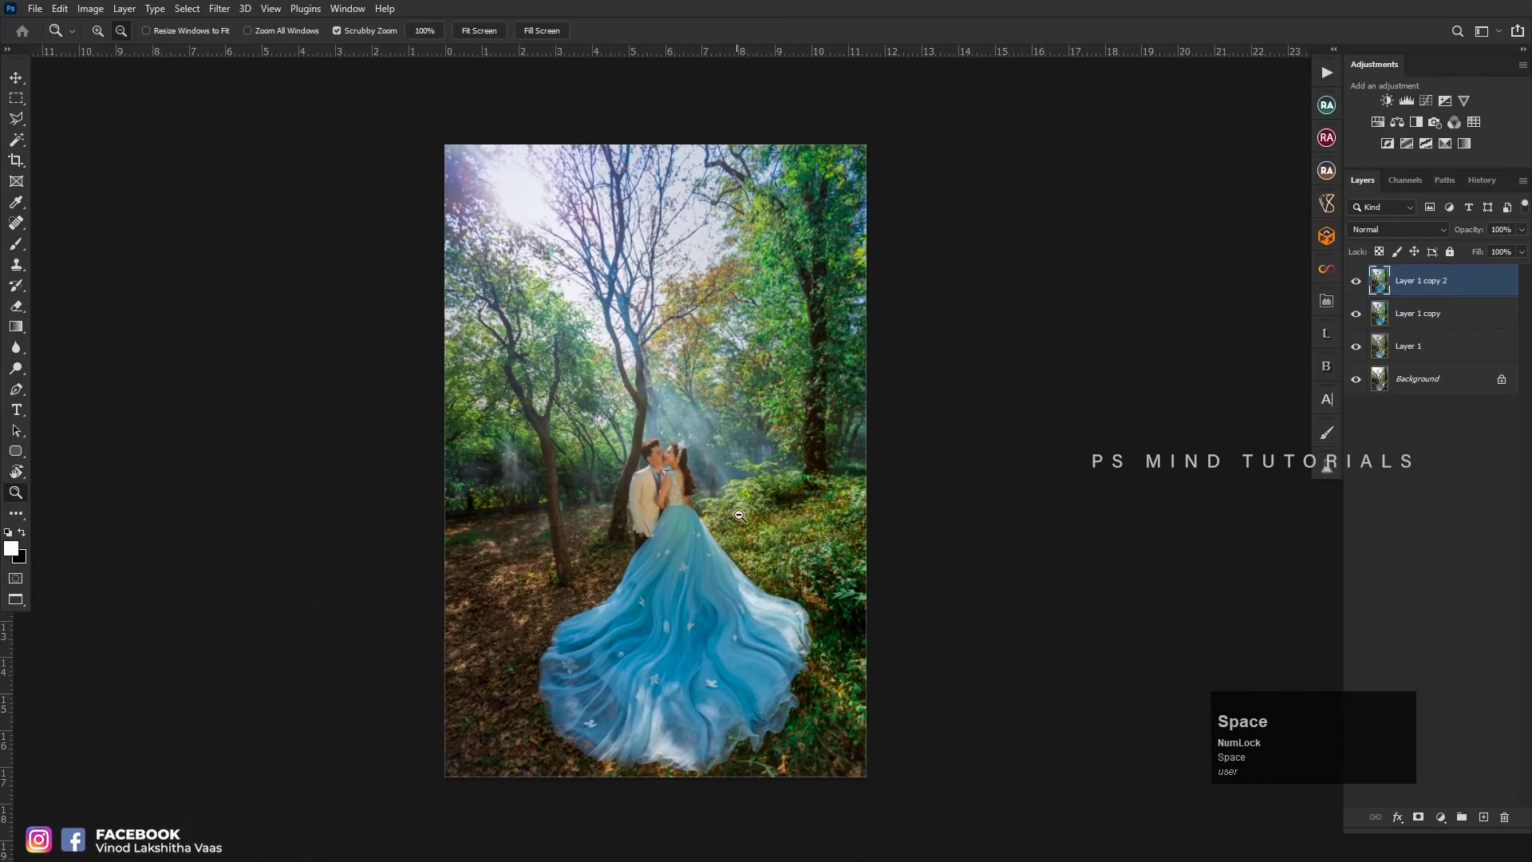
pyautogui.click(777, 543)
pyautogui.press('space')
pyautogui.click(765, 498)
pyautogui.press('space')
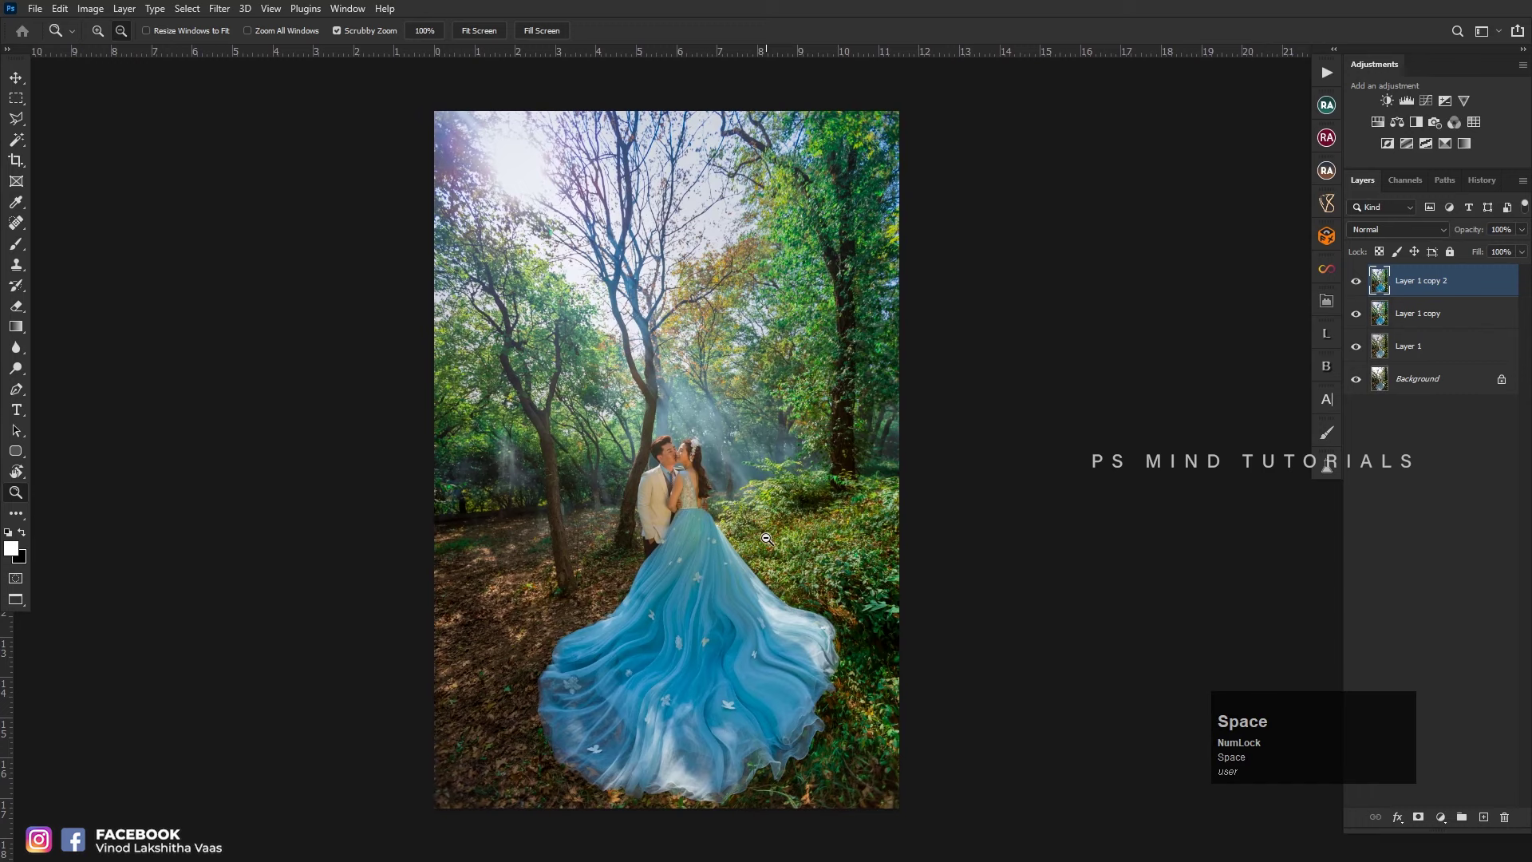
pyautogui.press('space')
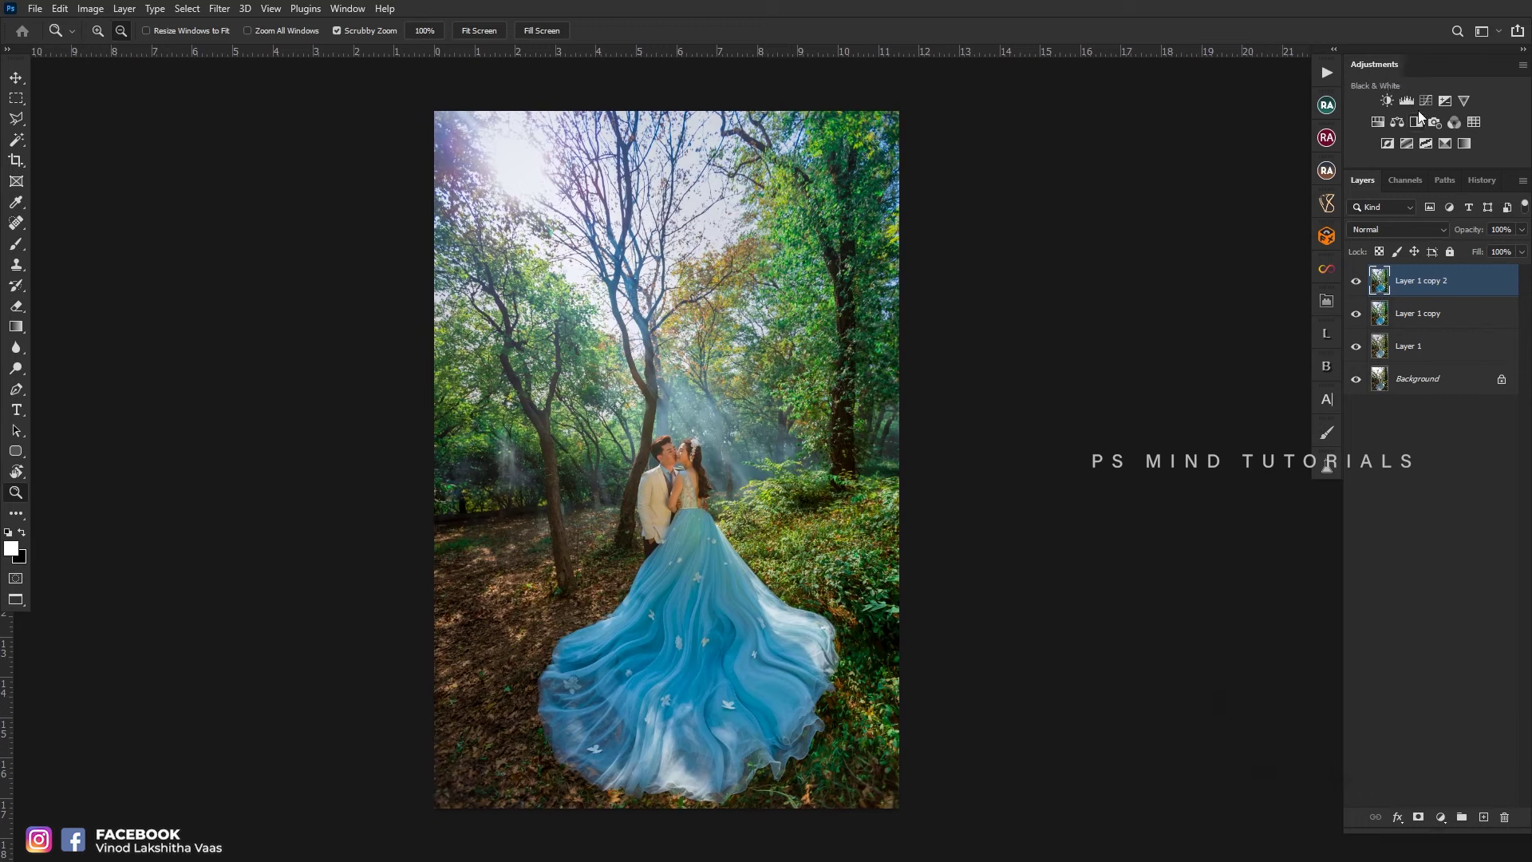
# - Add a masked Curves adjustment layer above the photo
pyautogui.click(1421, 103)
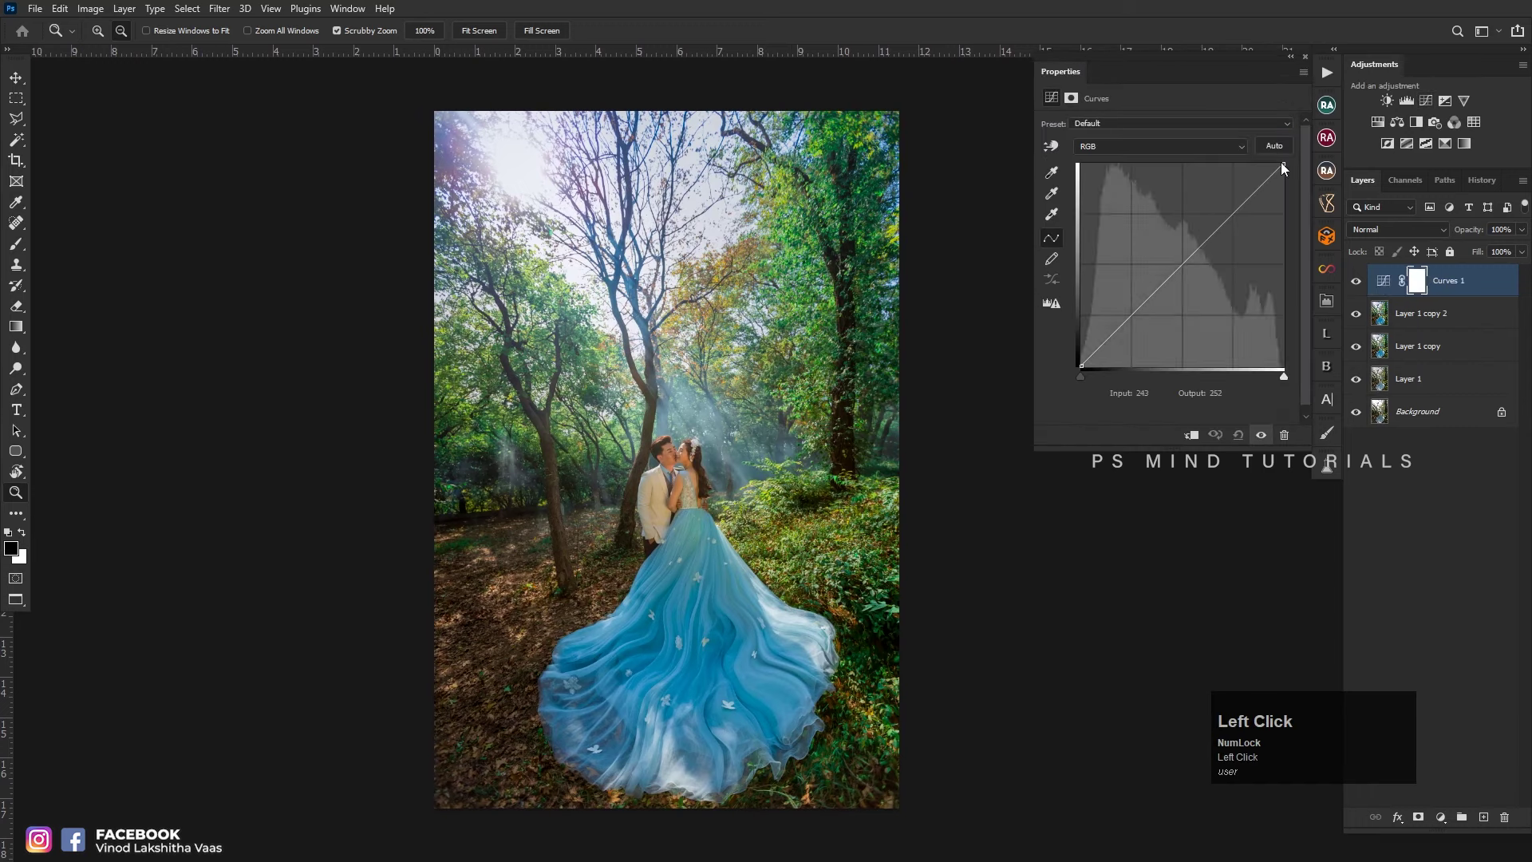
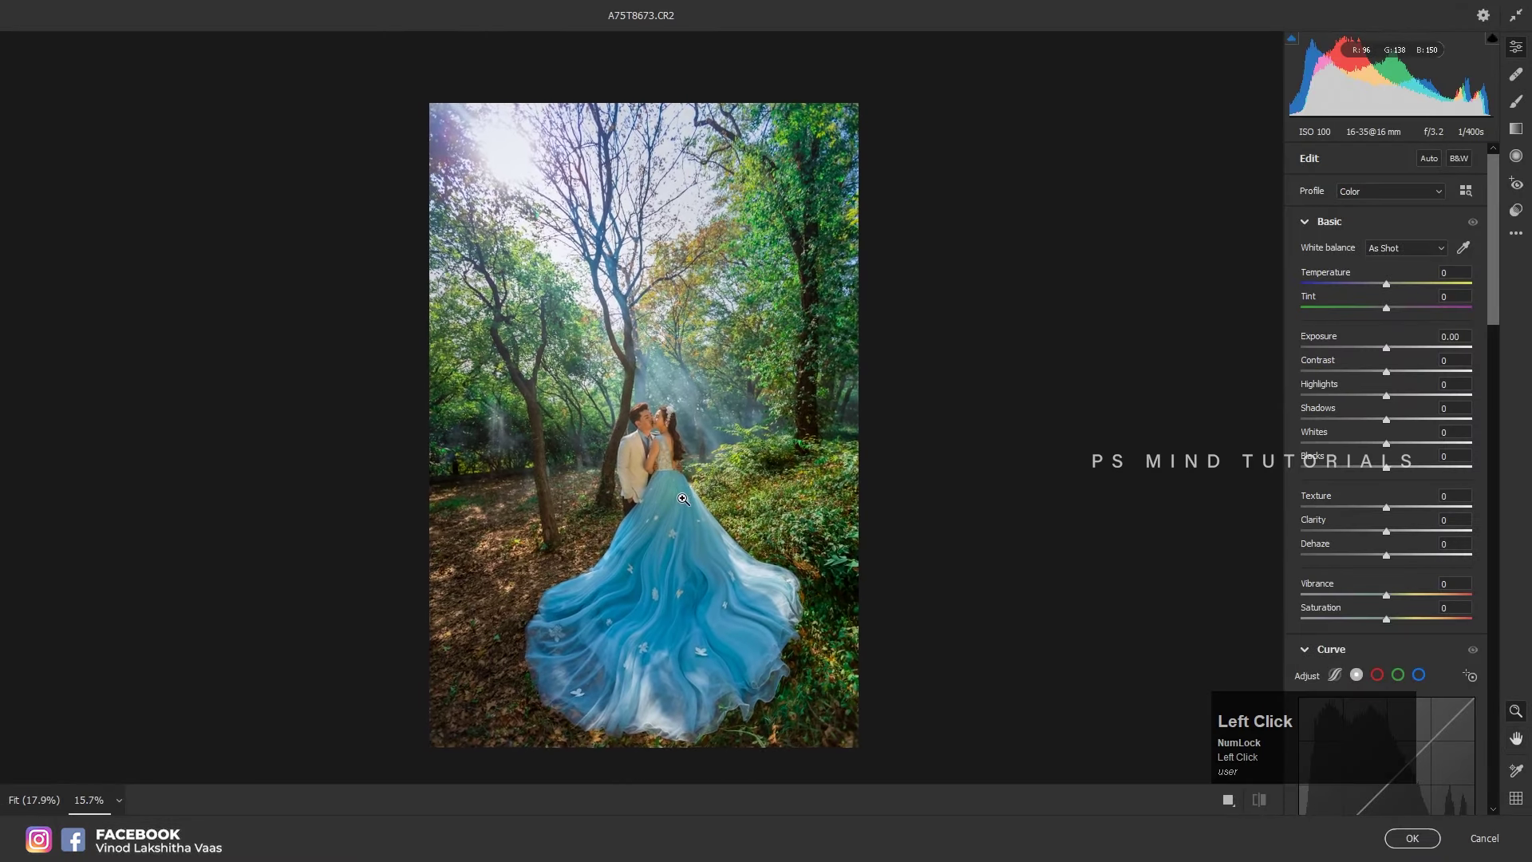
# - Set the graduated filter to Clarity -35 and Whites +27 for a softer, brighter top-left
pyautogui.press('g')
pyautogui.click(559, 205)
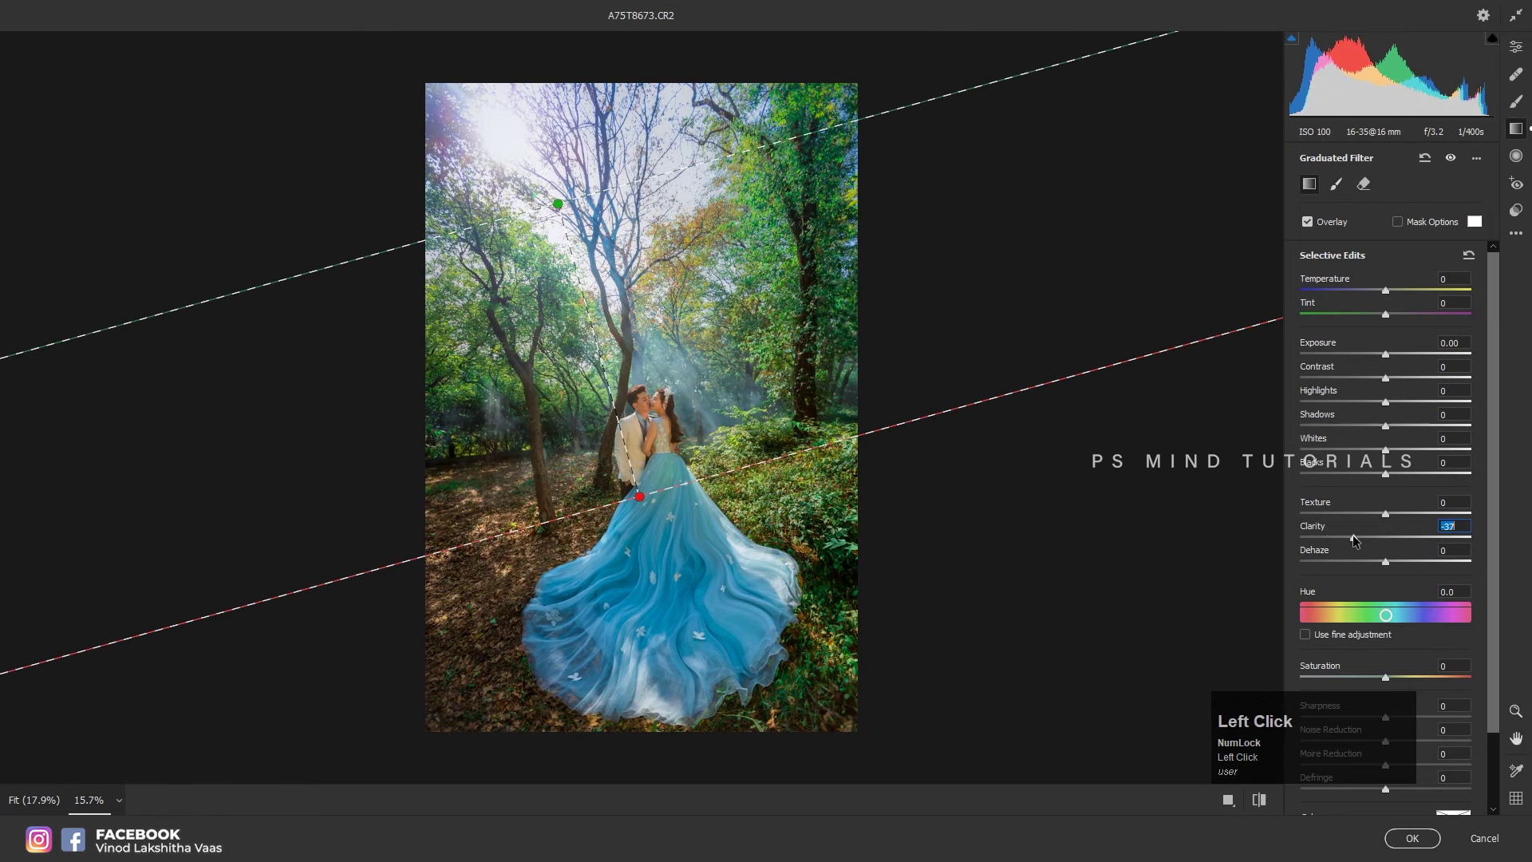
pyautogui.click(1426, 450)
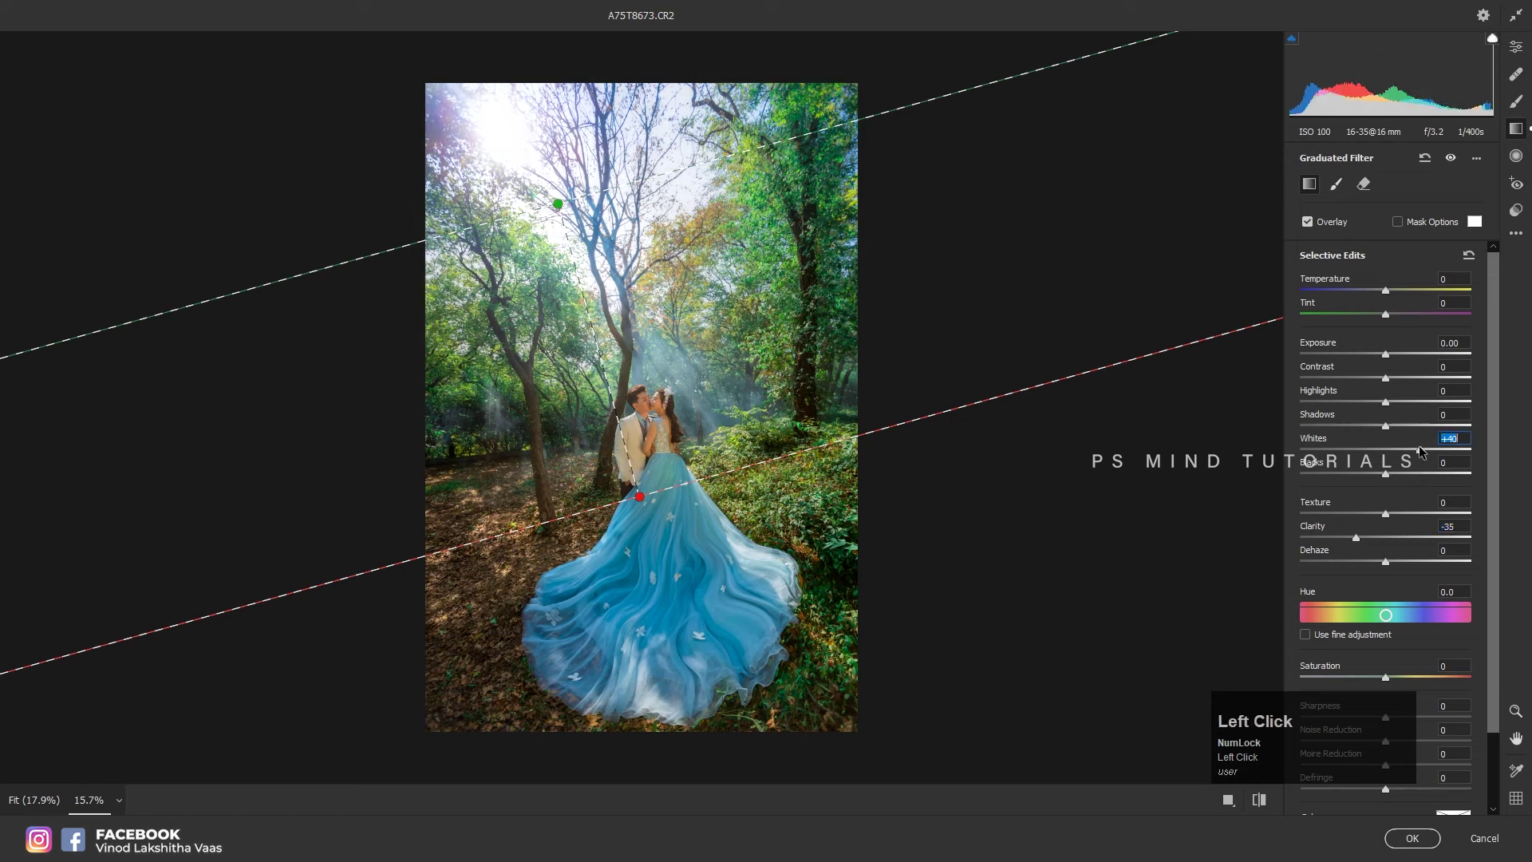
# - Warm the graduated area to Temperature about +36 with Tint +1
pyautogui.click(1401, 287)
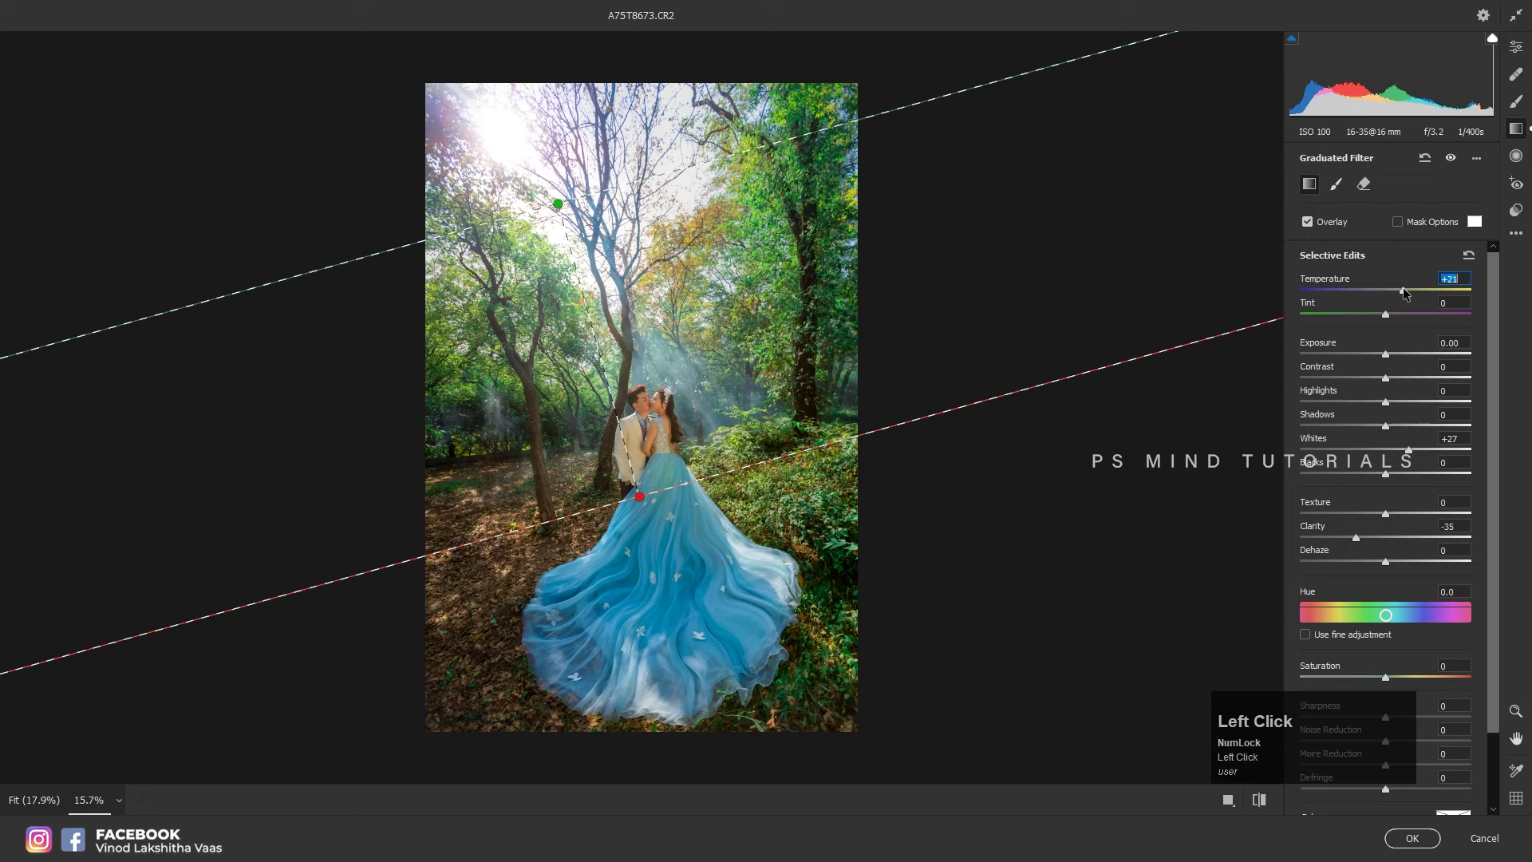
pyautogui.click(1405, 314)
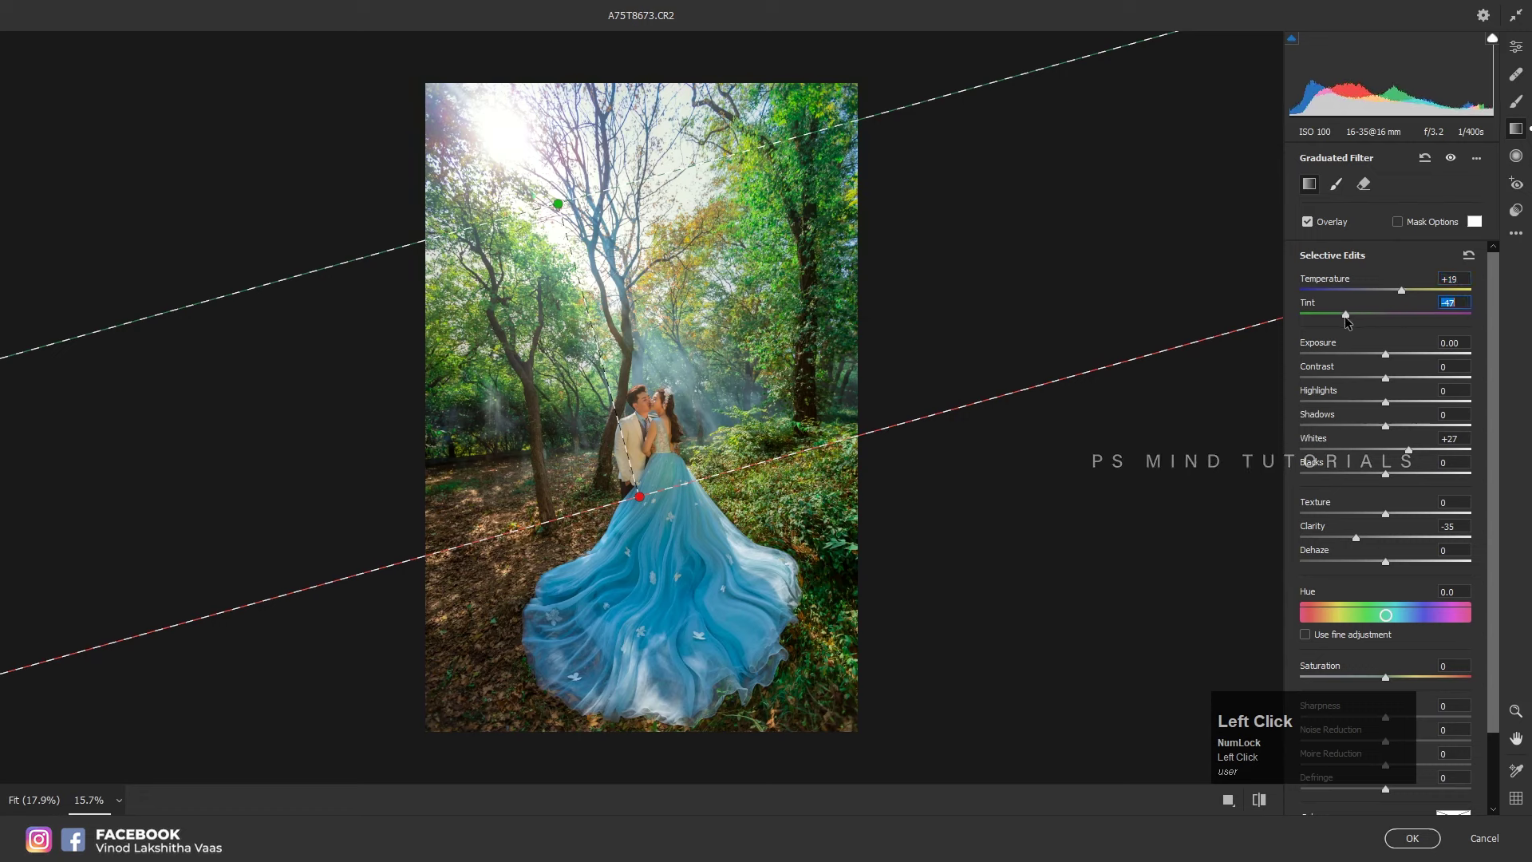
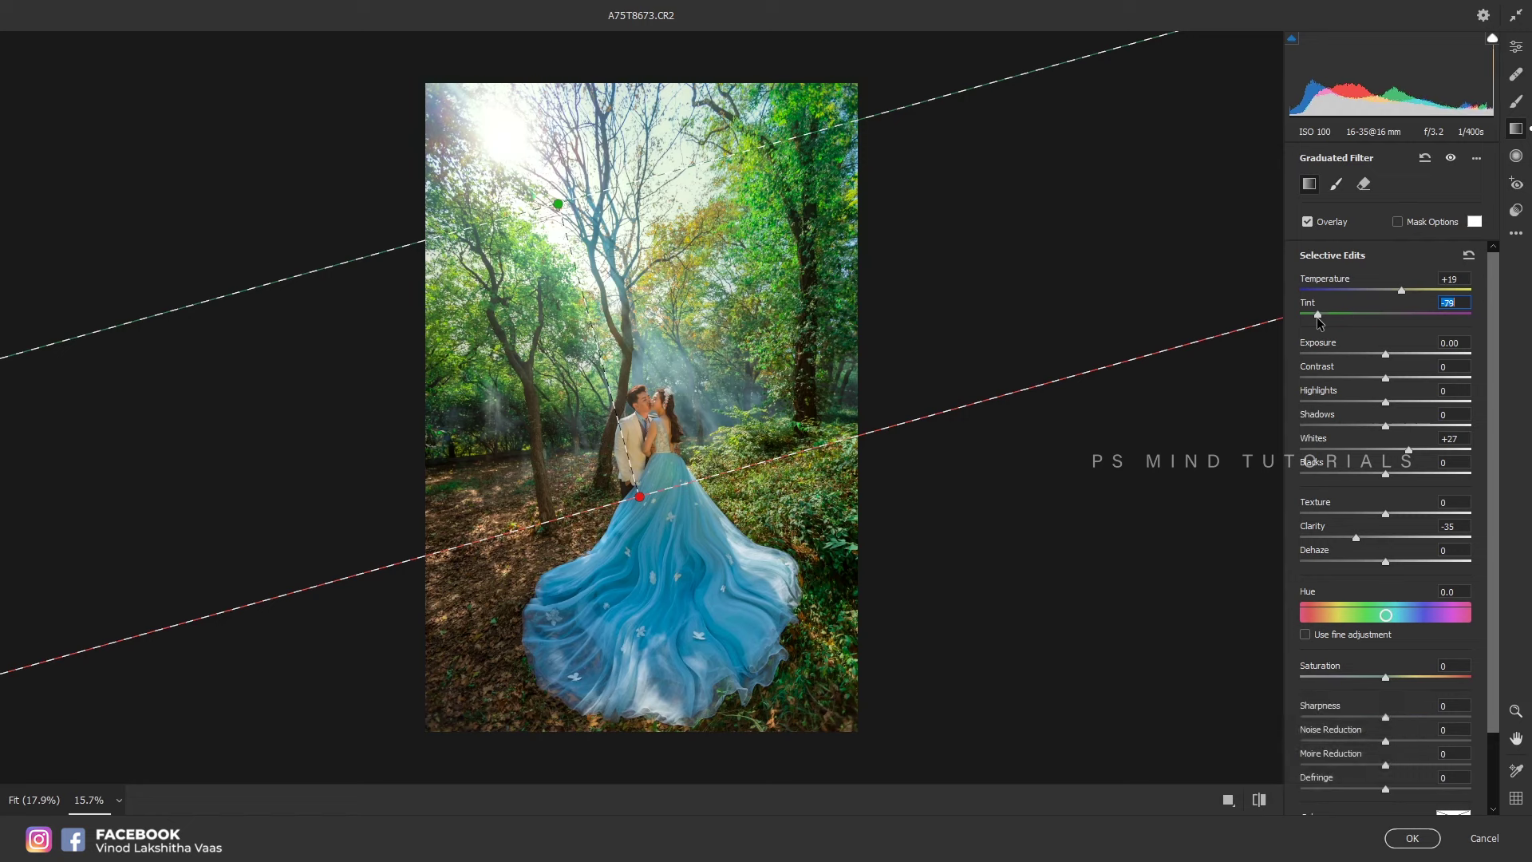
pyautogui.click(1369, 294)
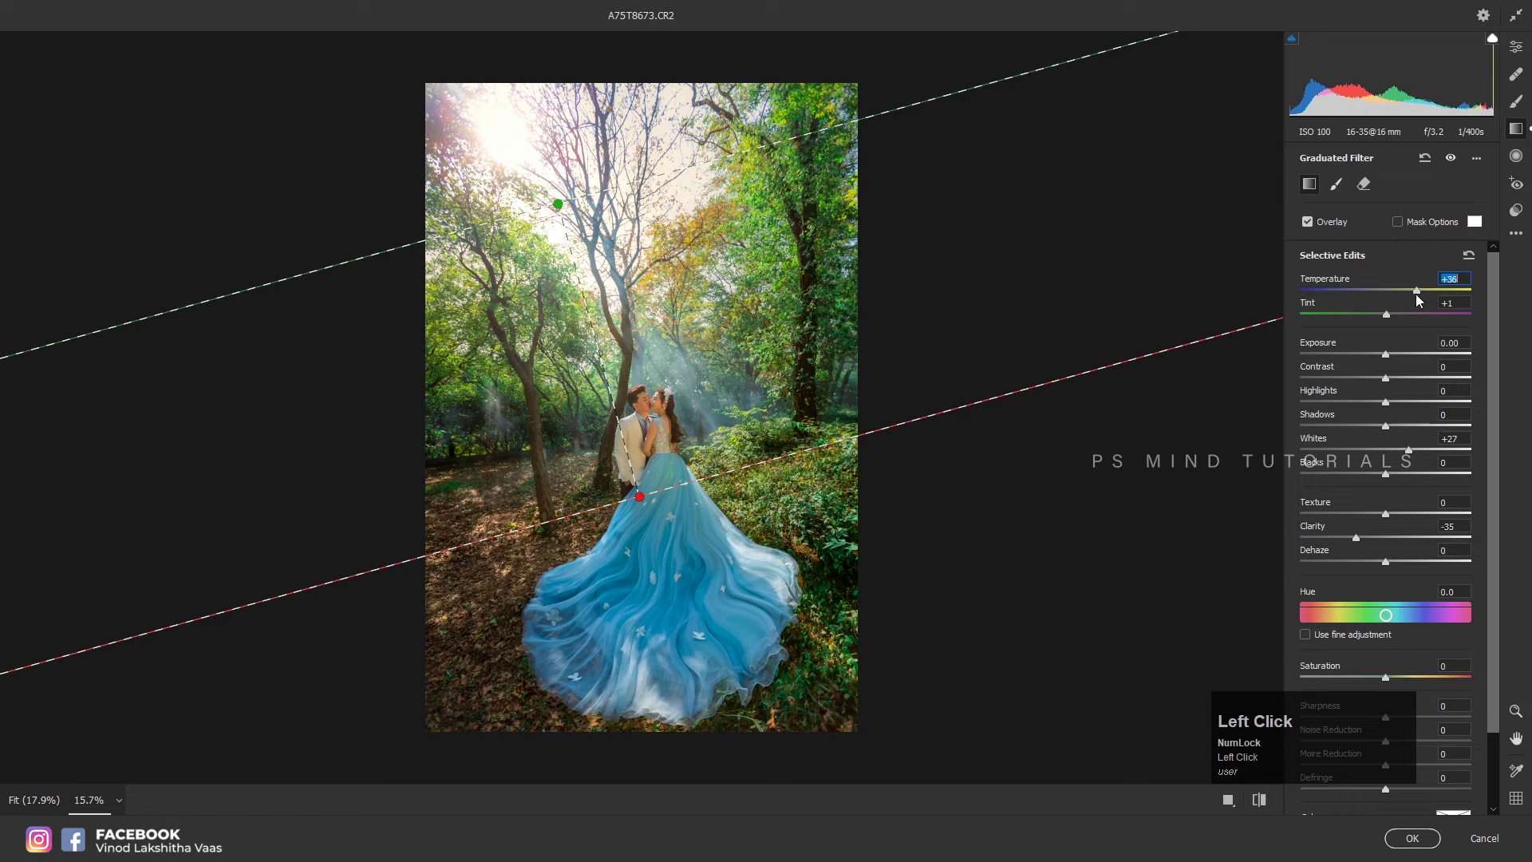
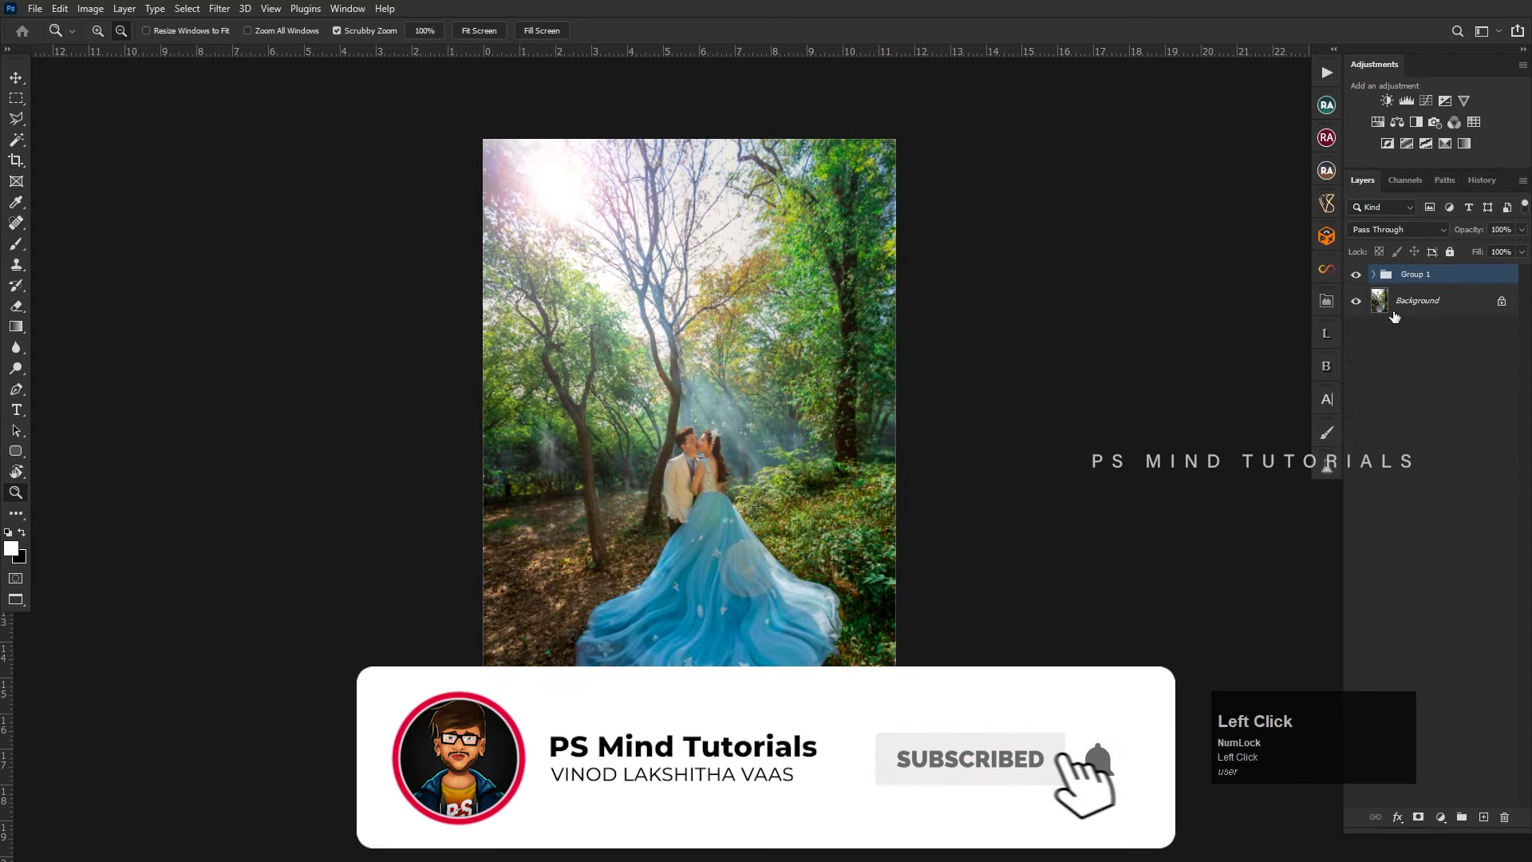
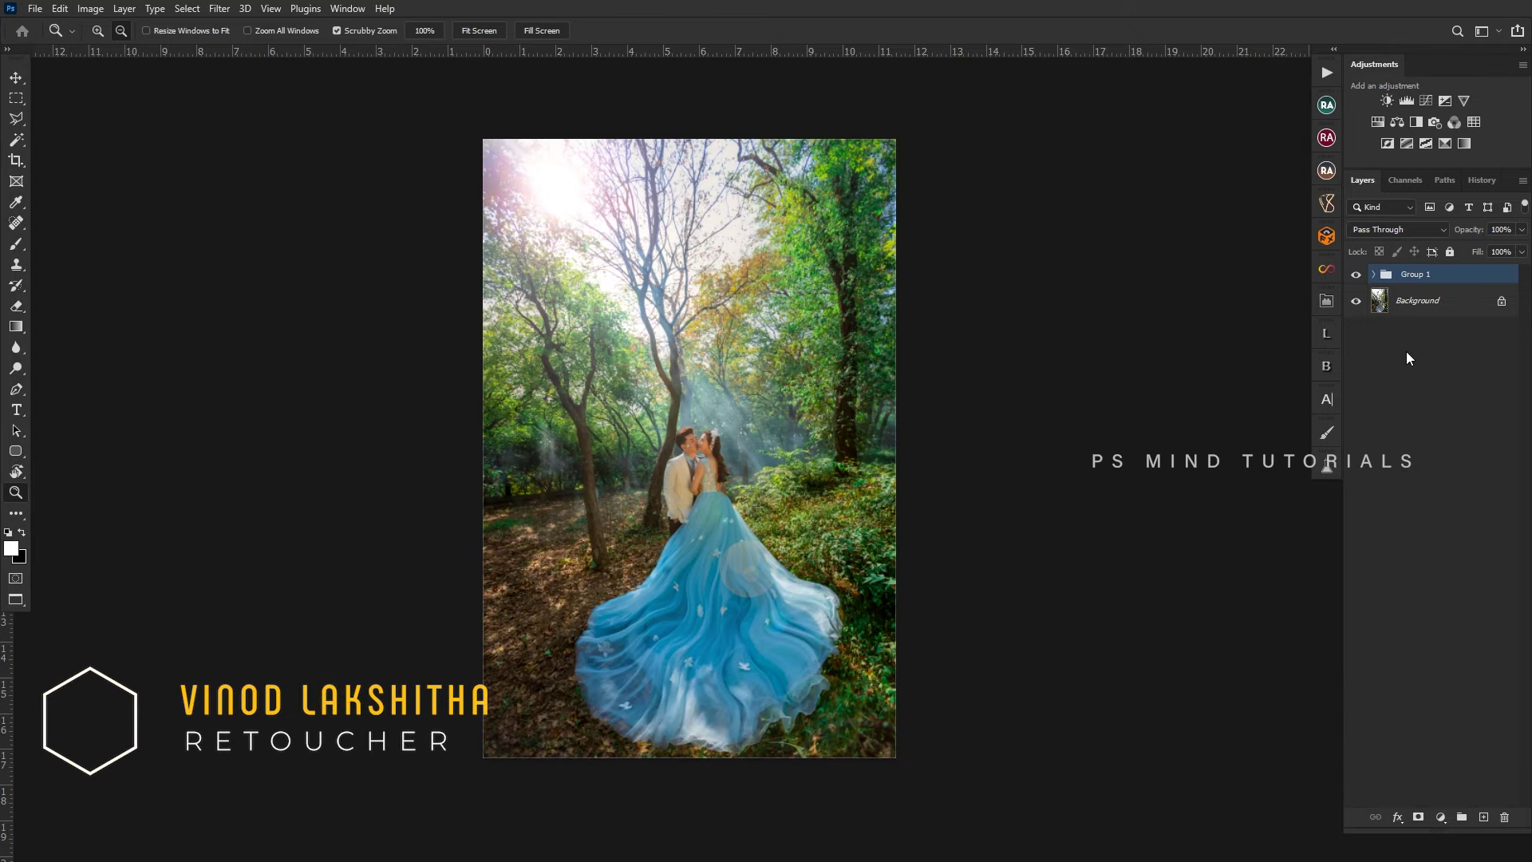